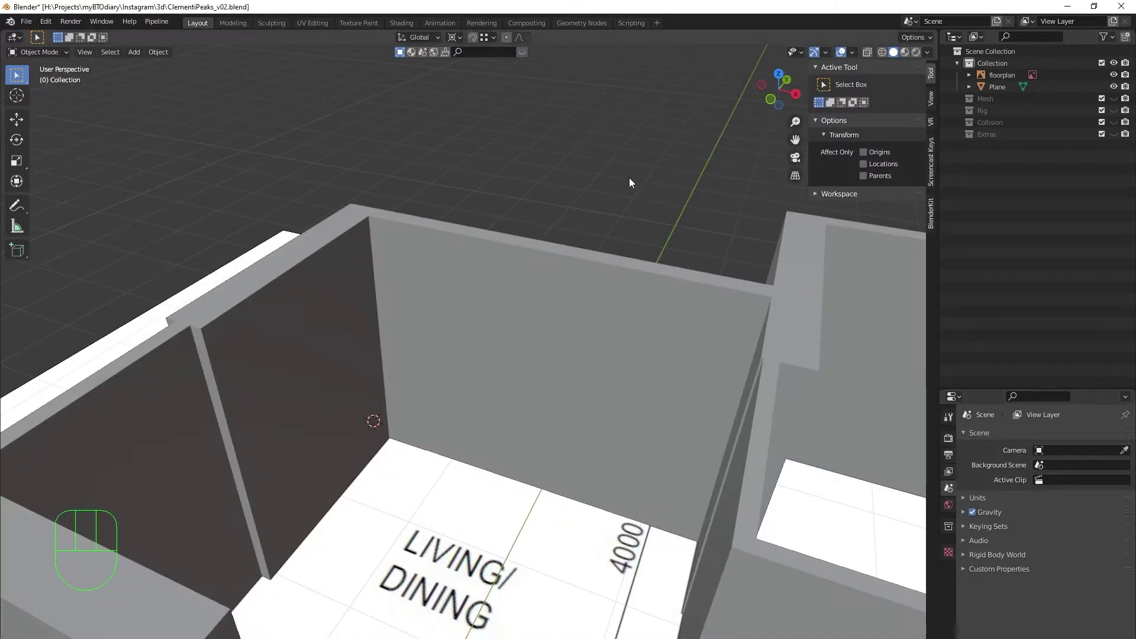
Step: Add a cube, flatten it to 0.56 m tall and lower it onto the floor against the living/dining wall
key(shift+a)
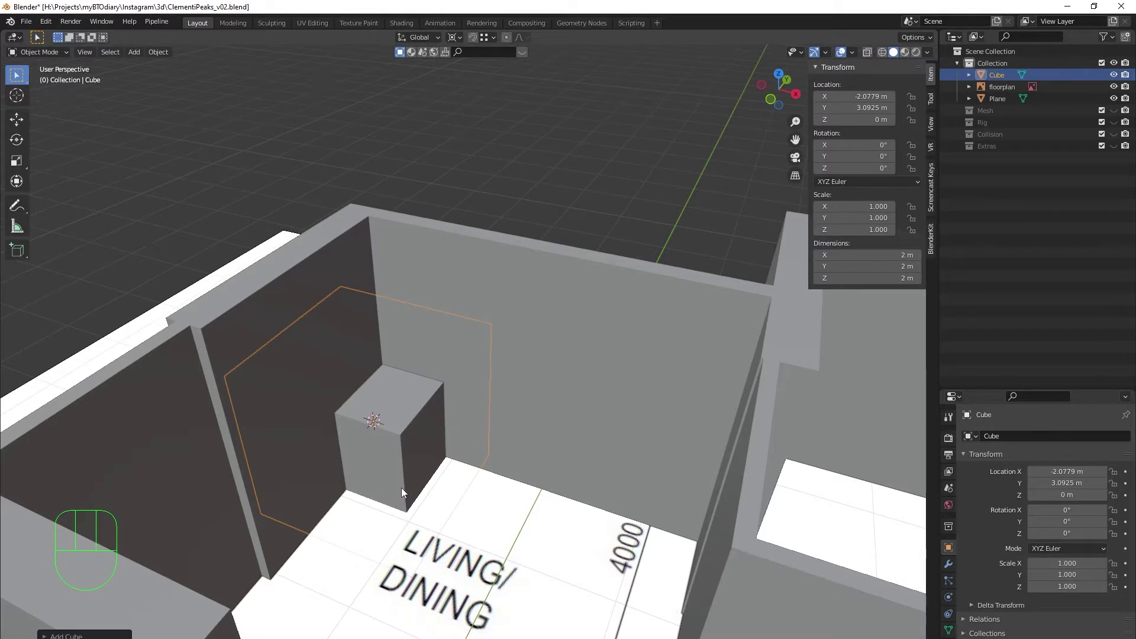
key(g)
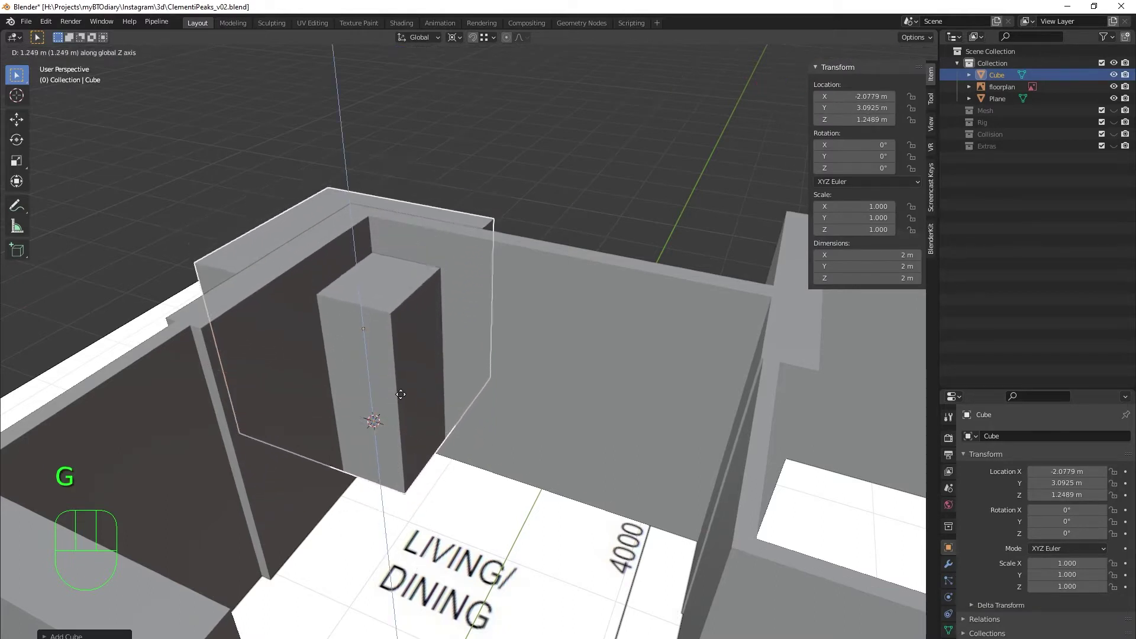
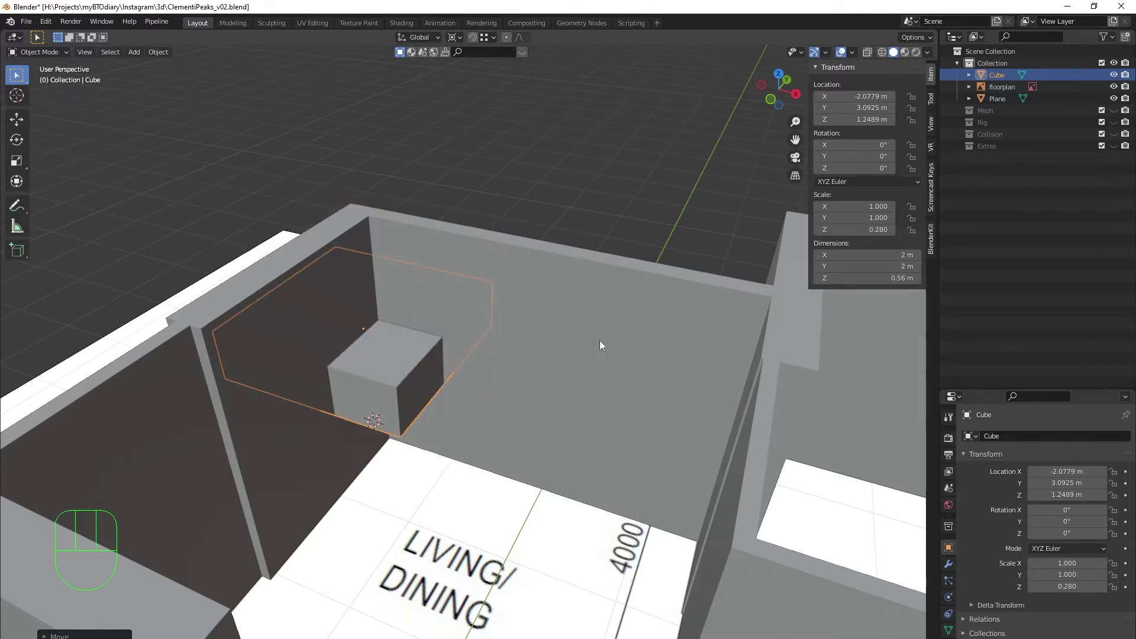
middle_click(424, 383)
drag(447, 397, 499, 286)
key(g)
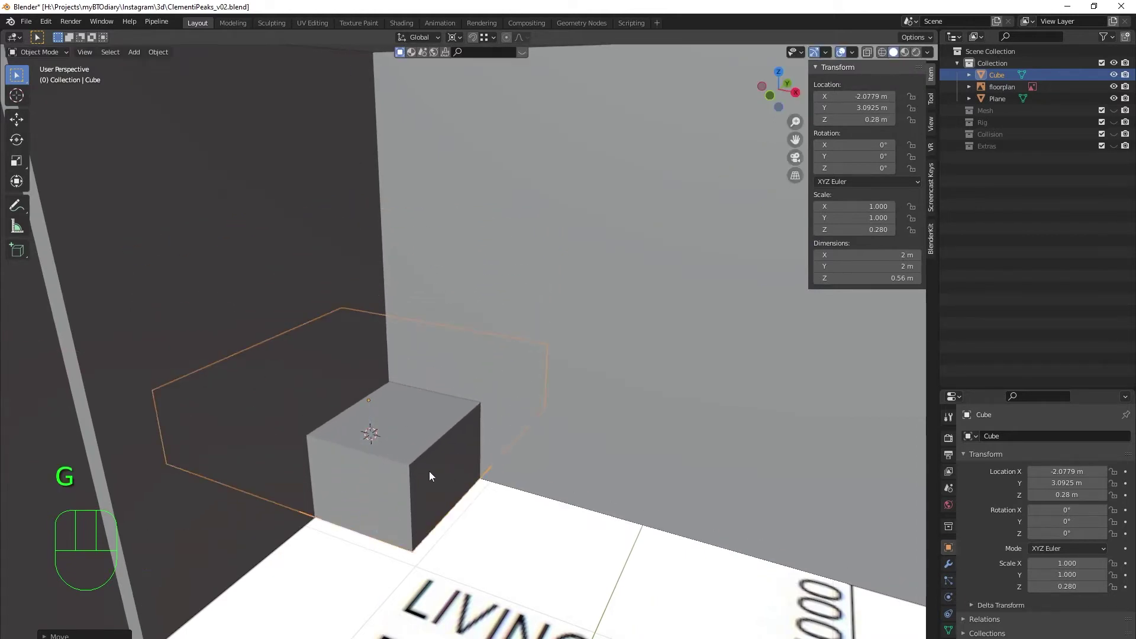
drag(504, 384, 516, 415)
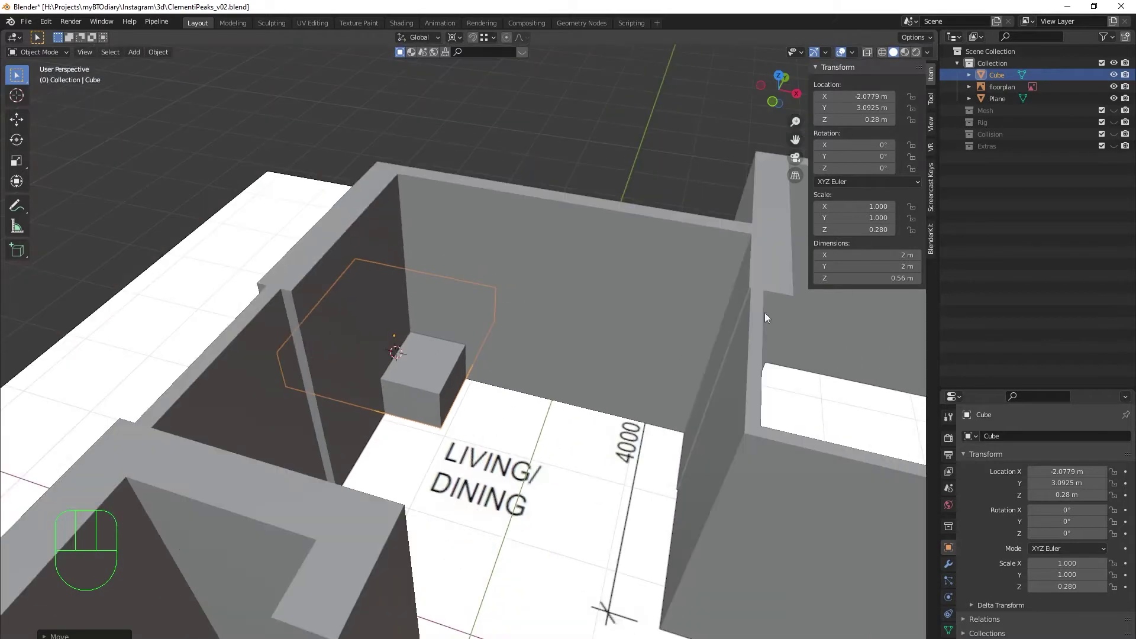
Step: Duplicate the block upward as a 0.35 m slab set at Z 2.425
middle_click(552, 378)
key(shift+d)
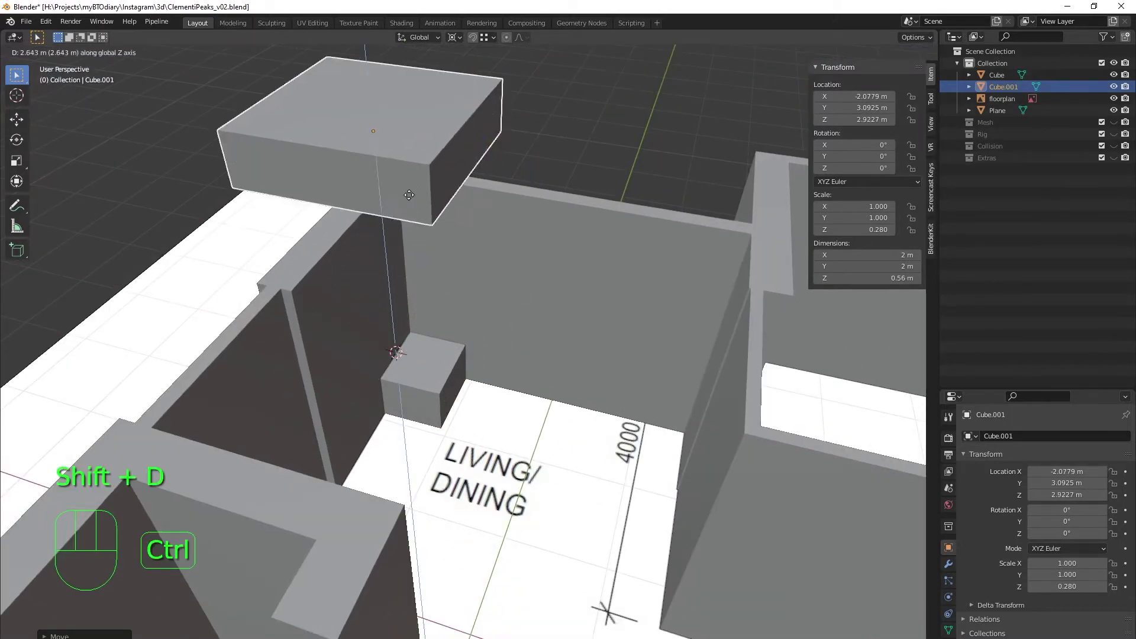
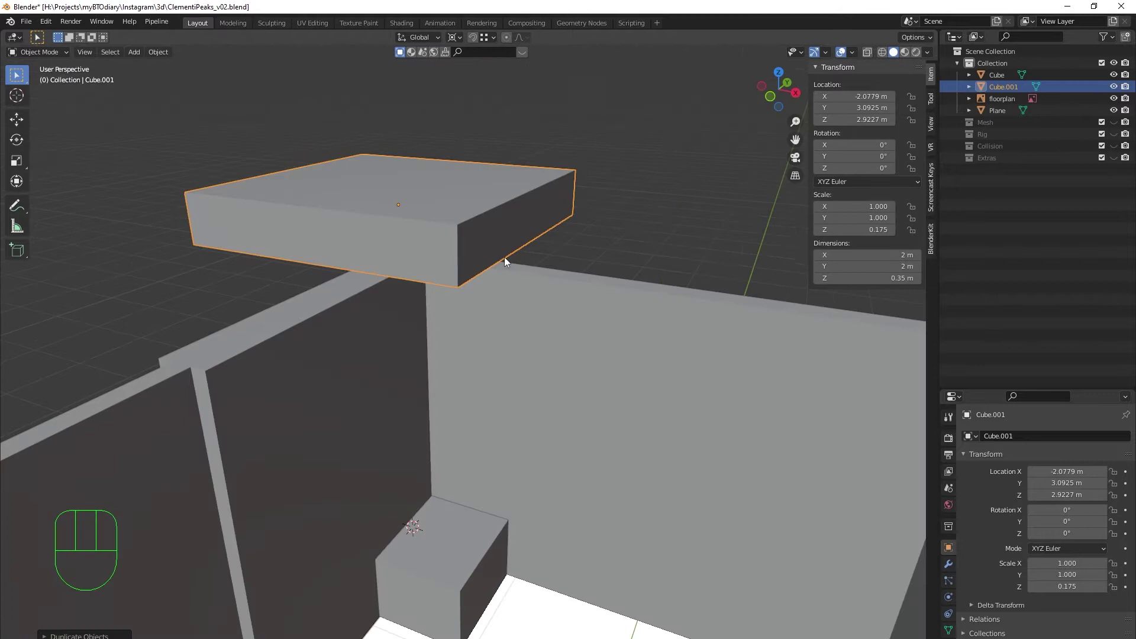
key(g)
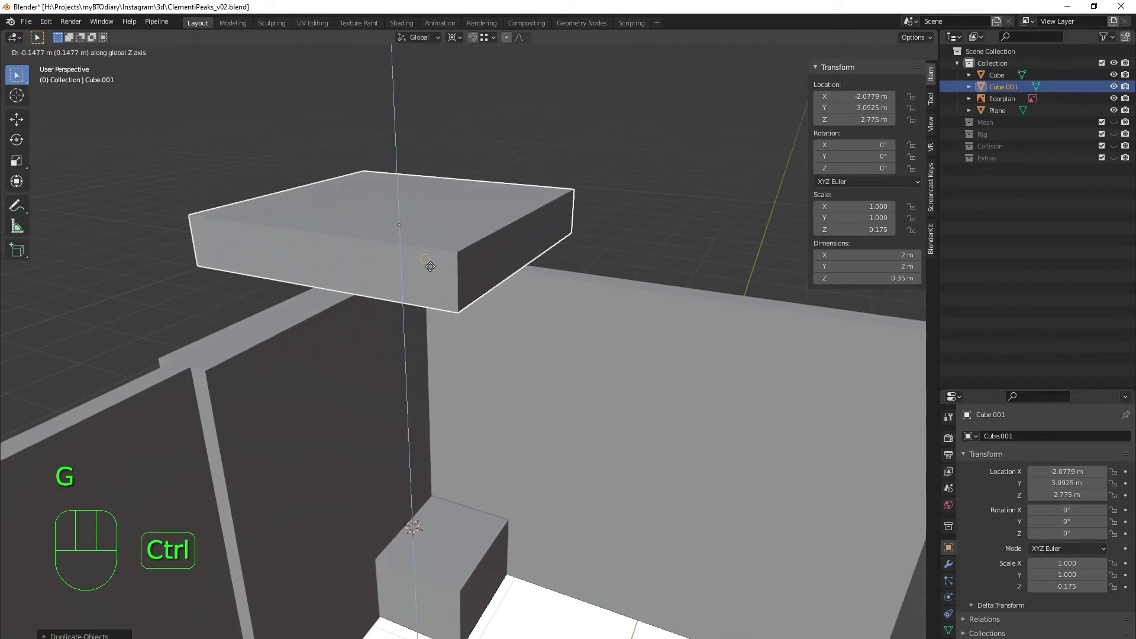
key(g)
key(g)
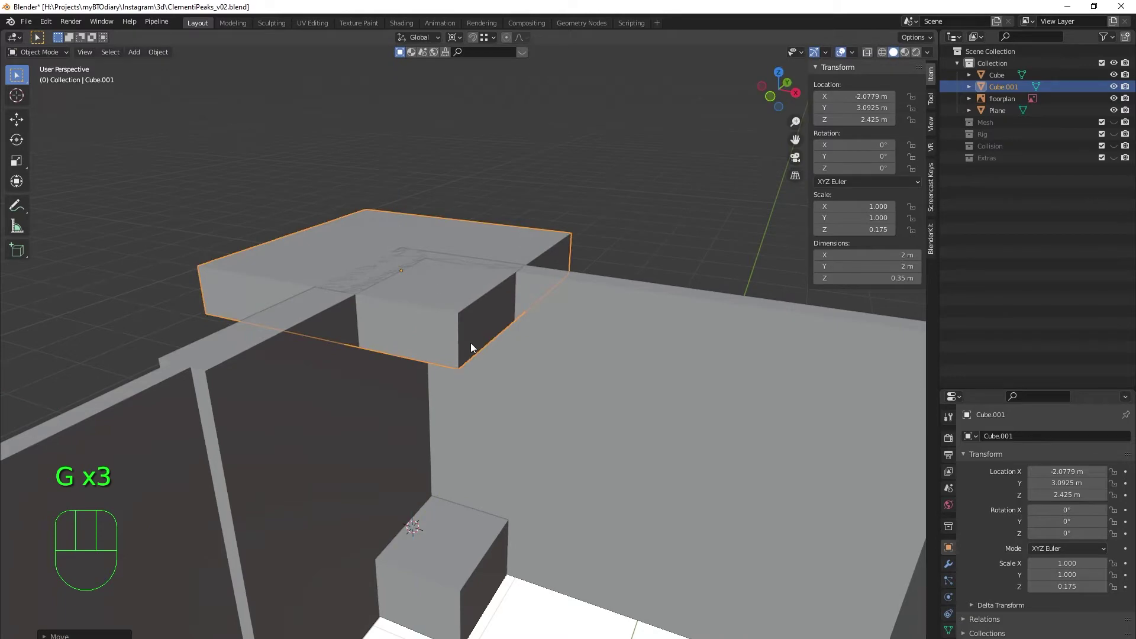
Step: Select both blocks and slide them together along the wall on X
click(458, 499)
drag(527, 377, 563, 416)
key(g)
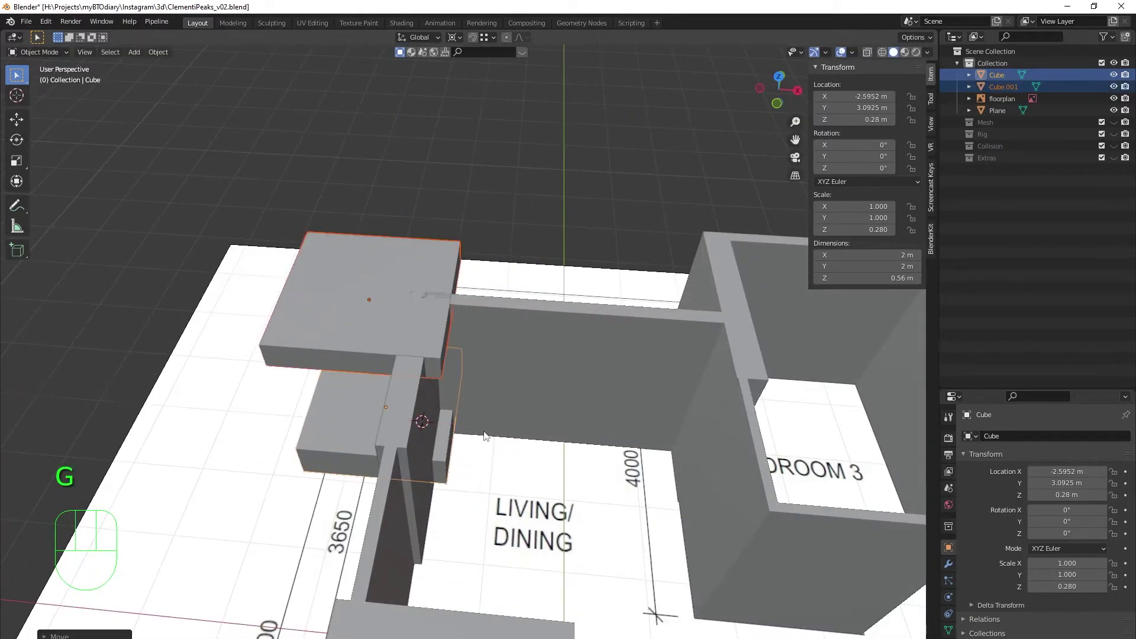
middle_click(510, 424)
middle_click(513, 400)
middle_click(346, 391)
click(495, 270)
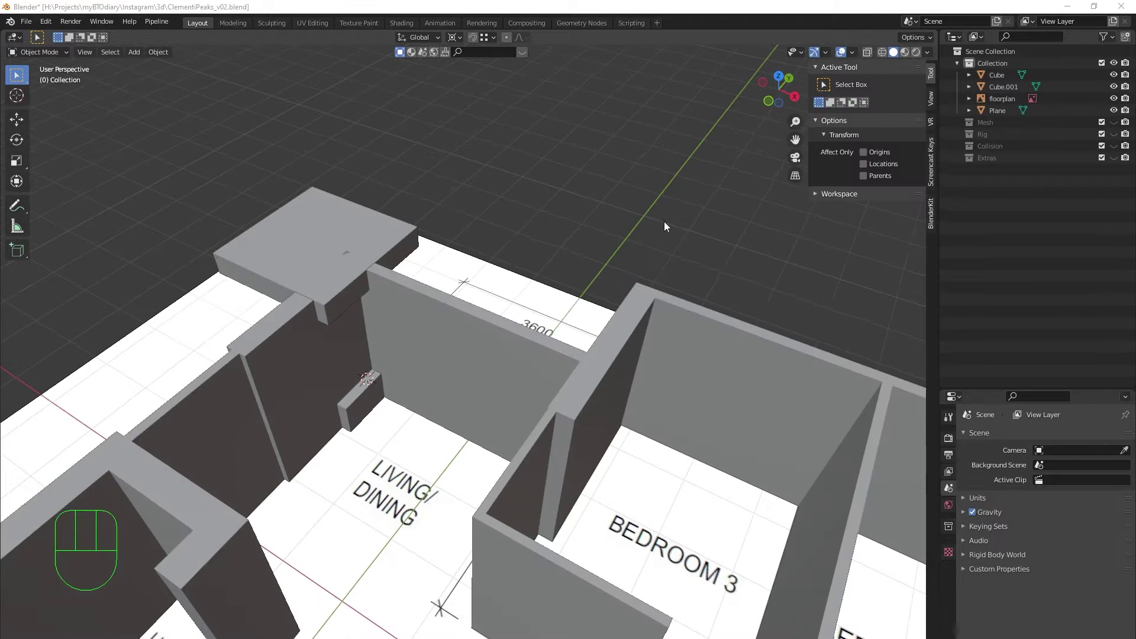
Step: Add a new cube and move it into the living/dining wall opening
click(595, 246)
key(shift+a)
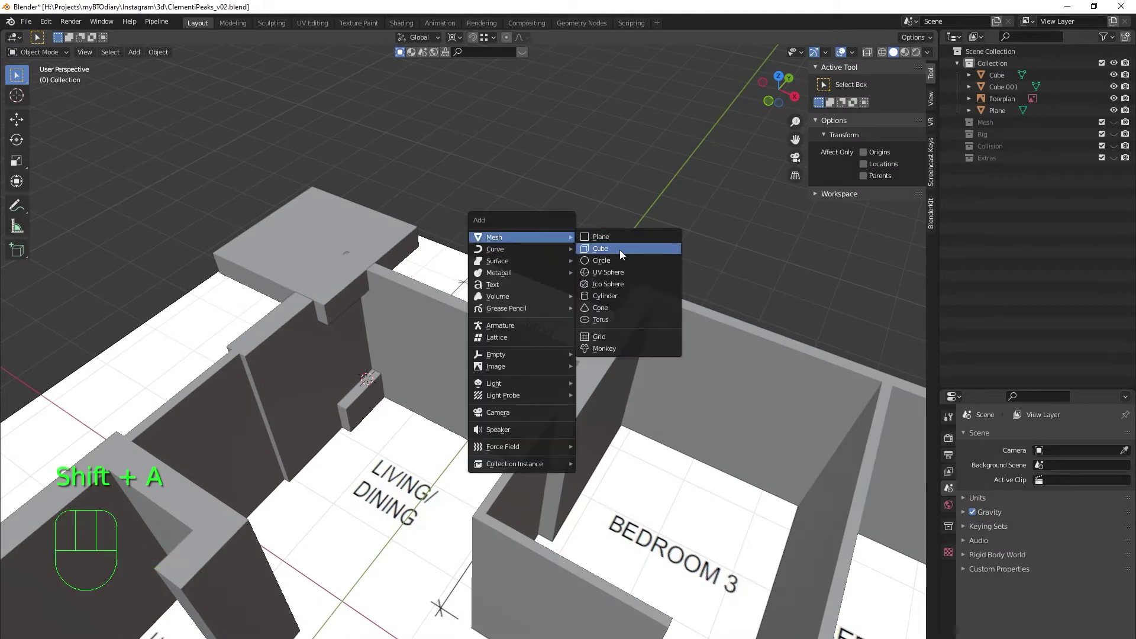
middle_click(414, 372)
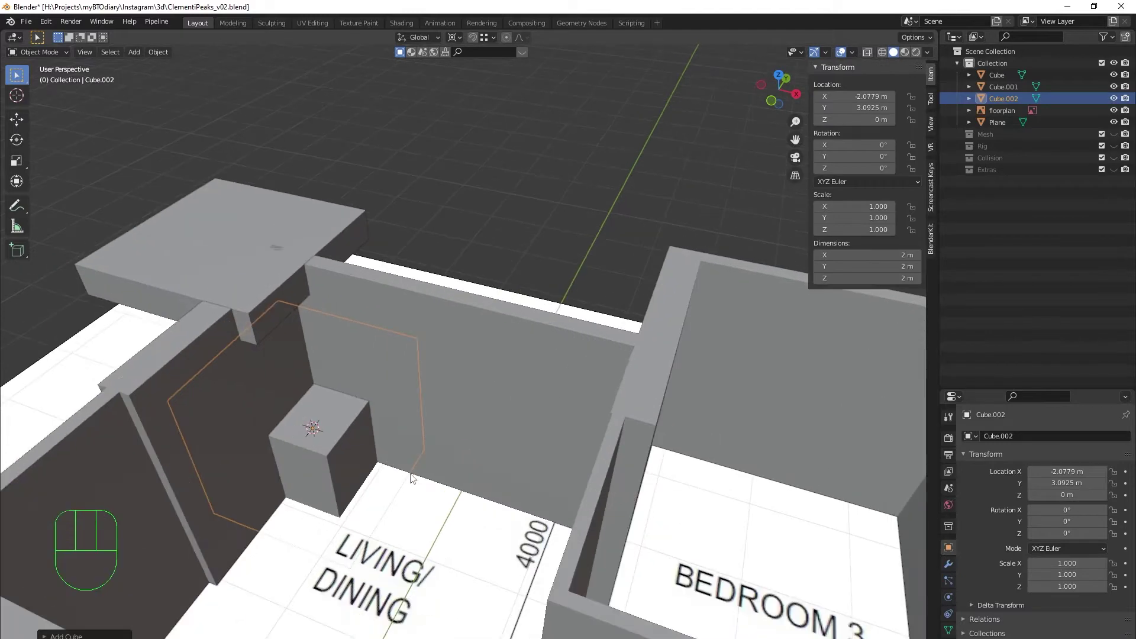
key(g)
middle_click(489, 484)
key(g)
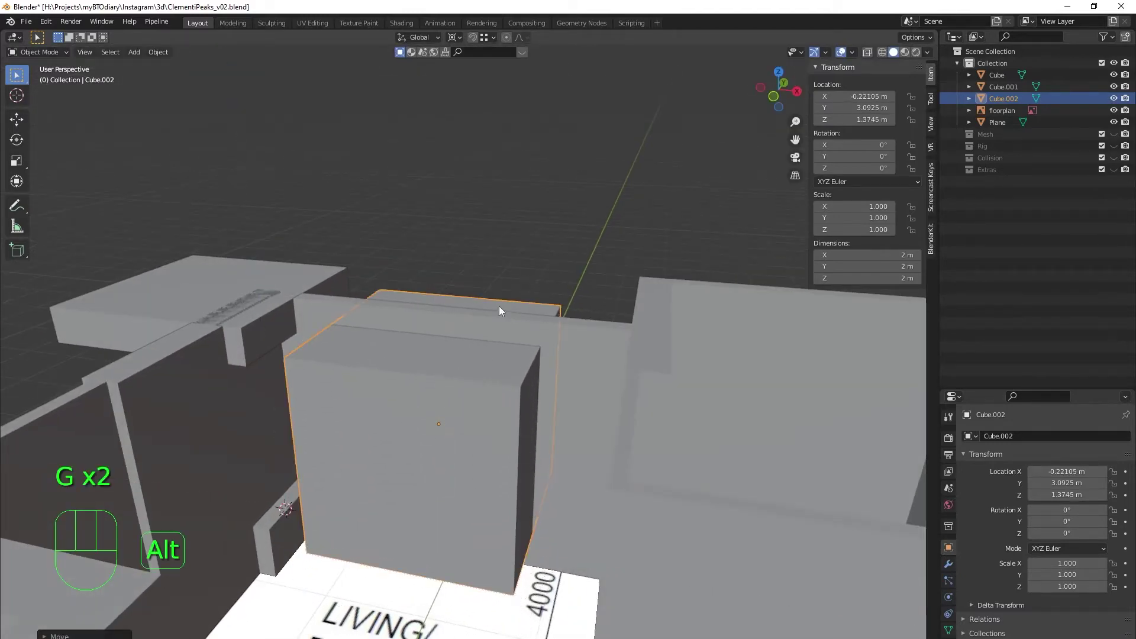
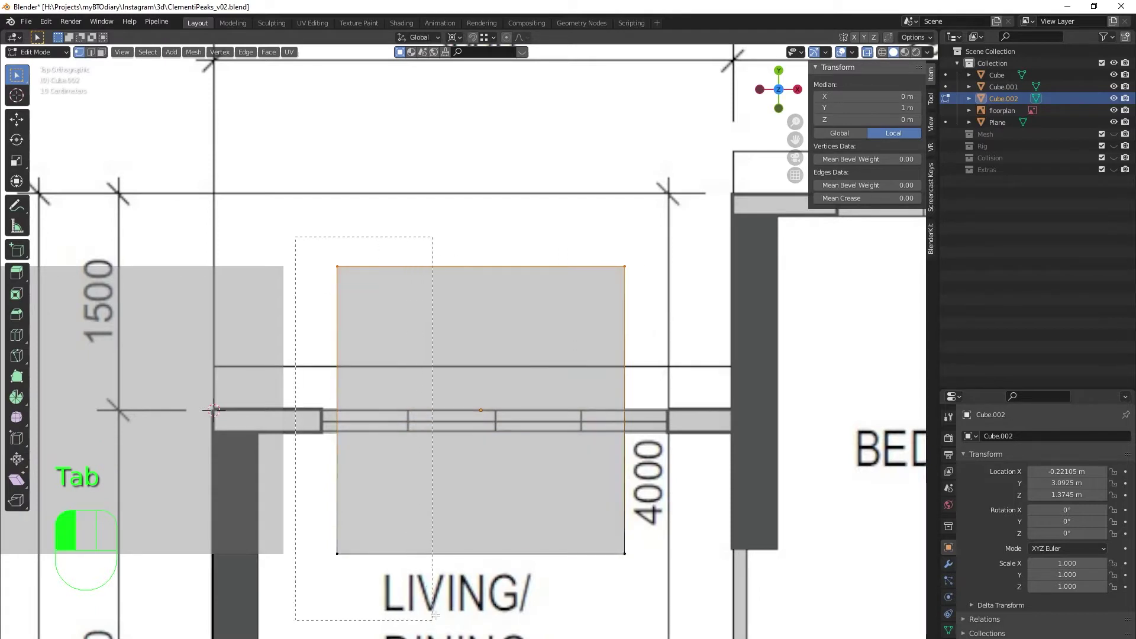
Step: In Edit Mode snap the box's side to the plan's wall line and lower its top face
key(g)
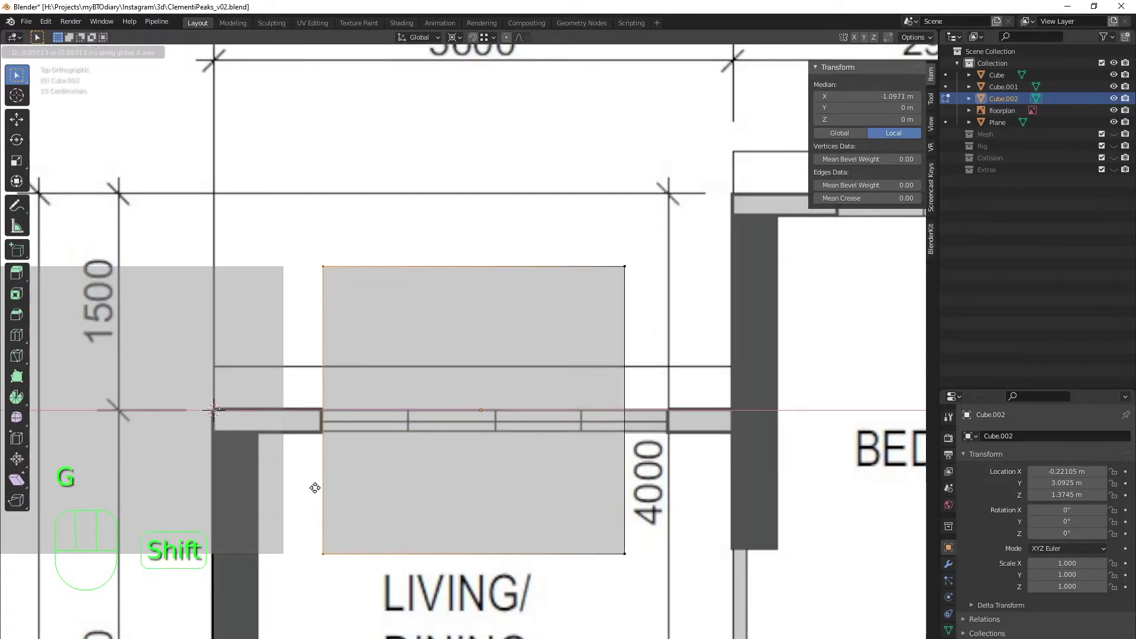
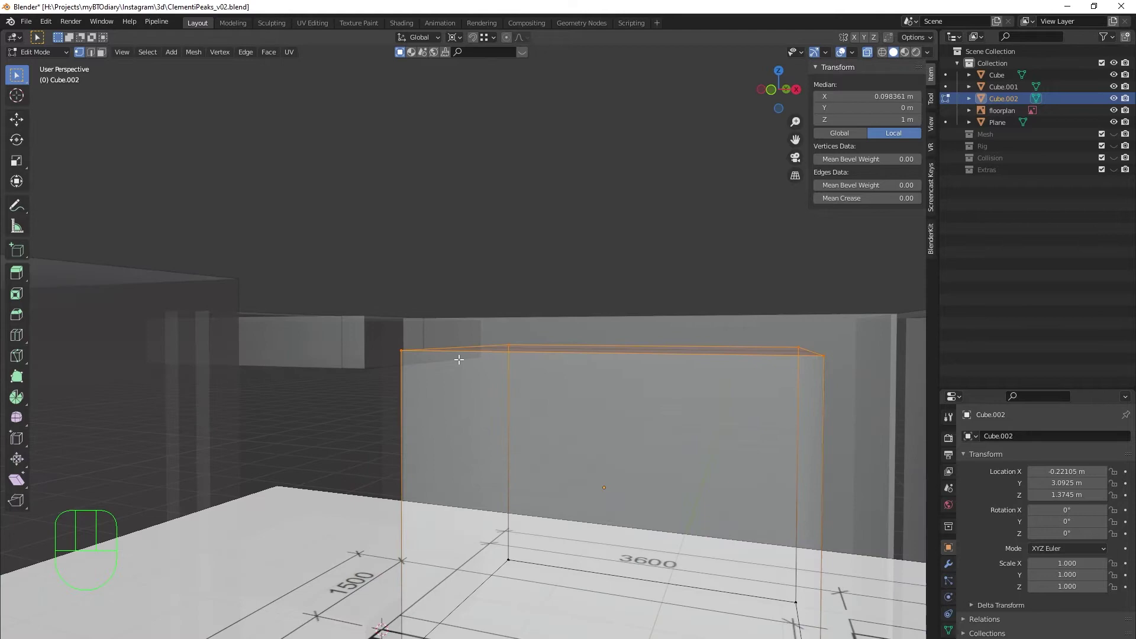
key(g)
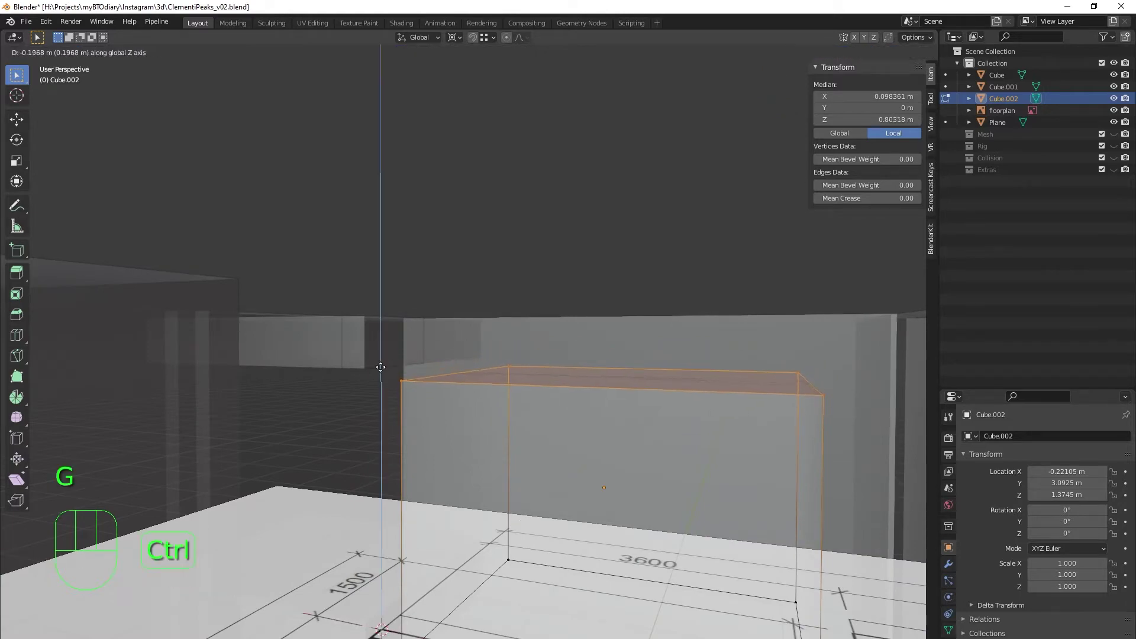
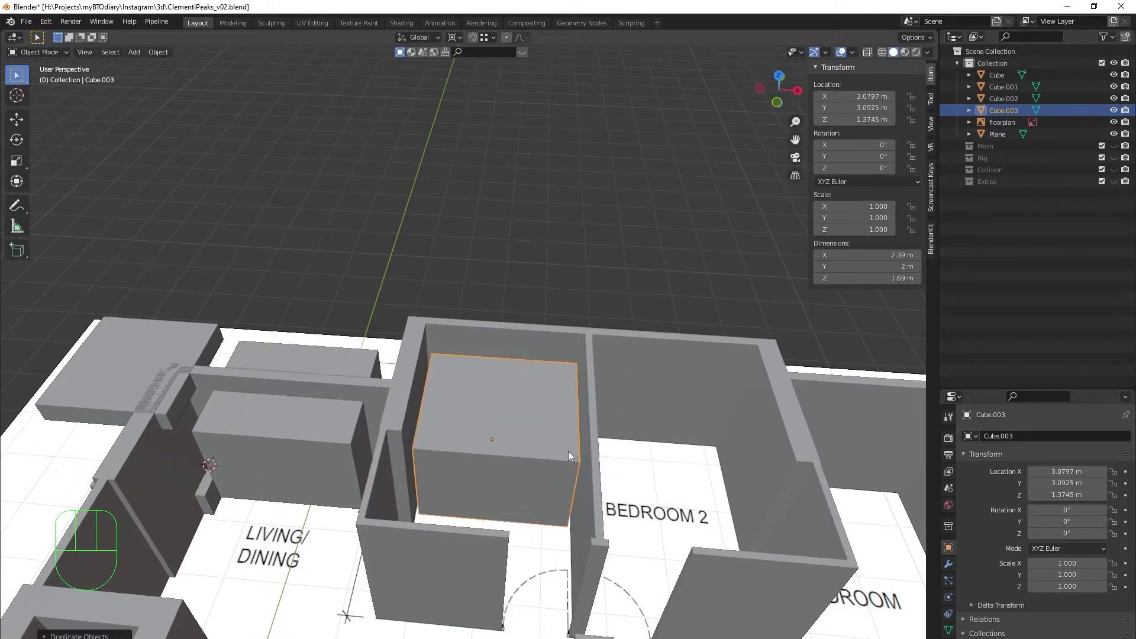
Step: From top view, move the copied box along Y into bedroom 3's outer wall
middle_click(550, 448)
key(alt+z)
key(g)
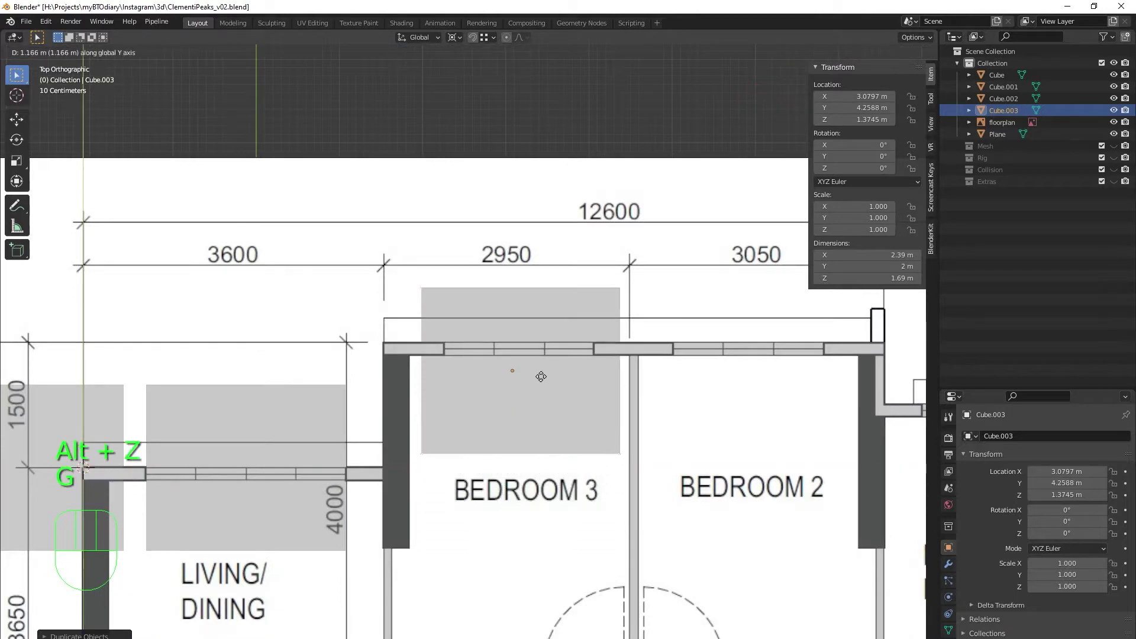
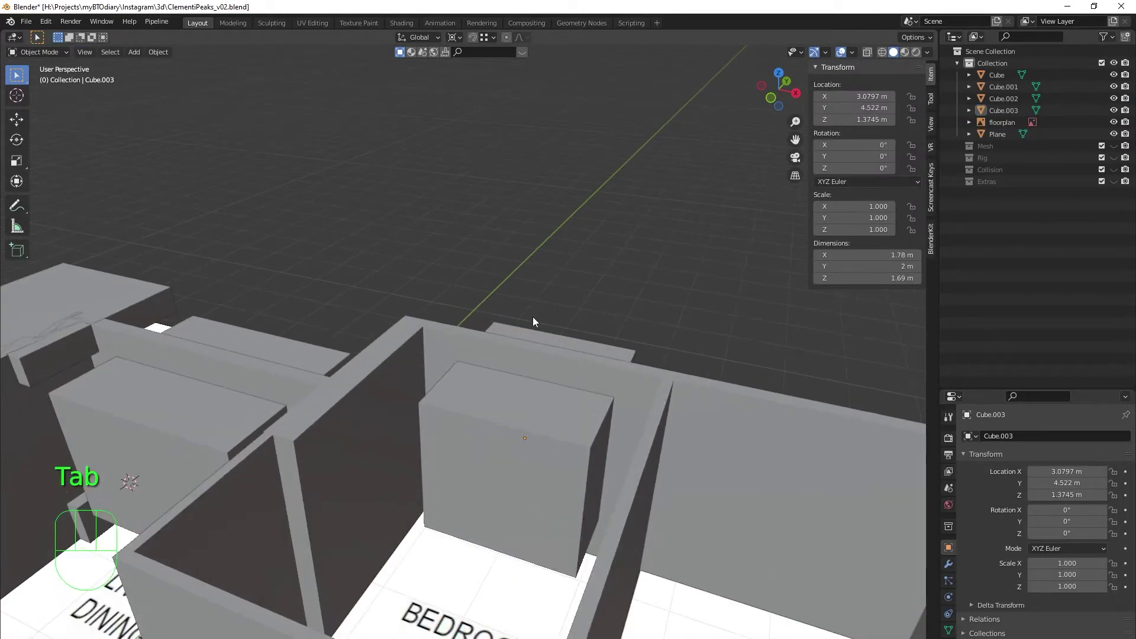
Step: Select the stray low block under the bedroom 3 box and delete it
key(shift+a)
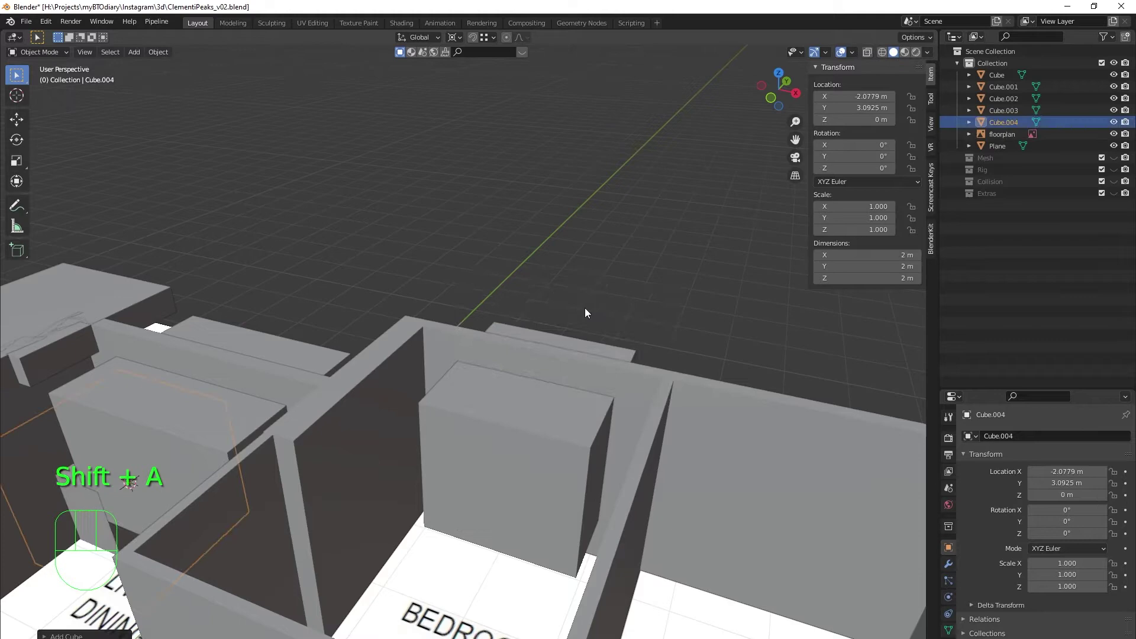
drag(249, 478, 293, 489)
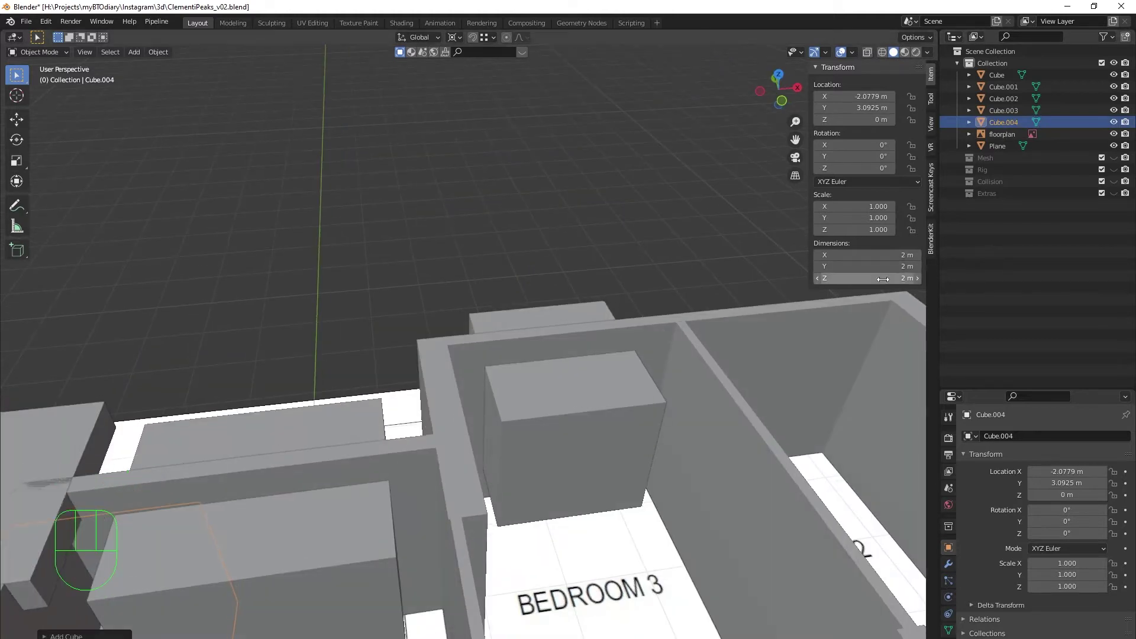
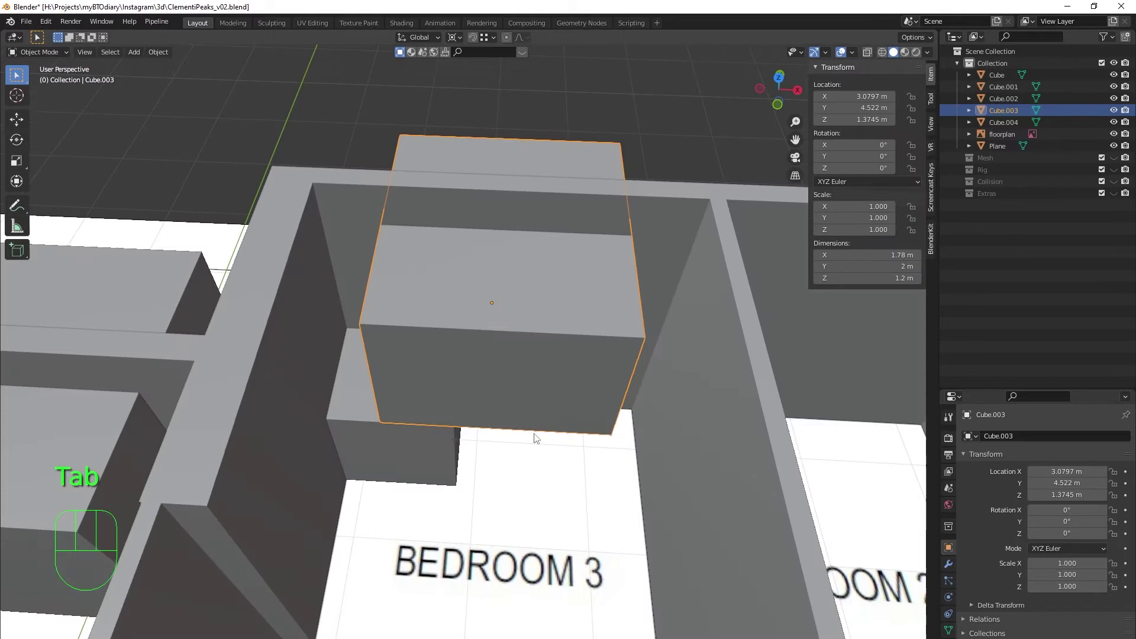
click(538, 473)
click(423, 469)
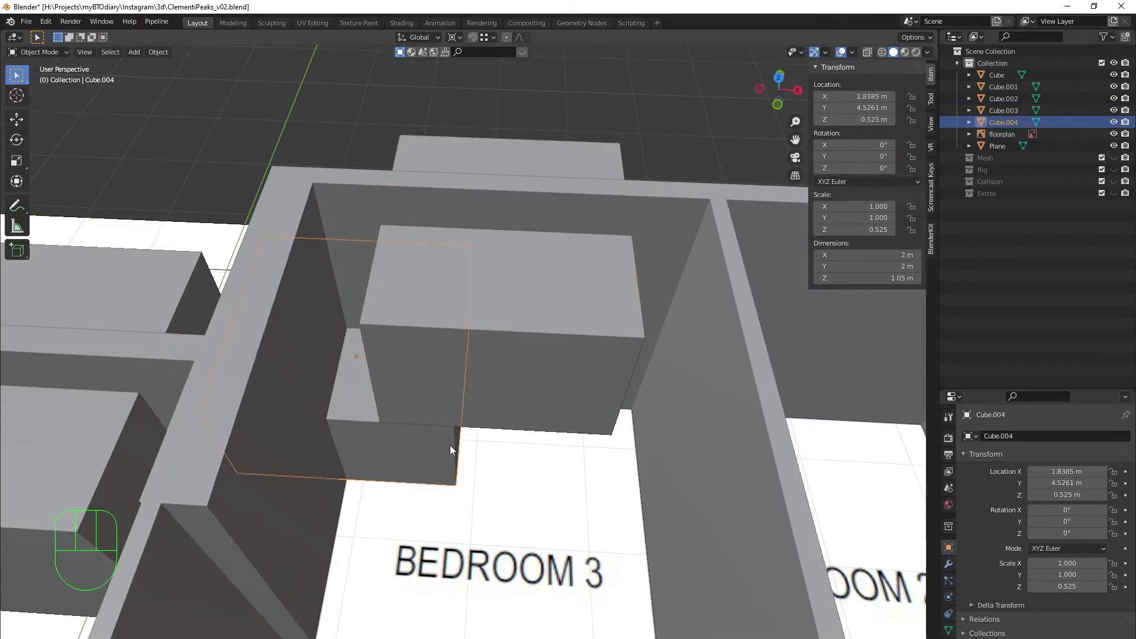
key(x)
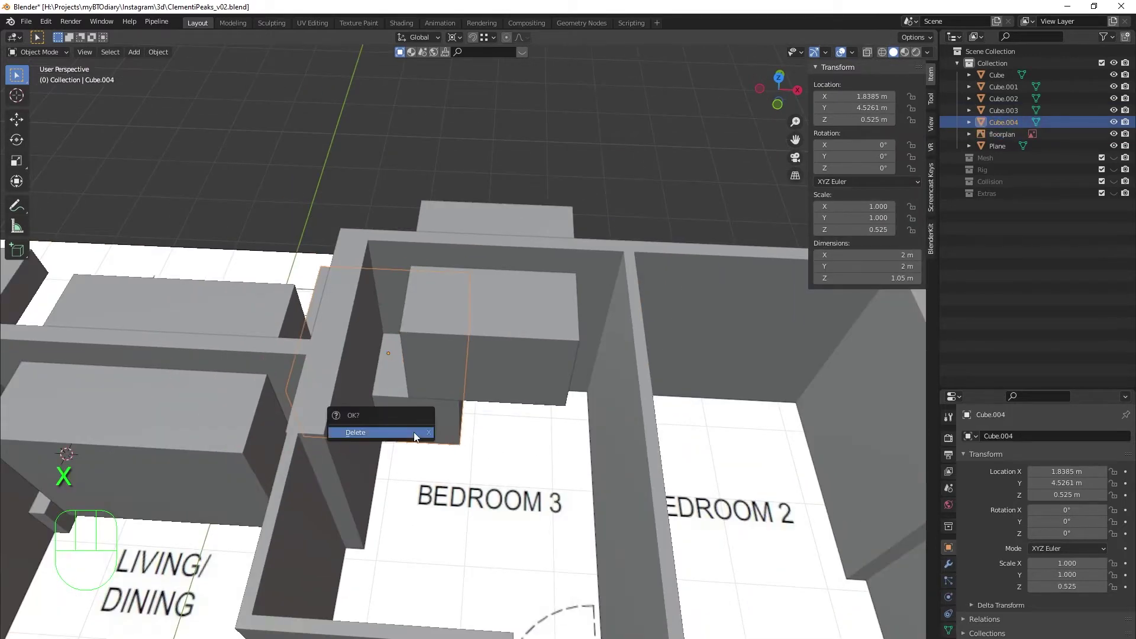
drag(358, 369, 541, 361)
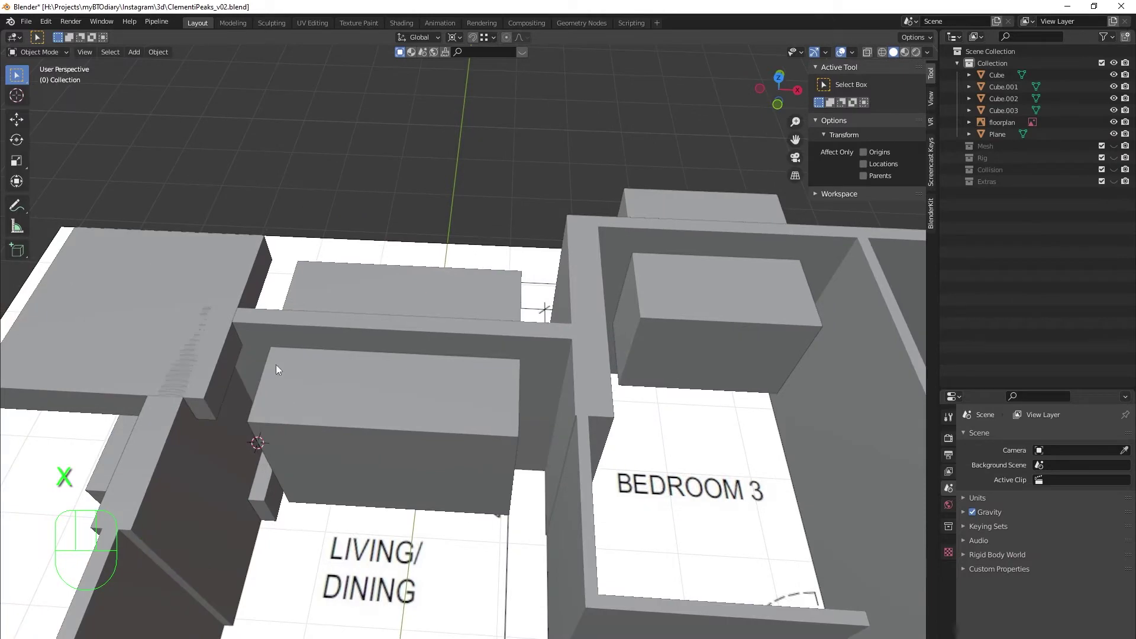
Step: Duplicate the bedroom 3 window box and place the copy over the Bedroom 2 window
drag(656, 363, 303, 439)
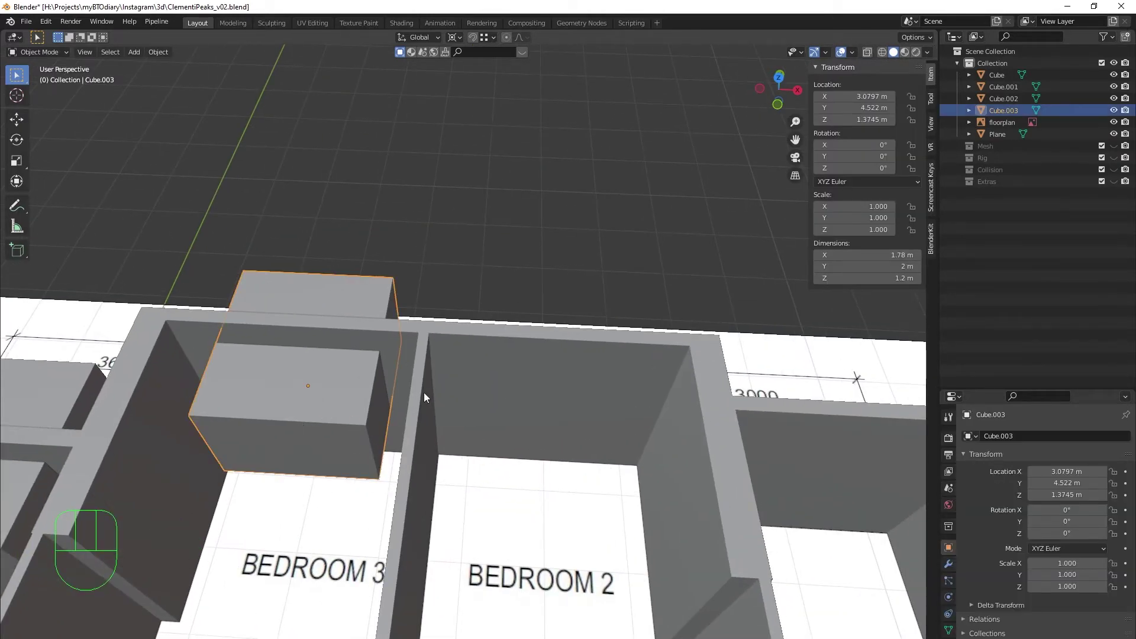
key(shift+d)
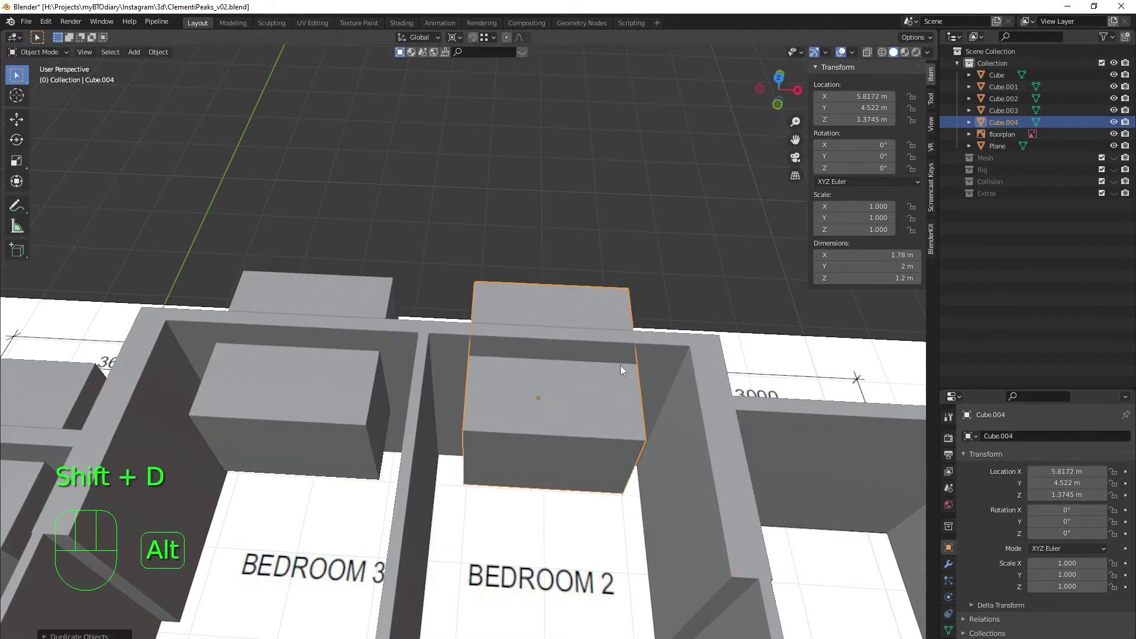
middle_click(646, 446)
middle_click(690, 388)
middle_click(650, 448)
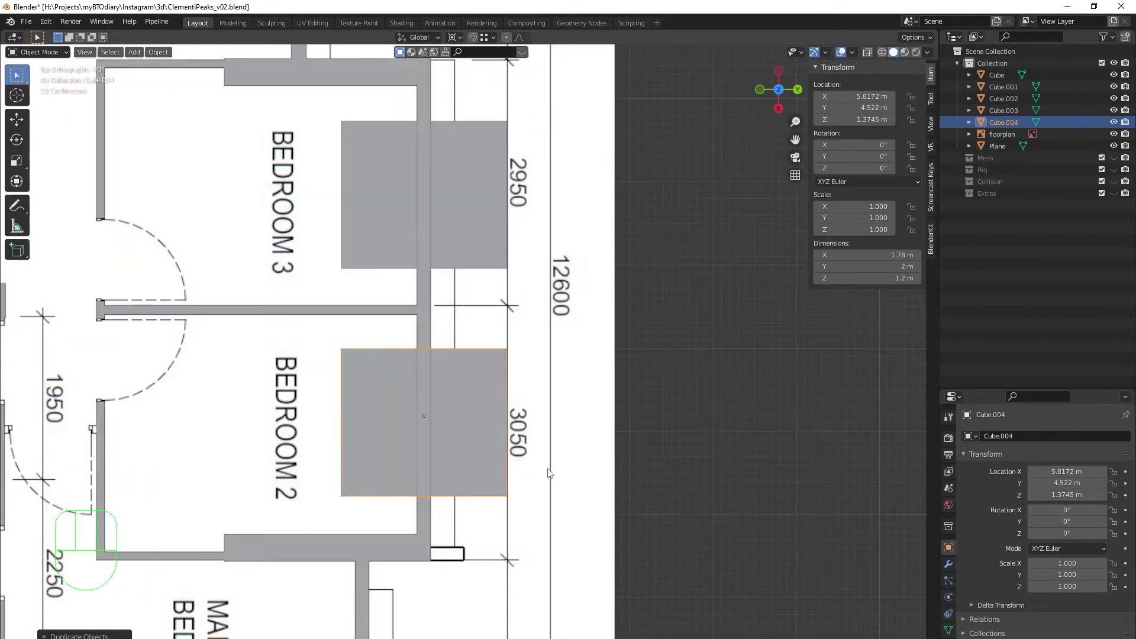
key(alt+z)
drag(467, 401, 535, 300)
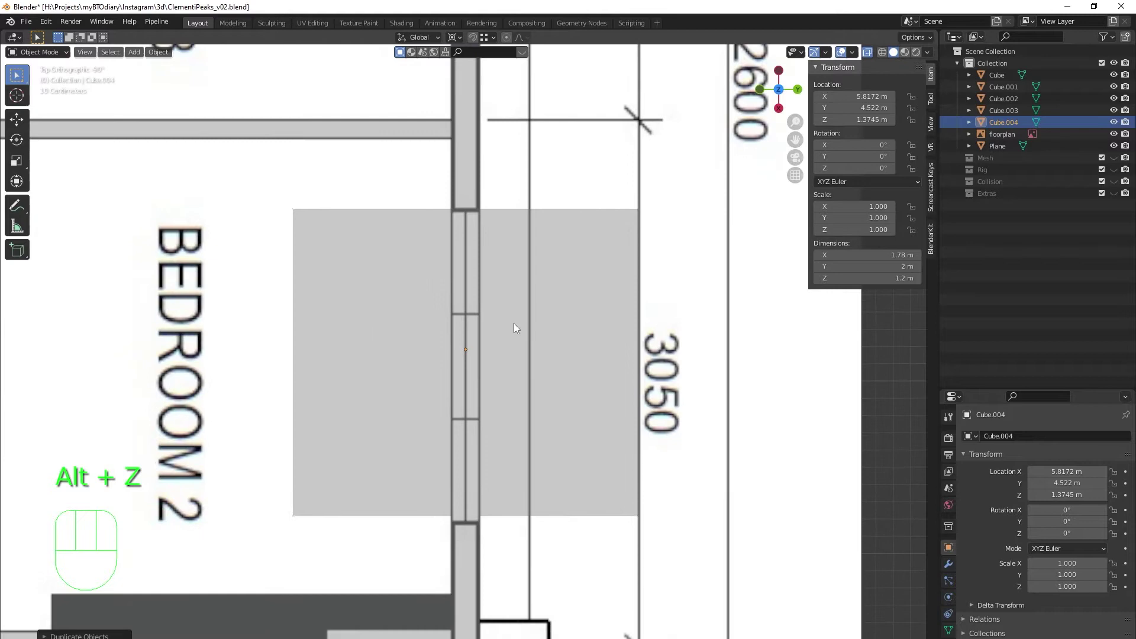
key(g)
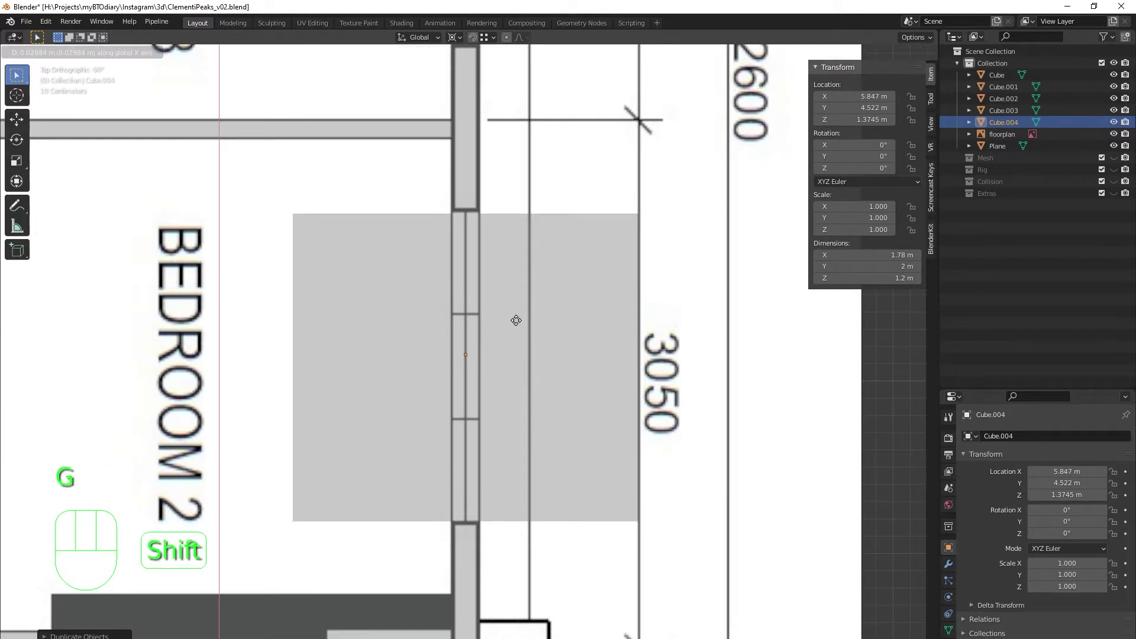
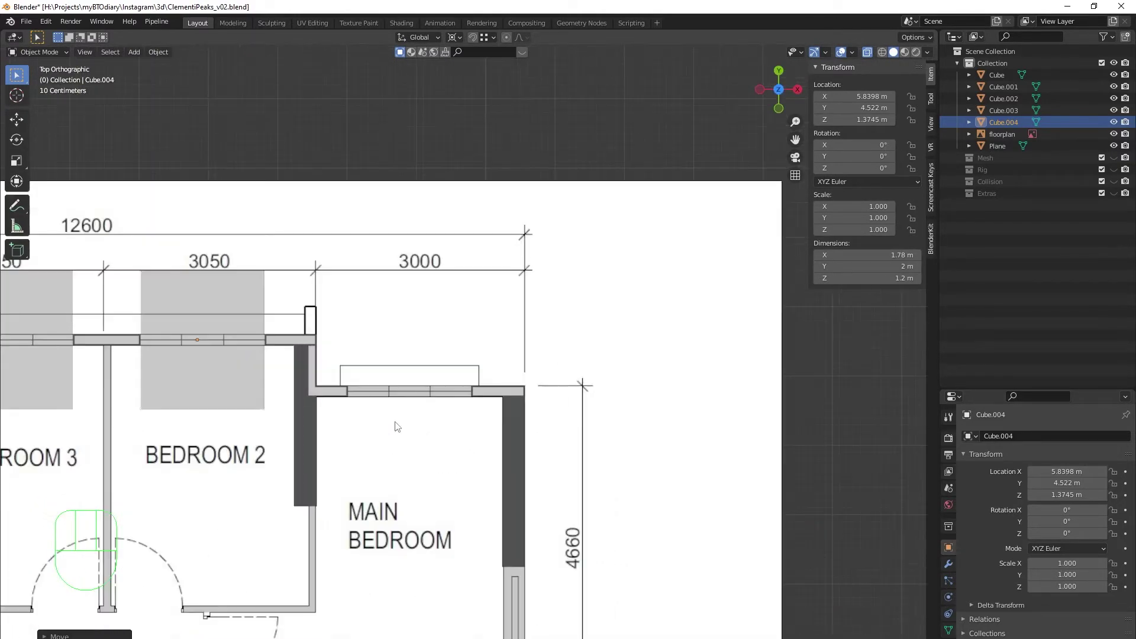
Step: Duplicate the box again and place the copy over the Main Bedroom window
key(shift+d)
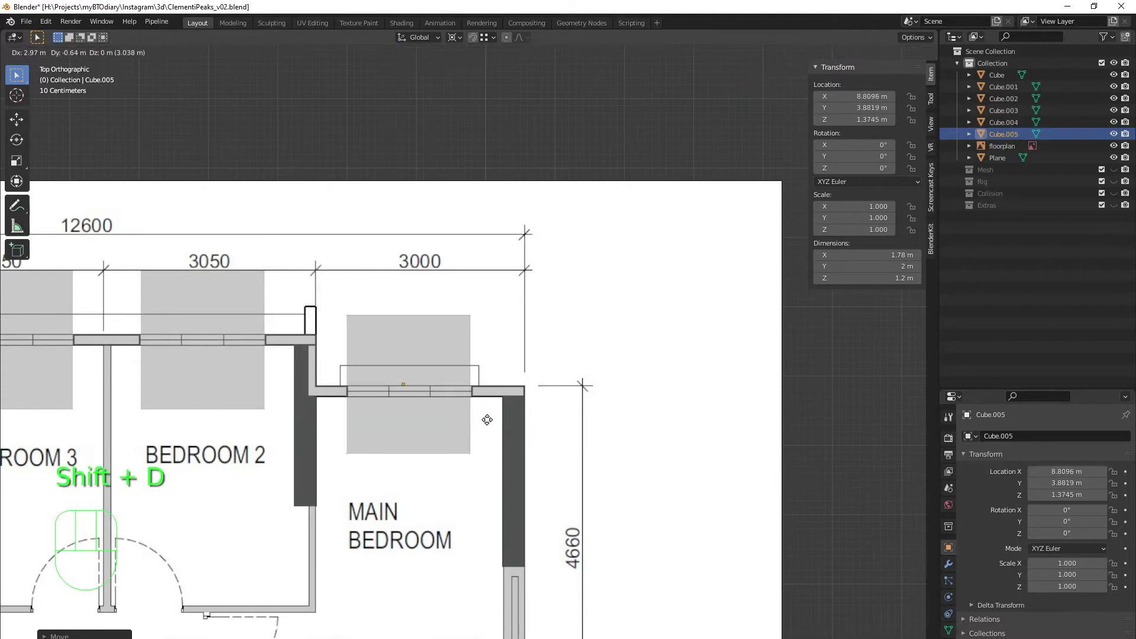
drag(402, 463, 535, 381)
key(g)
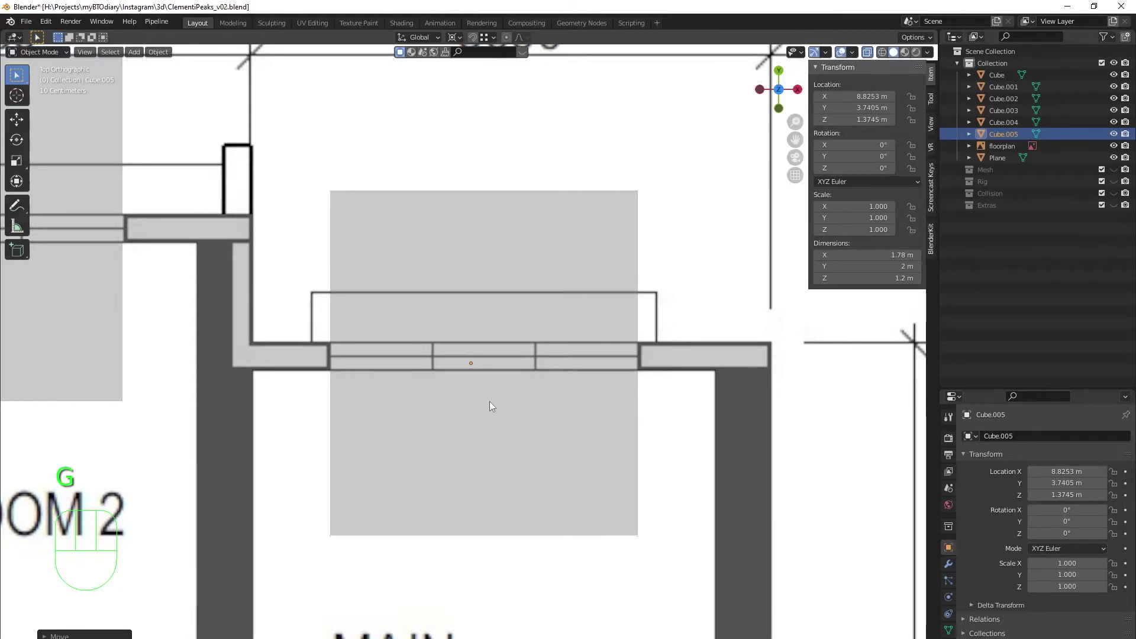
drag(480, 390, 399, 347)
drag(418, 299, 527, 319)
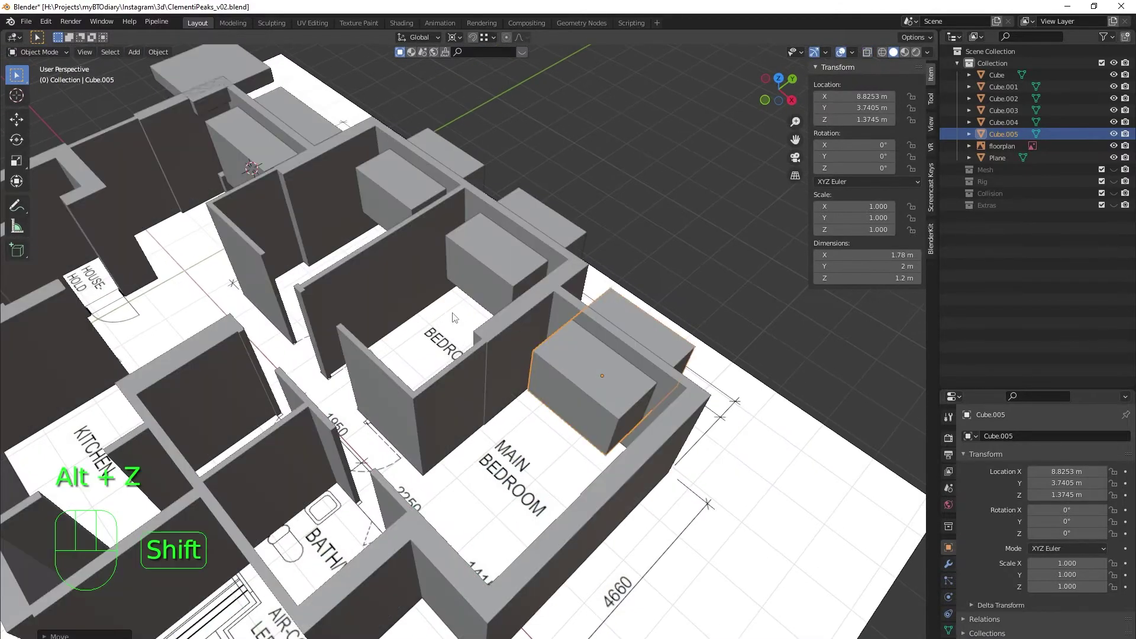
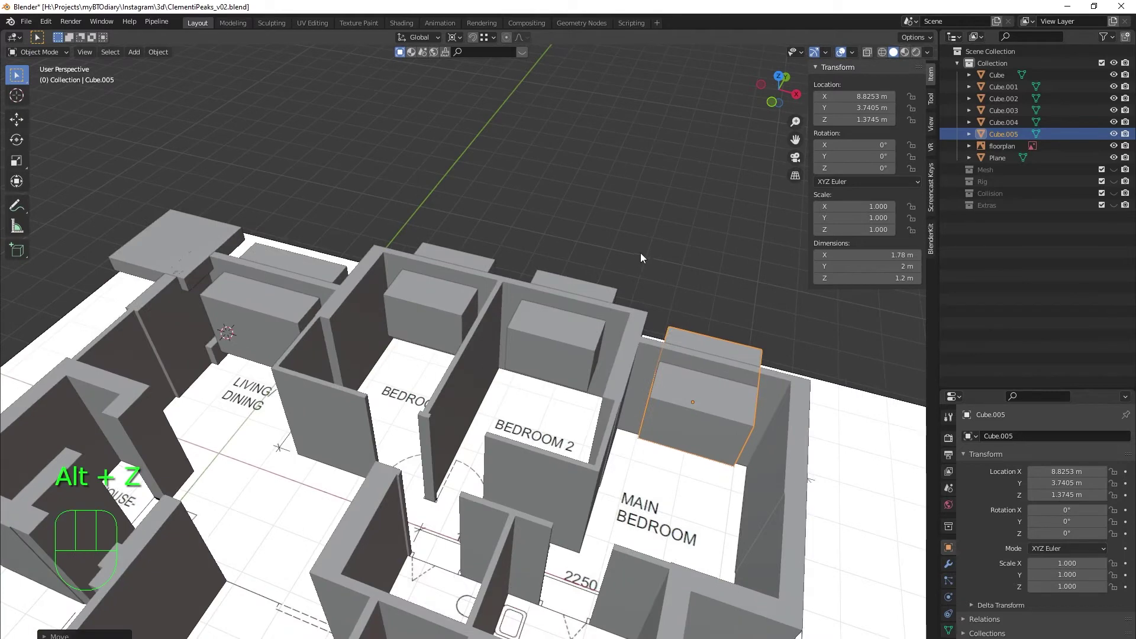
drag(556, 365, 566, 369)
Step: Apply Location on the four window boxes and the walls so their origins read zero
click(700, 423)
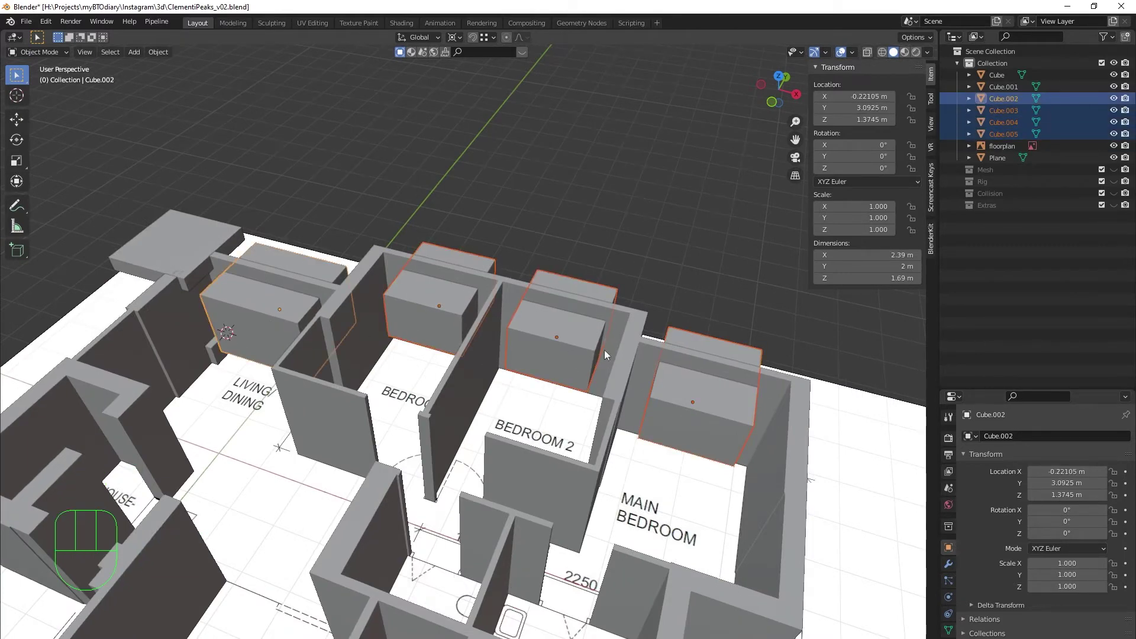
key(ctrl+a)
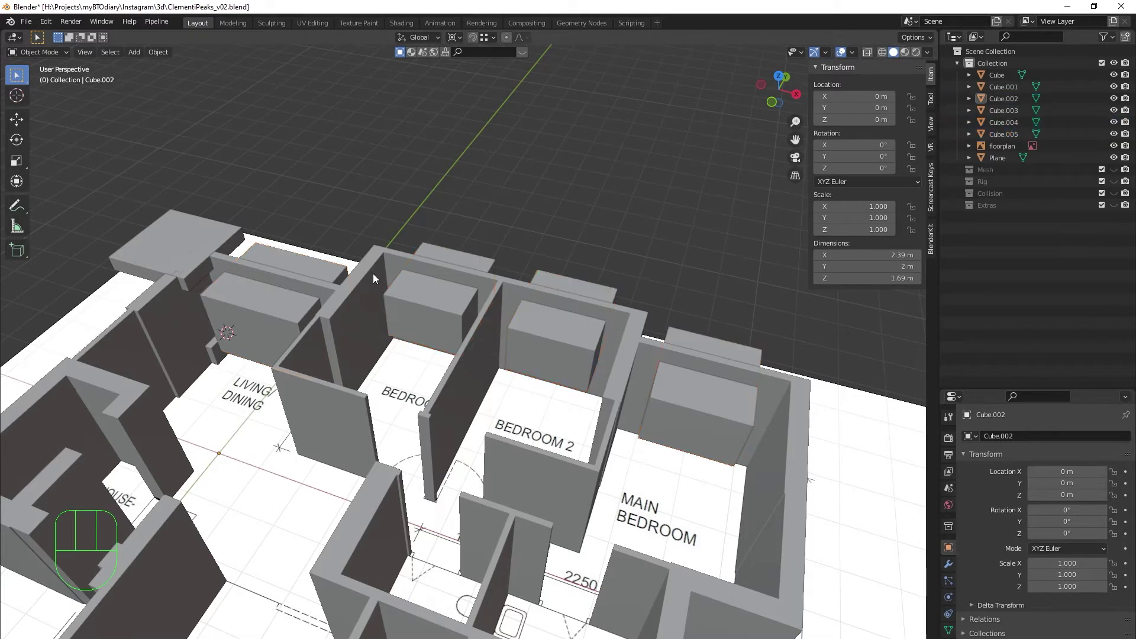
click(380, 268)
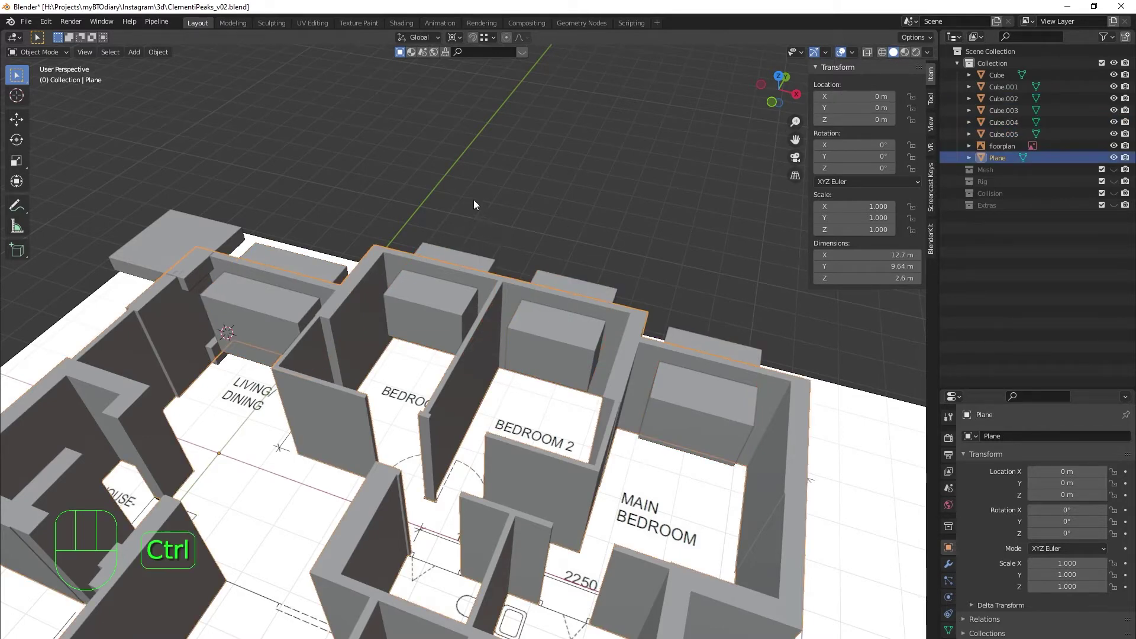
key(ctrl+a)
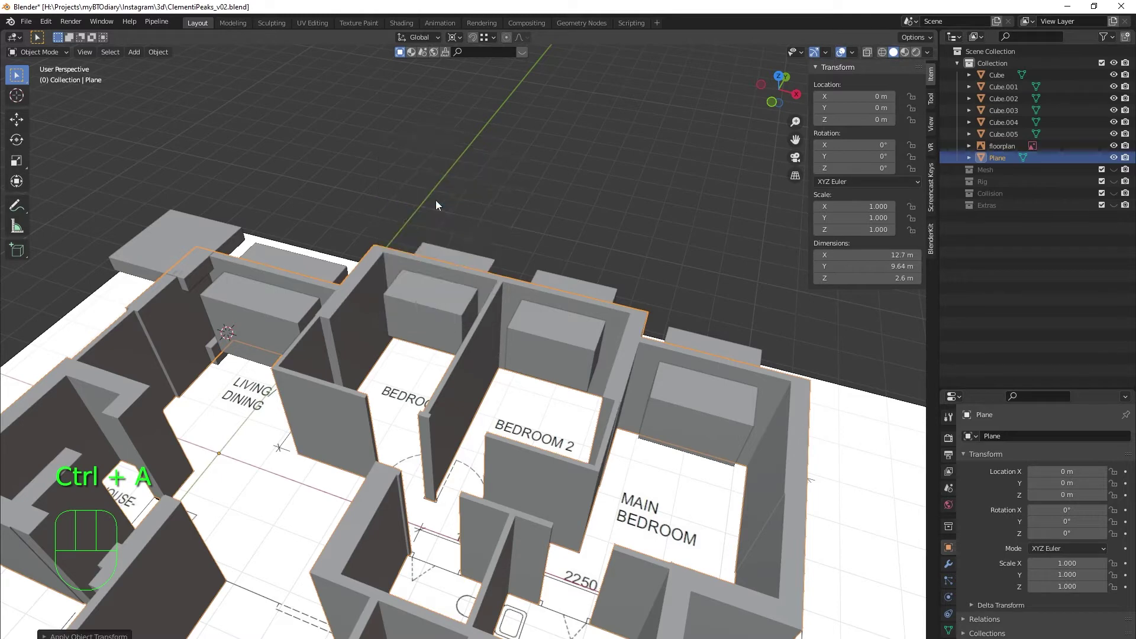
Step: Reselect the four window boxes ready to move them to a collection
click(464, 162)
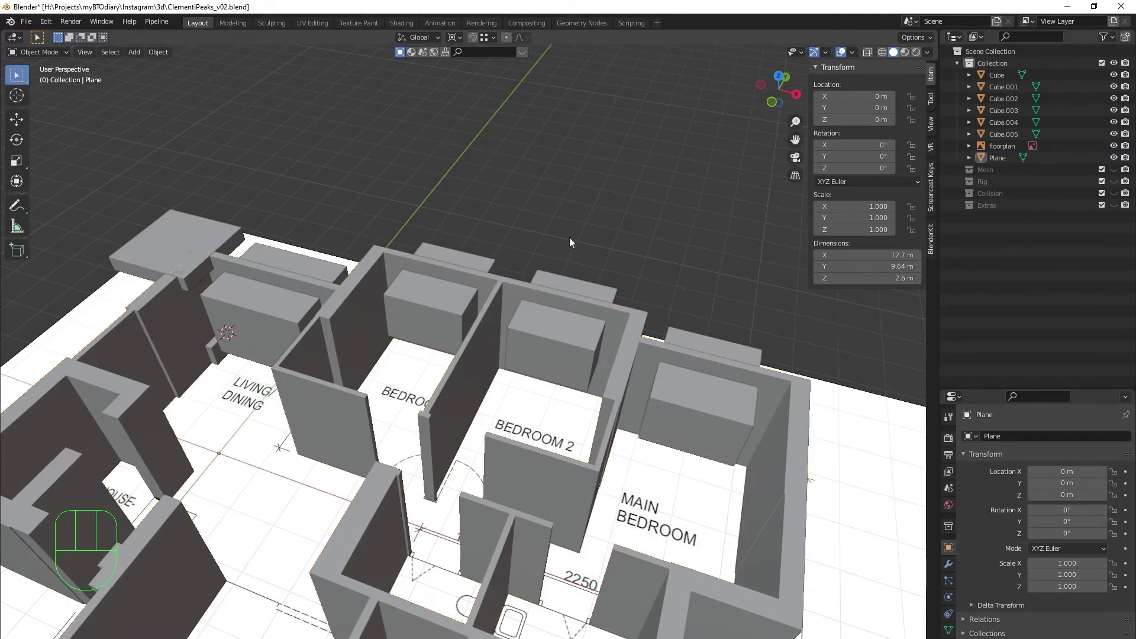
click(394, 310)
click(690, 394)
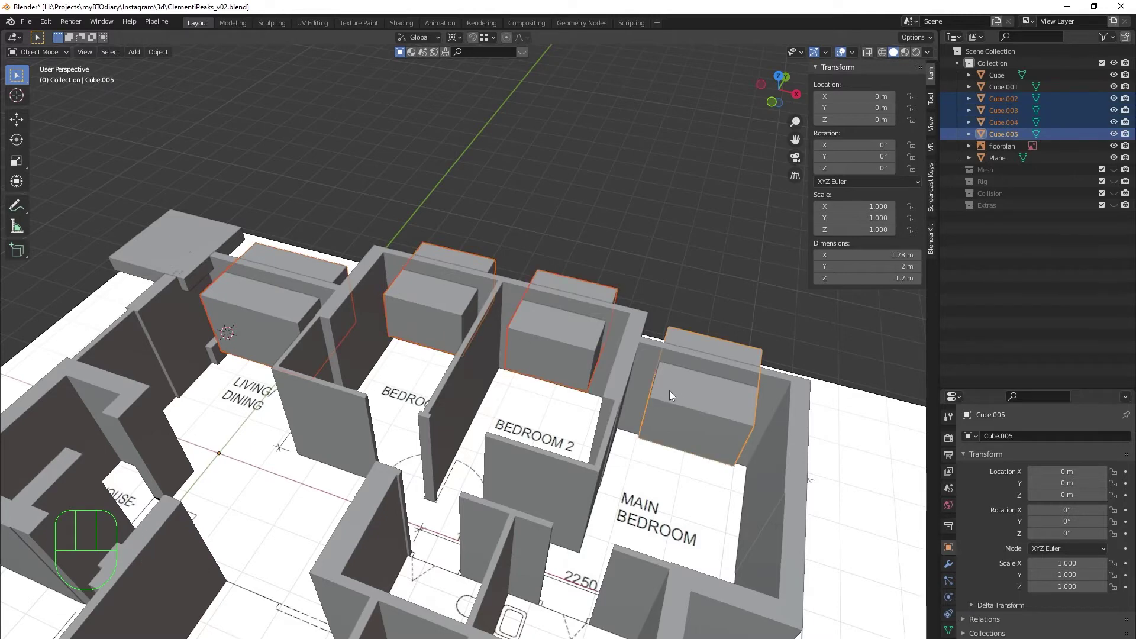
Step: Move the four window boxes into a new collection named boolean
key(m)
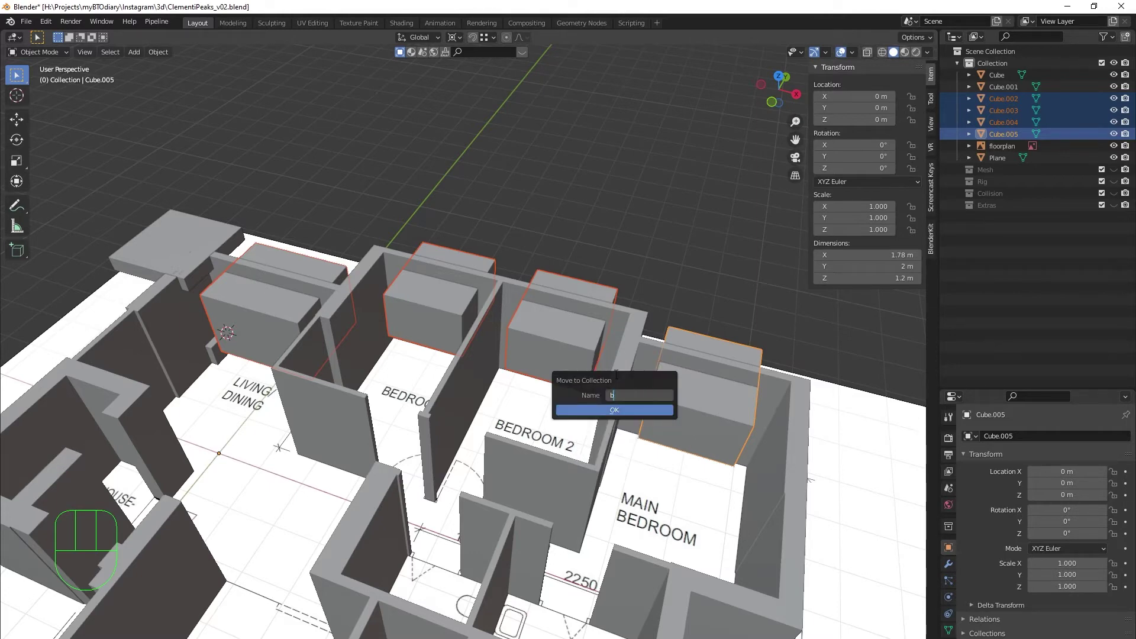
key(o)
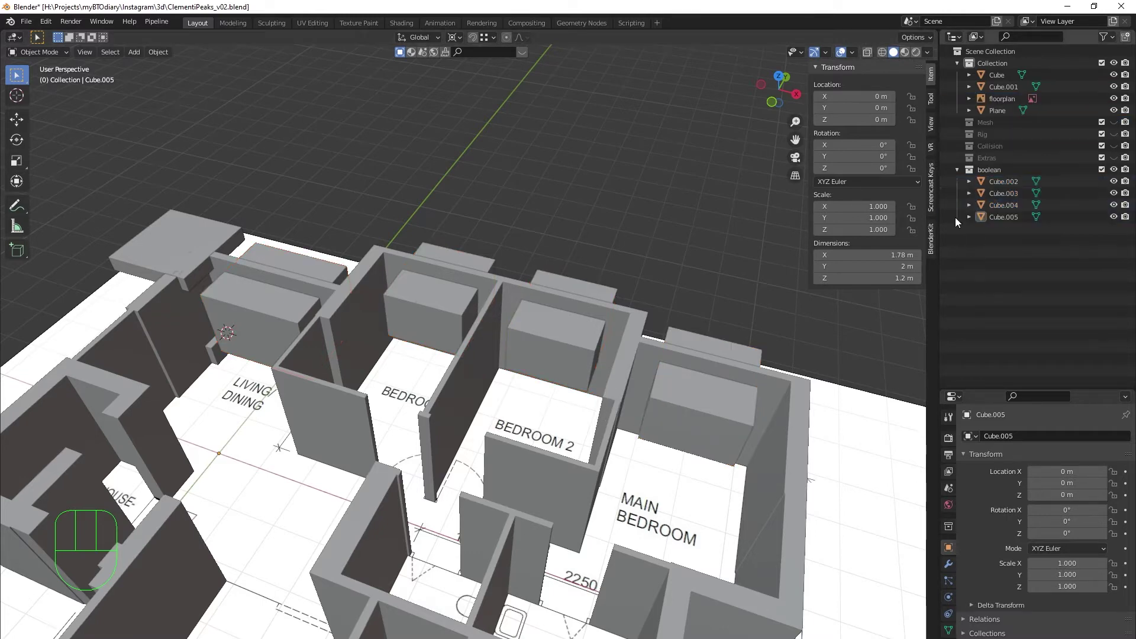
click(957, 170)
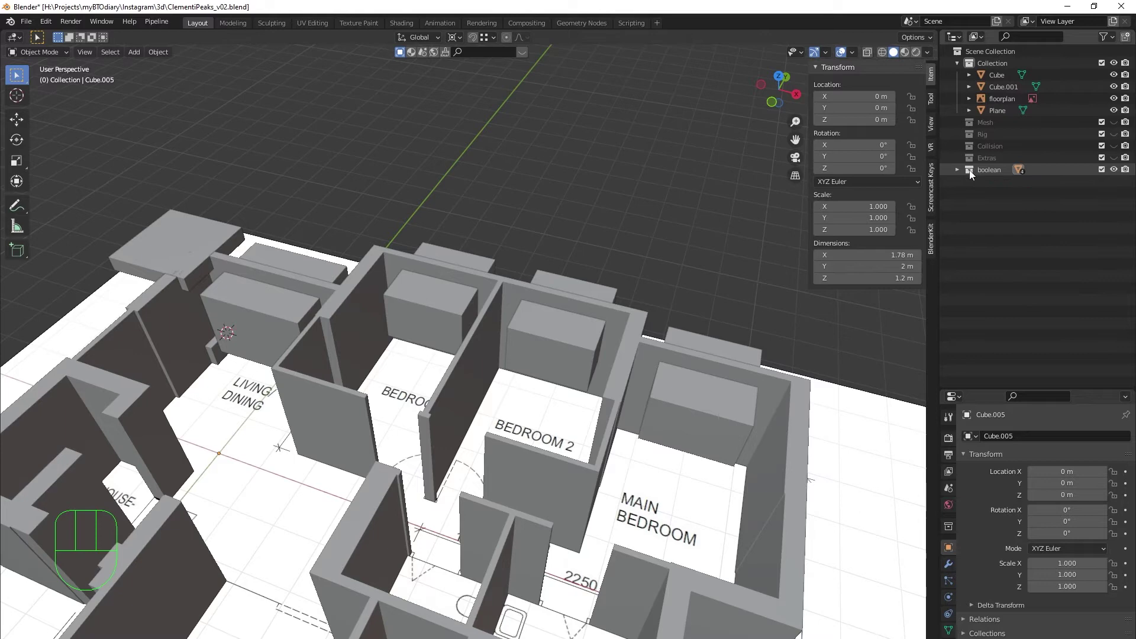
click(960, 170)
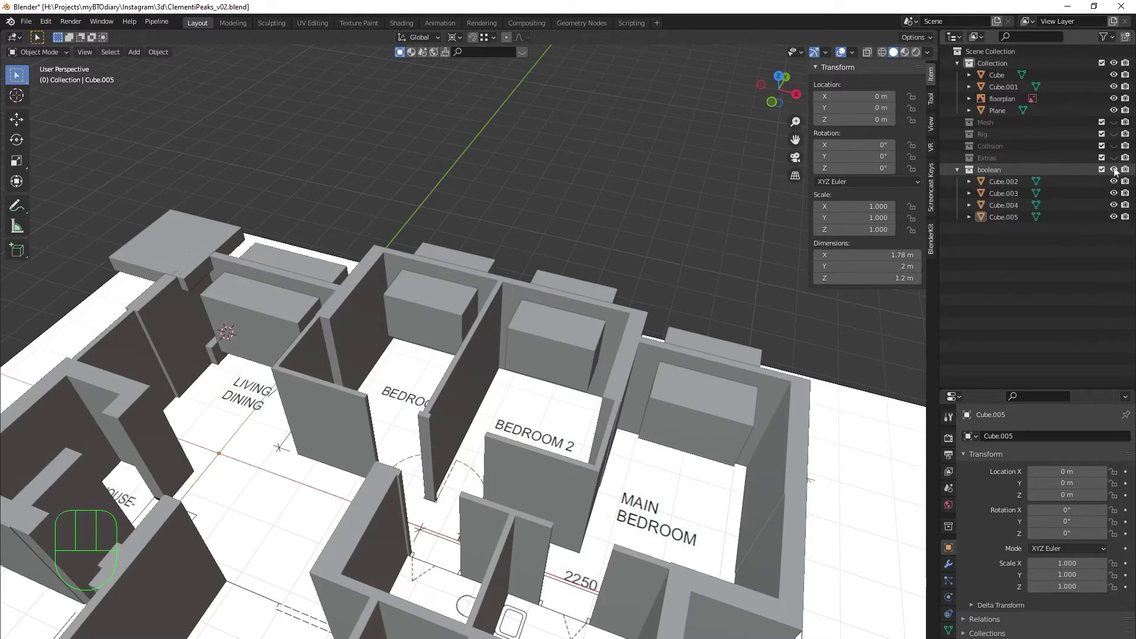
Step: Hide the boolean collection from the viewport with the eye icon
click(1116, 169)
click(1116, 169)
double_click(1117, 169)
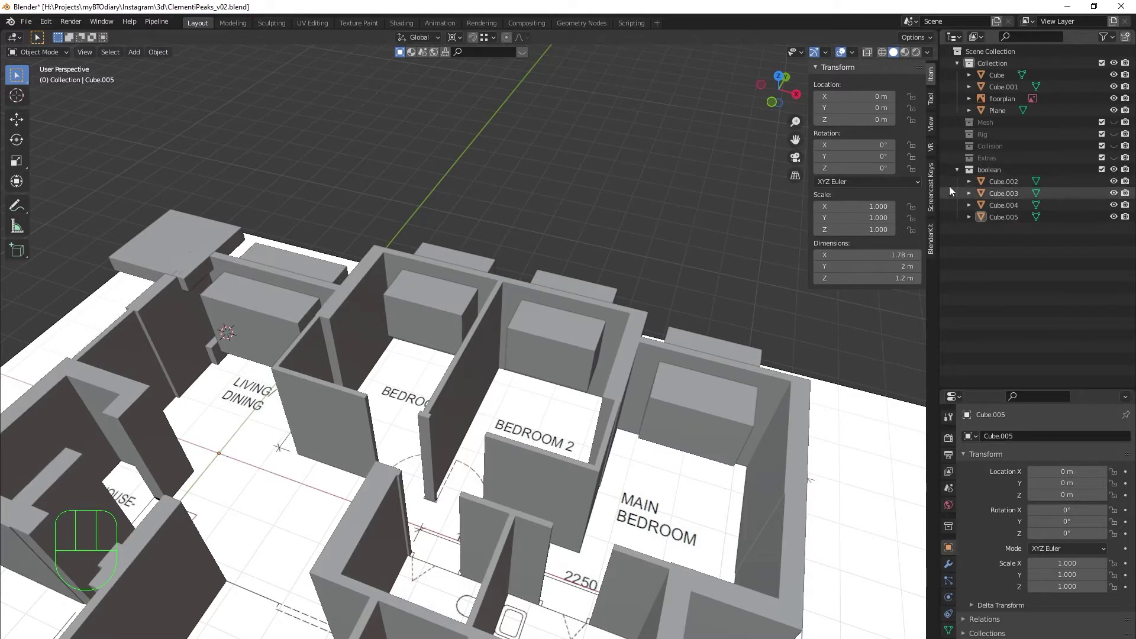
click(958, 173)
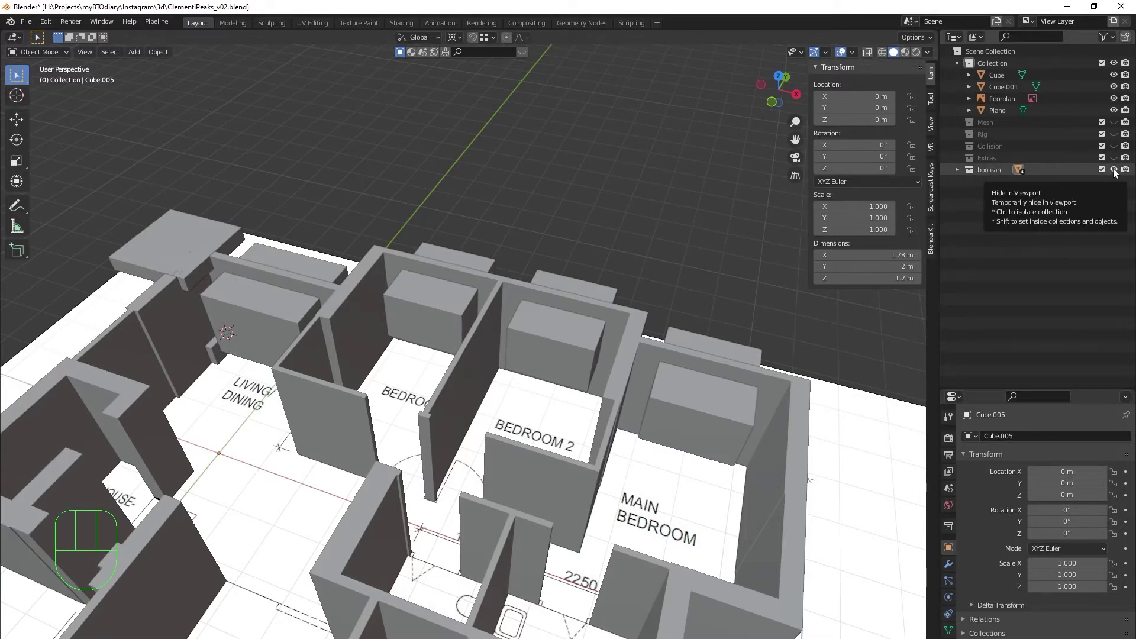
click(1116, 171)
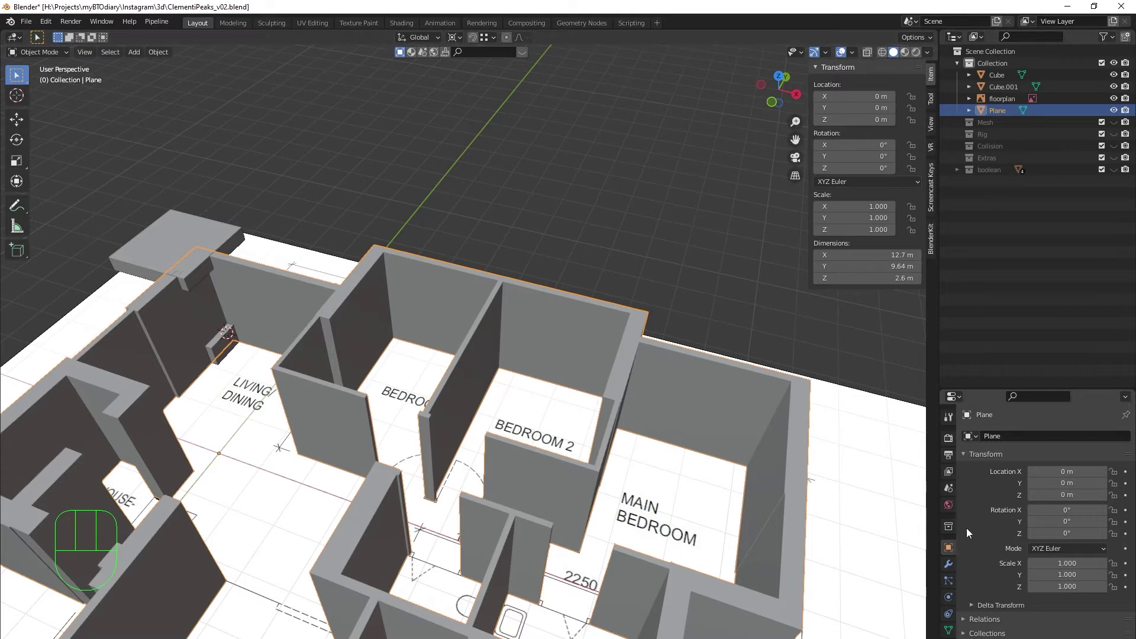
click(955, 565)
drag(1027, 436, 926, 217)
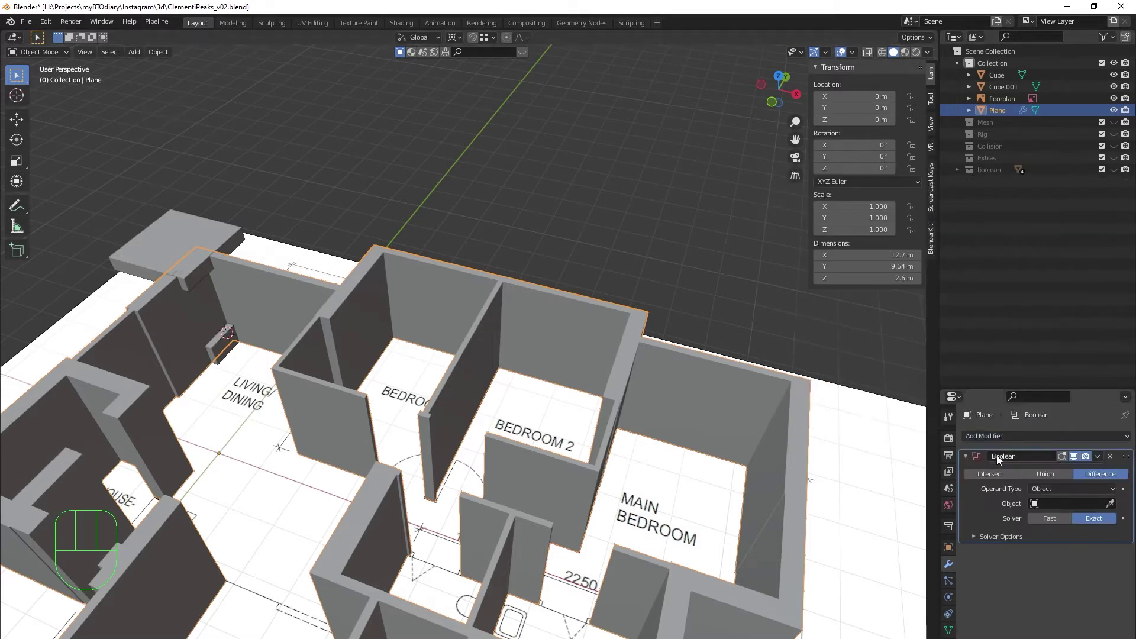
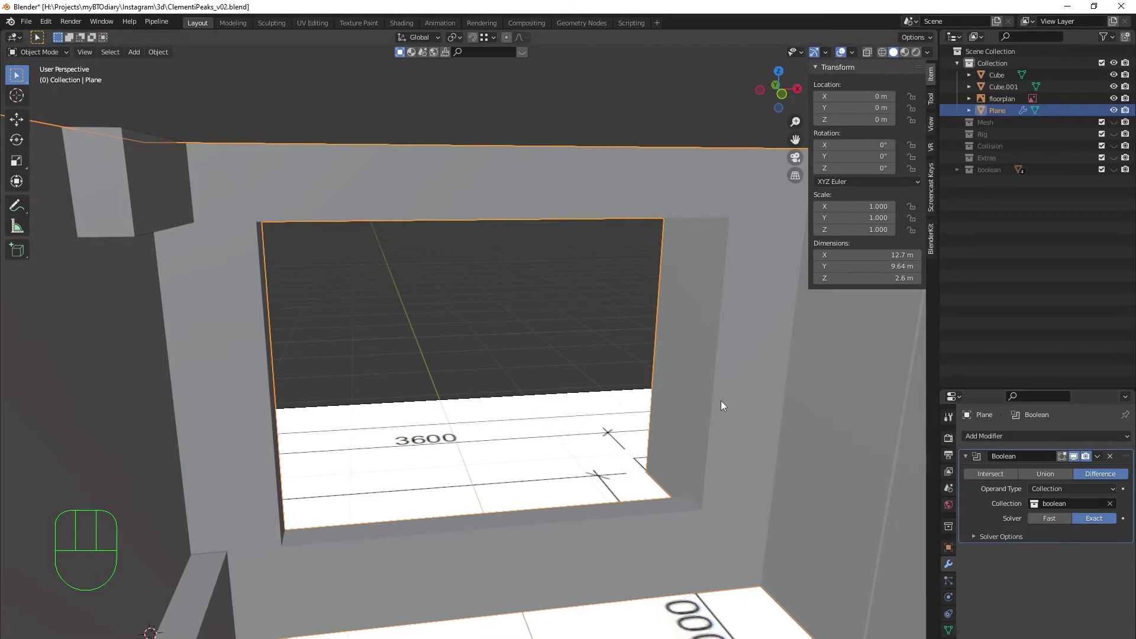
middle_click(720, 383)
drag(662, 338, 635, 342)
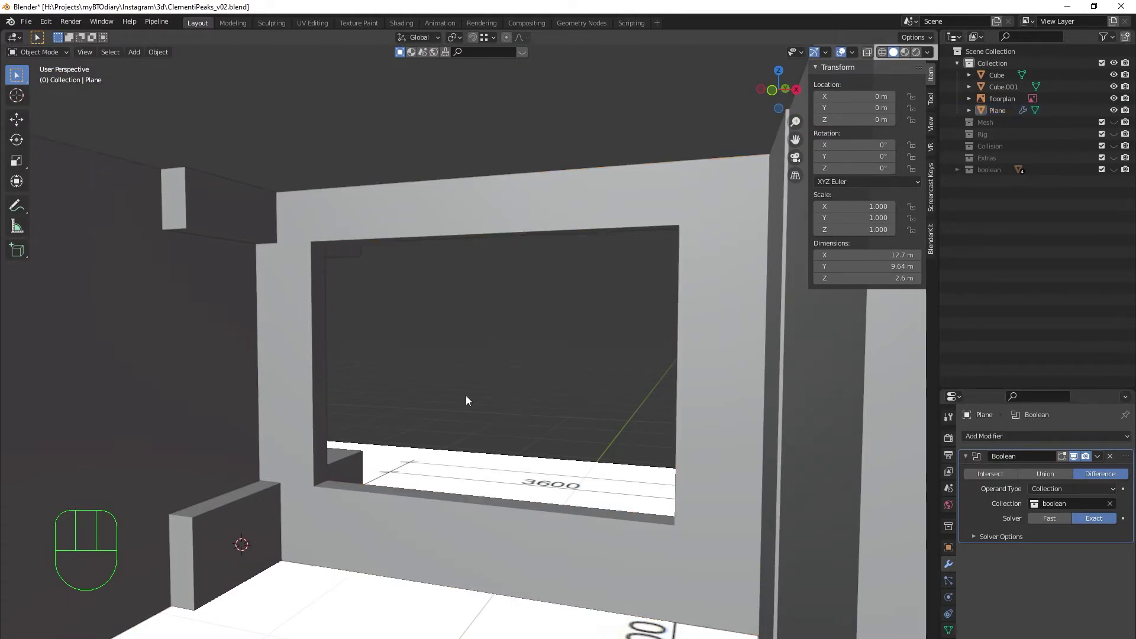
middle_click(466, 408)
drag(559, 478, 490, 479)
drag(354, 475, 407, 460)
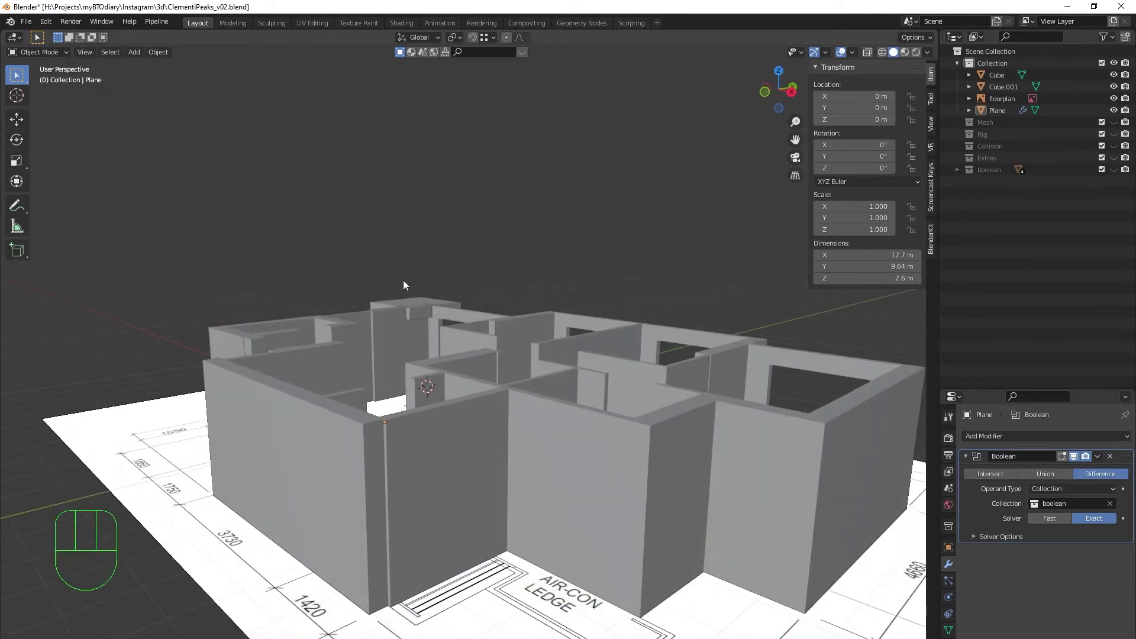
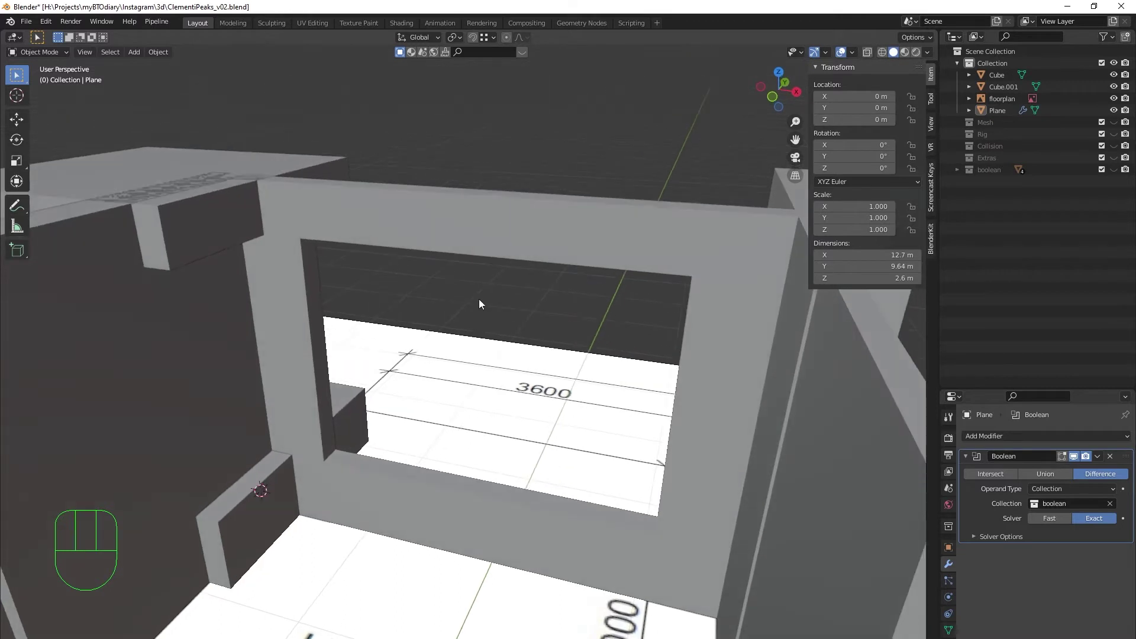
Step: Add a plane, rotate it 90° on X to stand upright and scale it to about 1 m inside the window opening
key(shift+a)
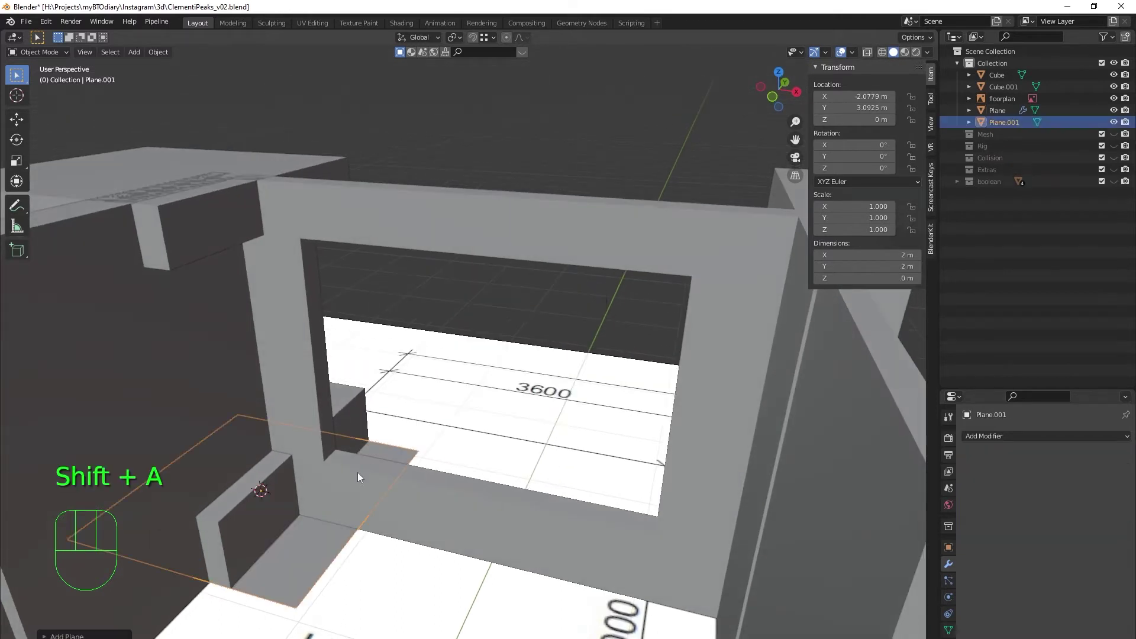
key(g)
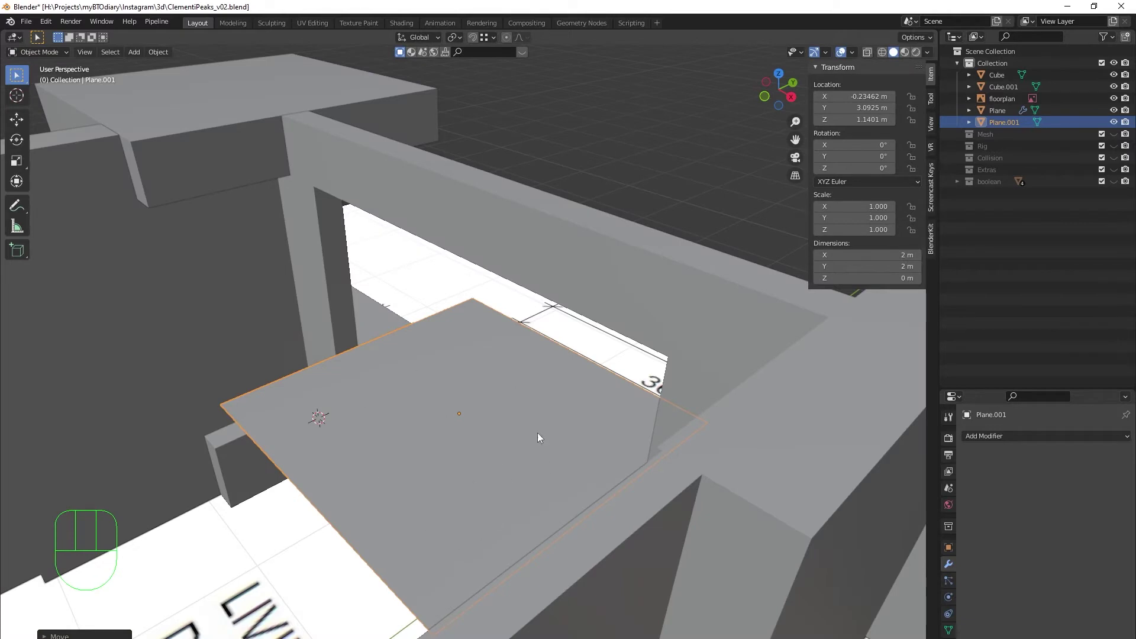
key(r)
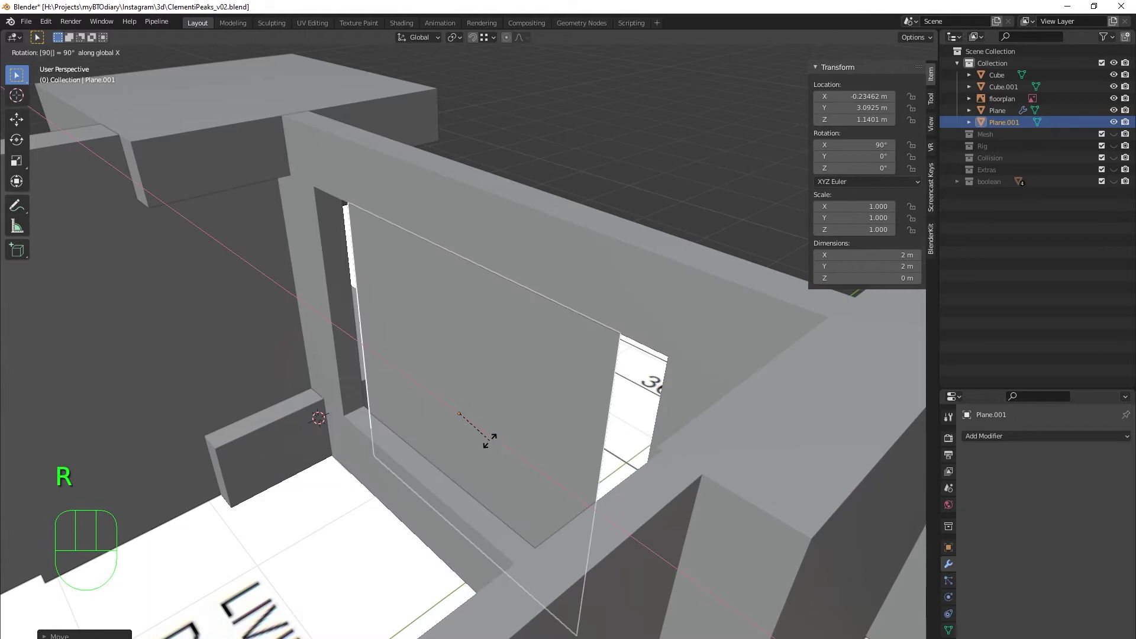
drag(510, 332, 556, 336)
drag(556, 364, 577, 356)
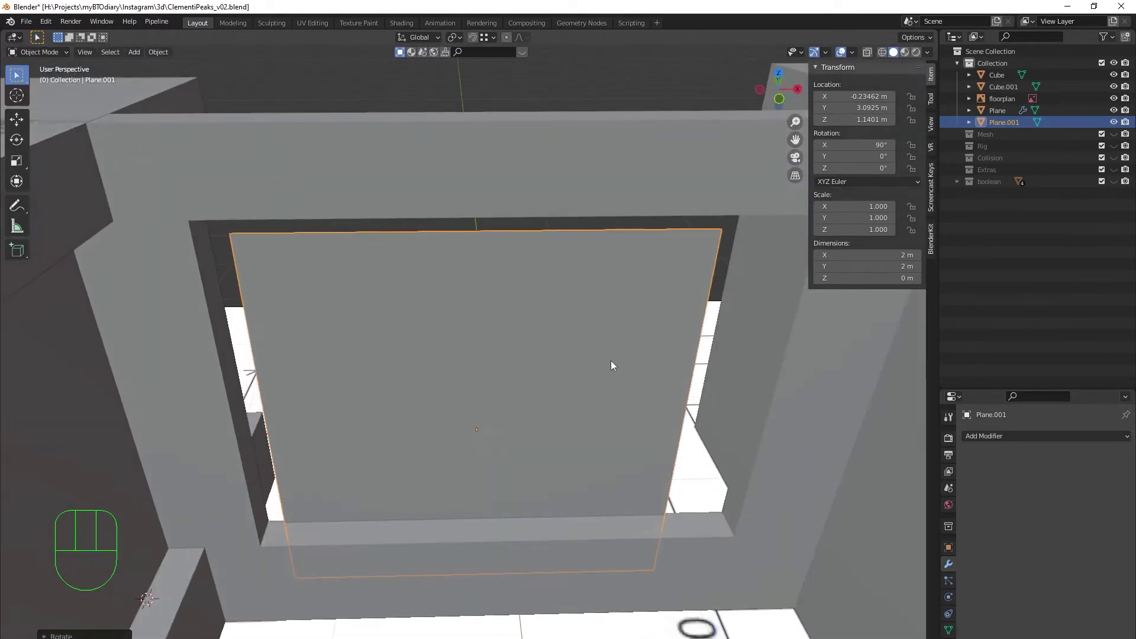
key(s)
drag(557, 479, 531, 443)
key(g)
middle_click(506, 416)
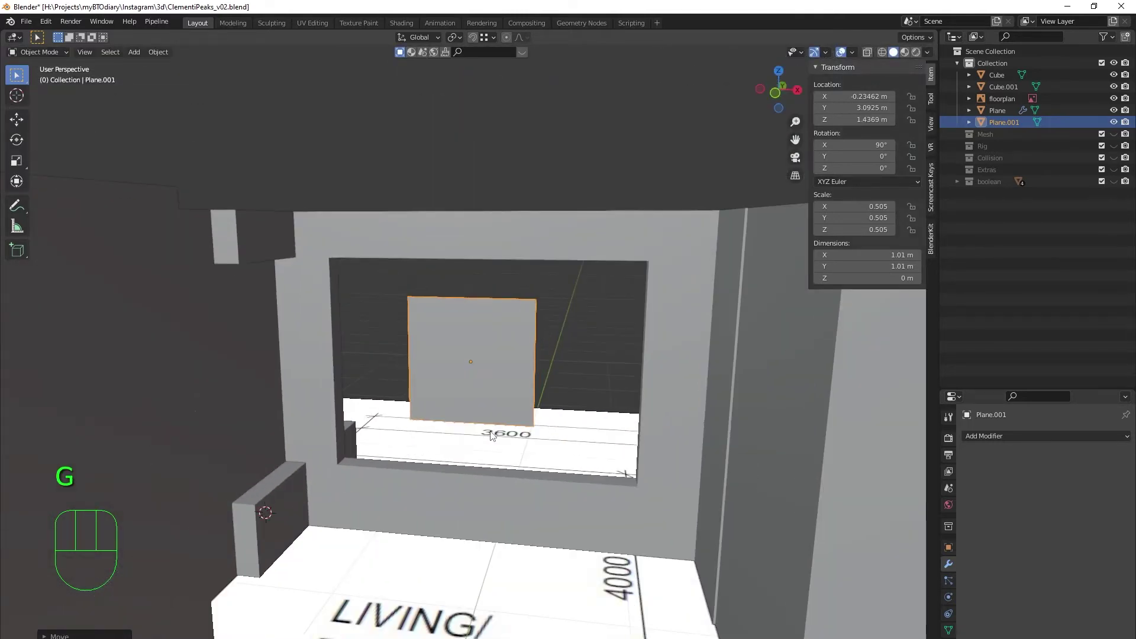
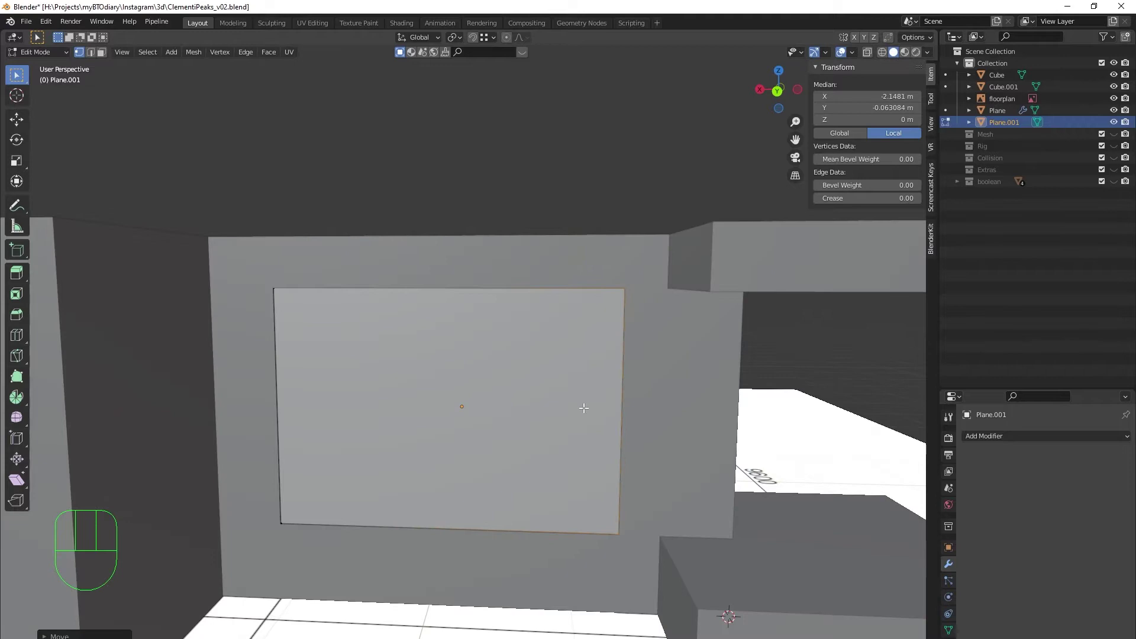
Step: Add two horizontal loop cuts across the plane, one near the top and one near the bottom
key(ctrl+r)
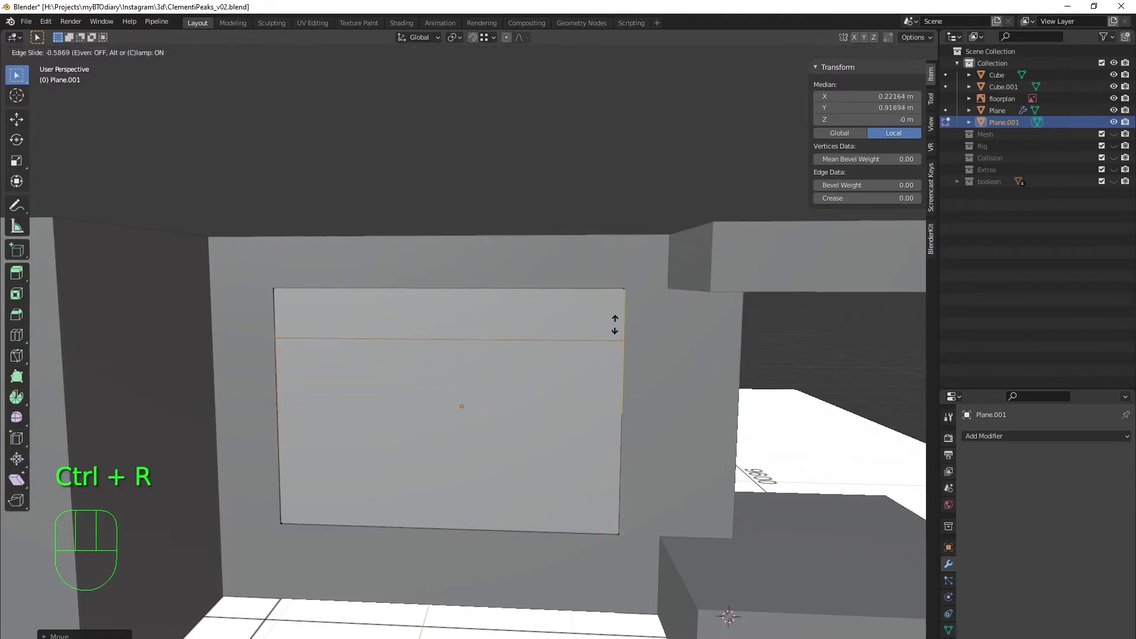
key(ctrl+r)
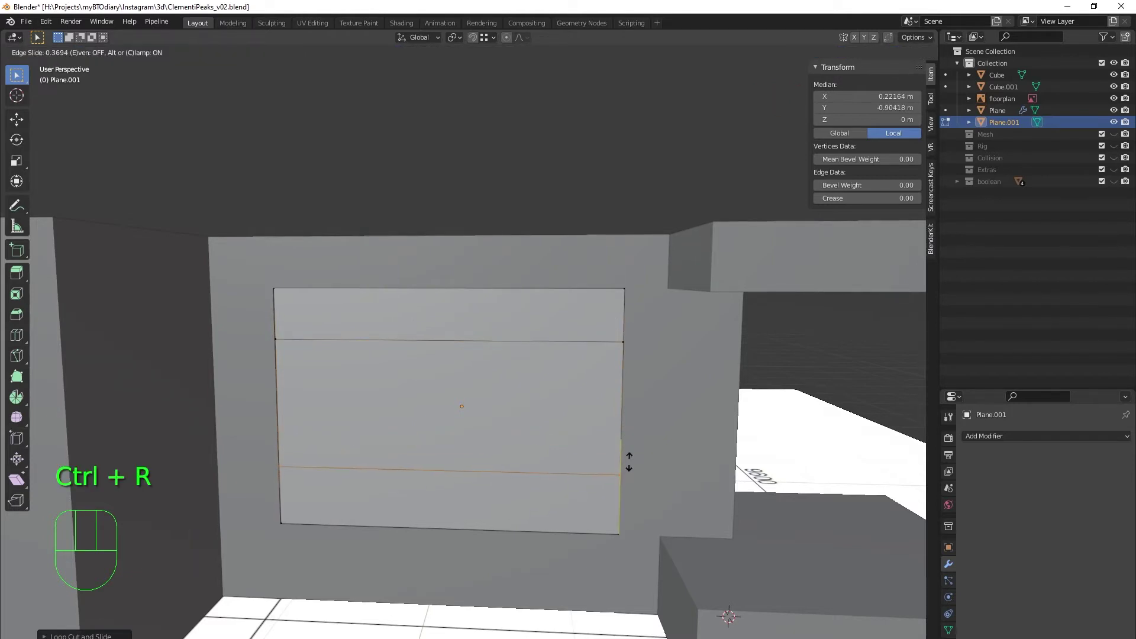
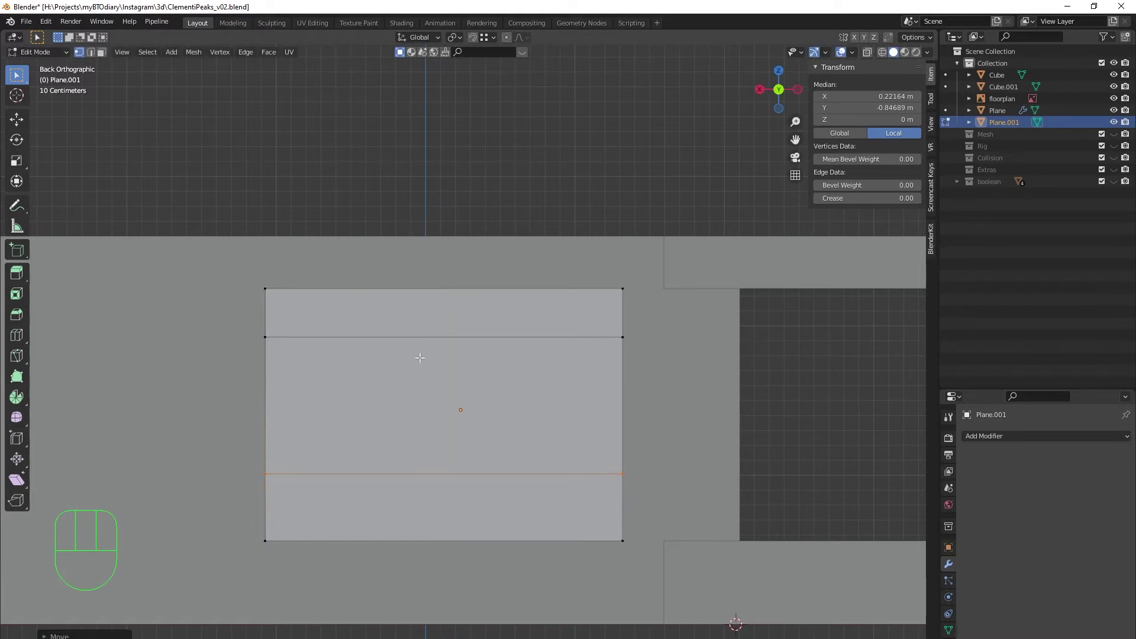
Step: Add vertical loop cuts for a four-by-three pane grid and inset all panes to leave thin frame borders
key(ctrl+r)
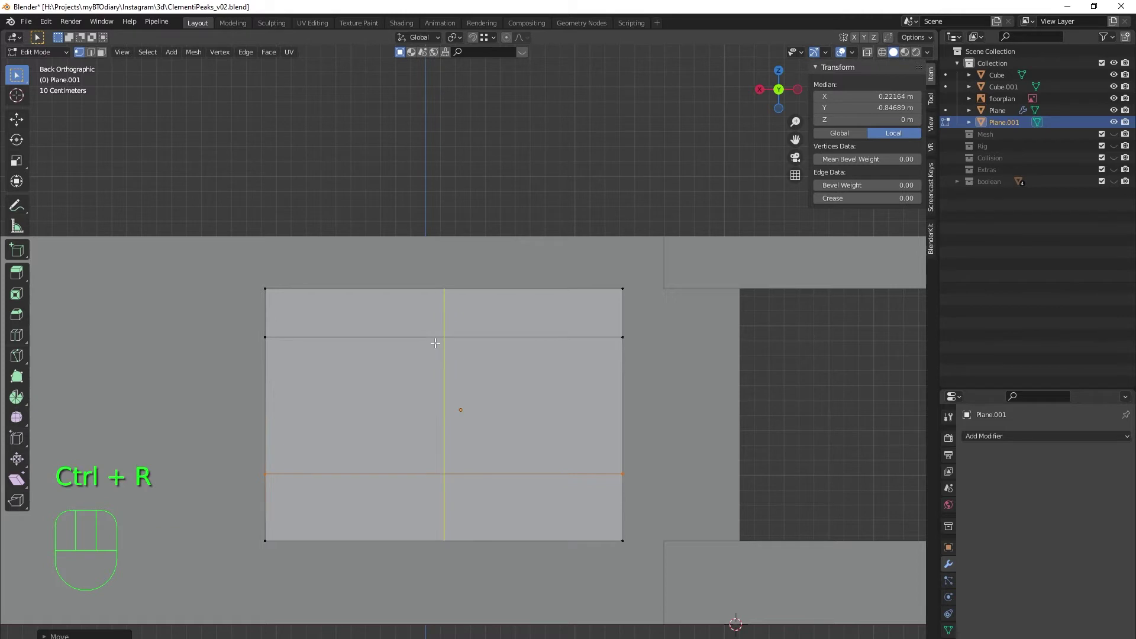
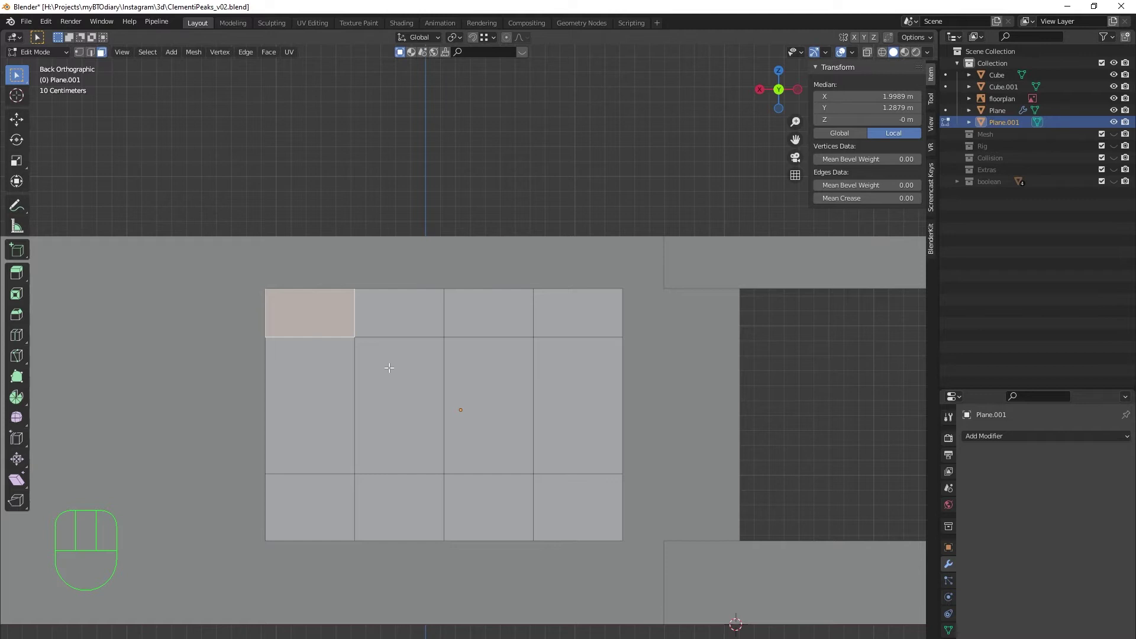
key(a)
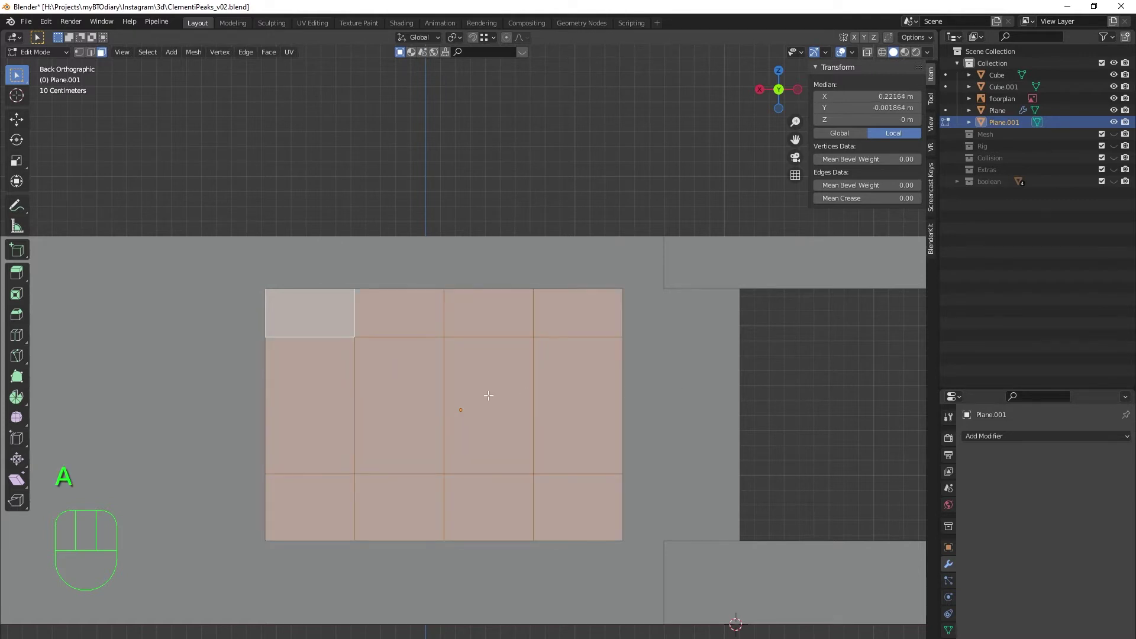
key(|)
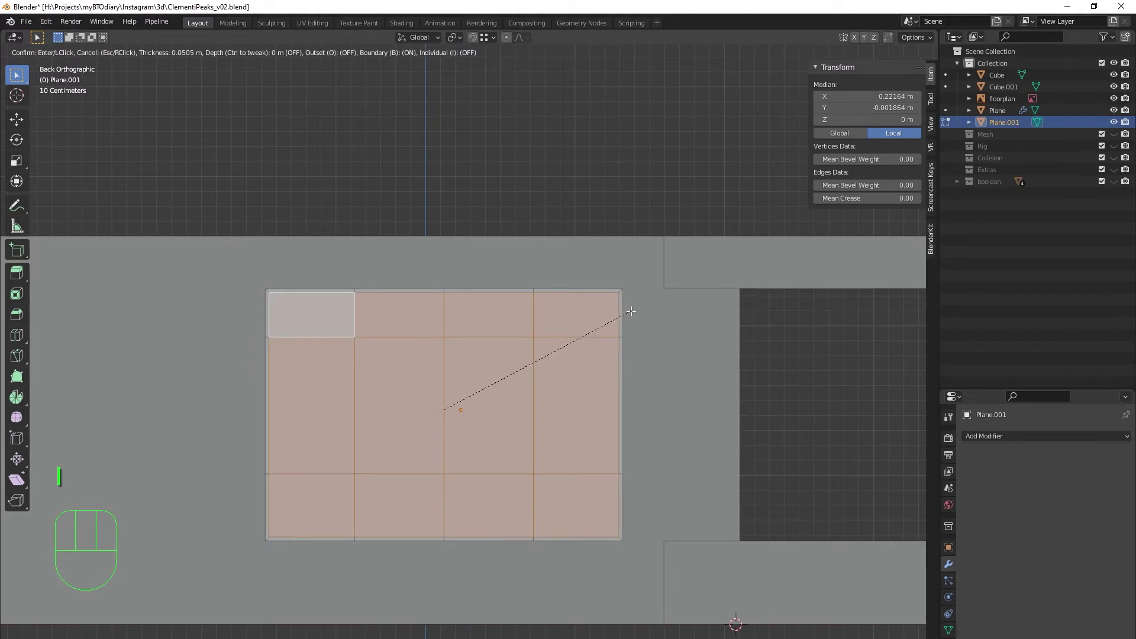
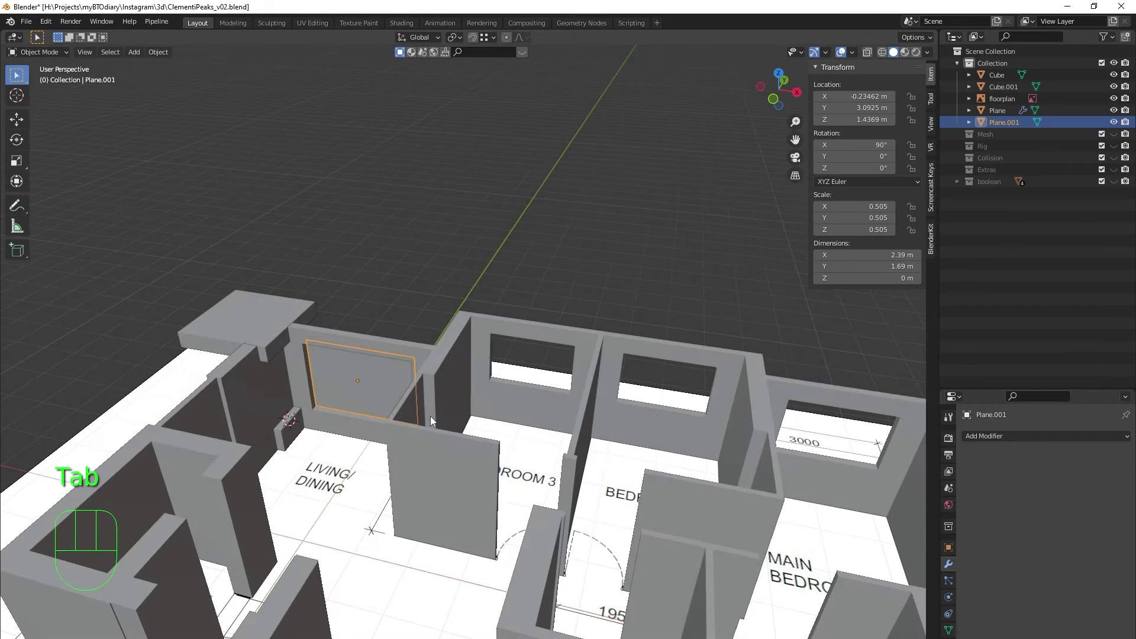
middle_click(491, 400)
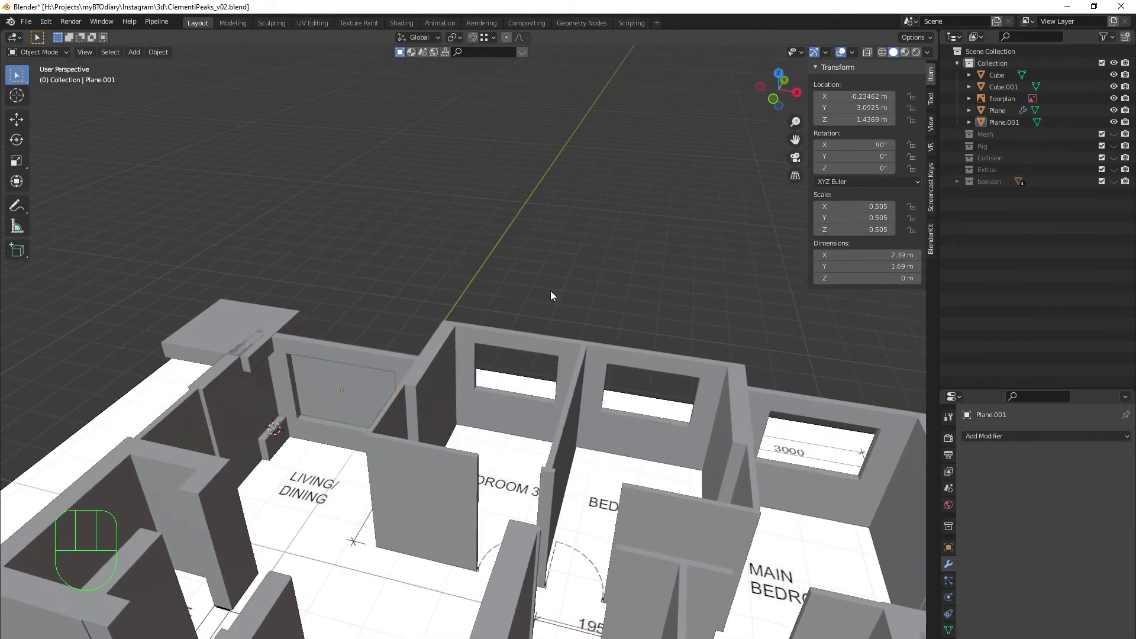
Step: Add a second plane for the bedroom window and bring it into view in its opening
key(shift+a)
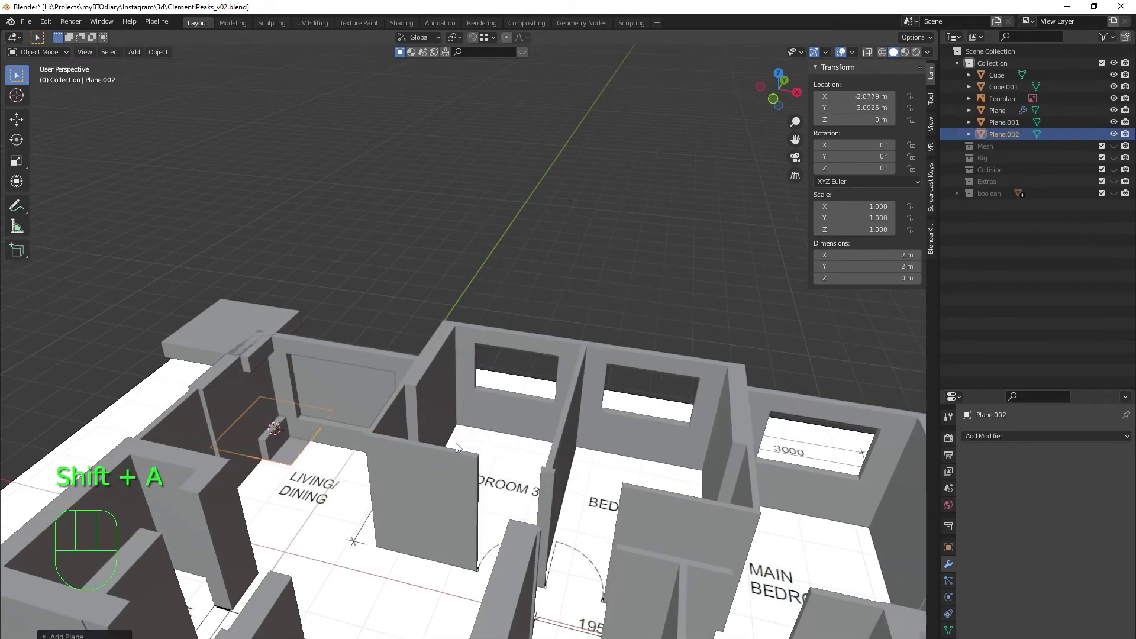
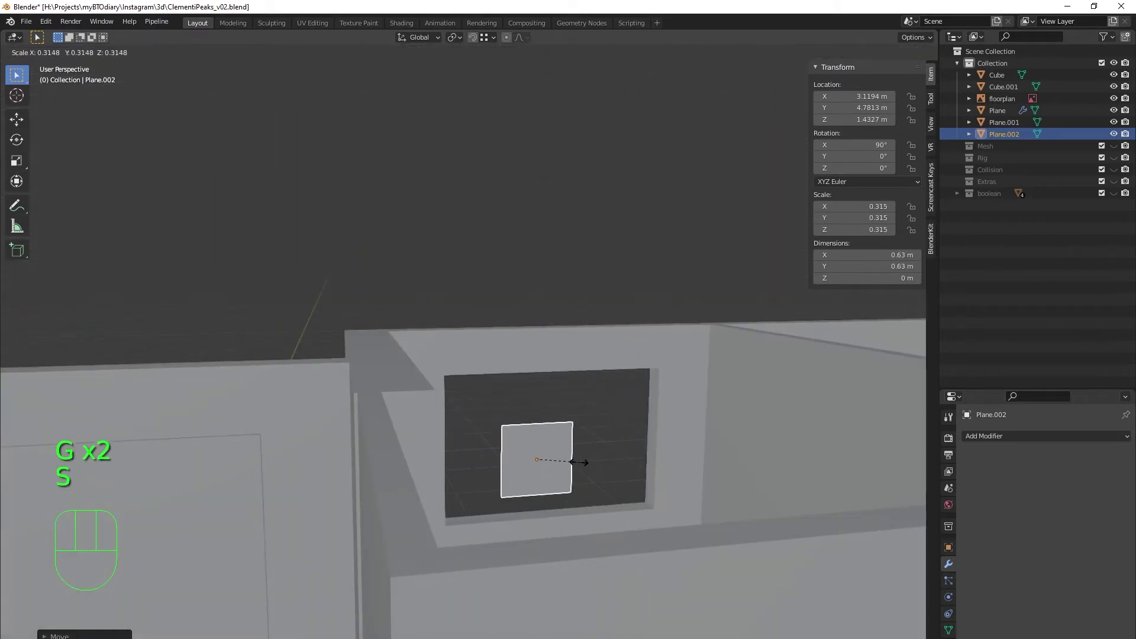
middle_click(584, 459)
drag(591, 466, 548, 462)
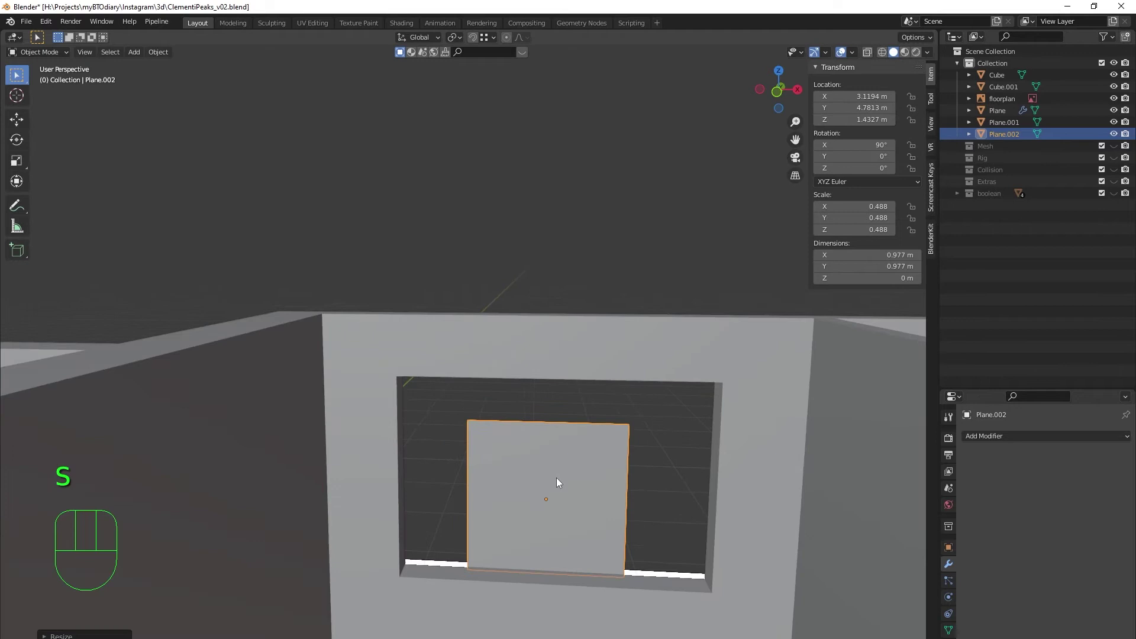
middle_click(508, 474)
Step: Scale the second plane along X and Y to fill the bedroom opening, about 1.78 by 1.2 m
key(s)
key(s)
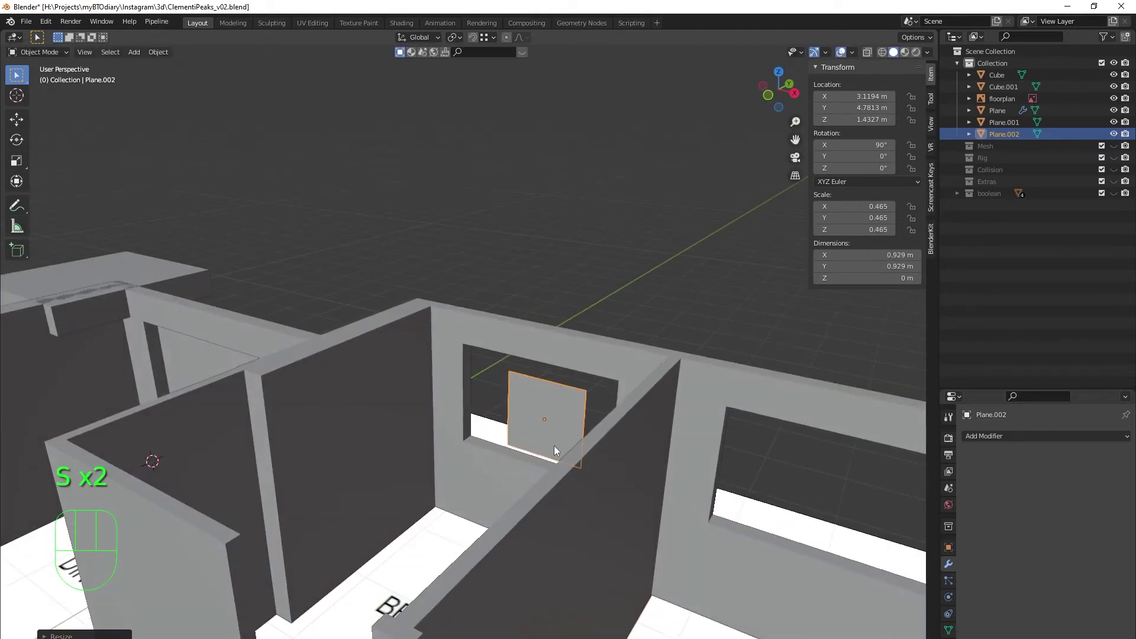
key(s)
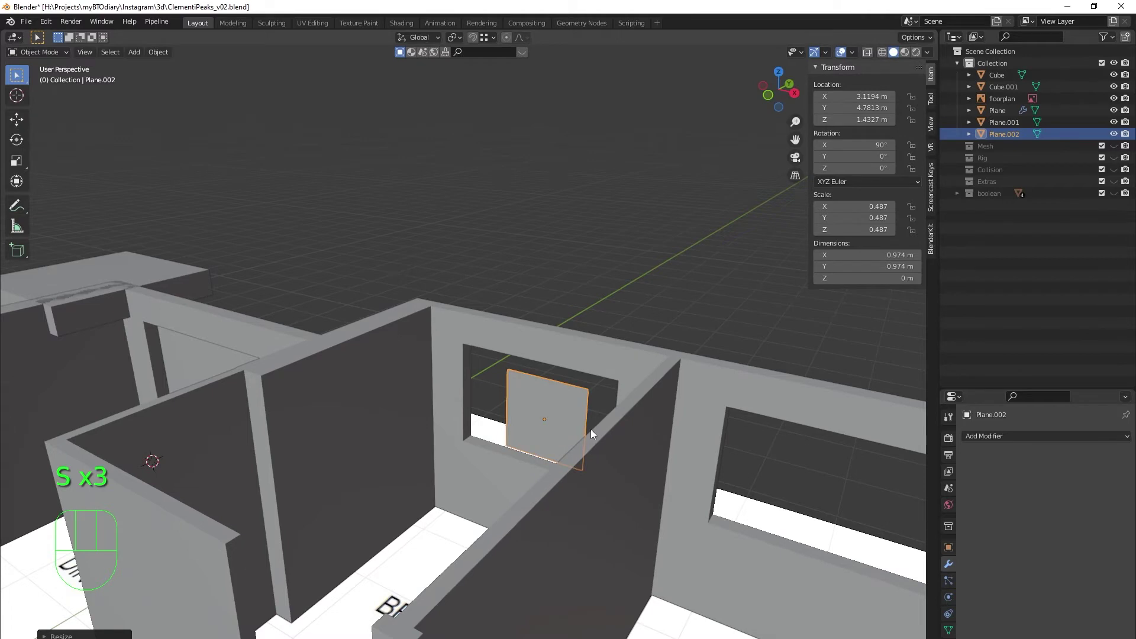
middle_click(610, 431)
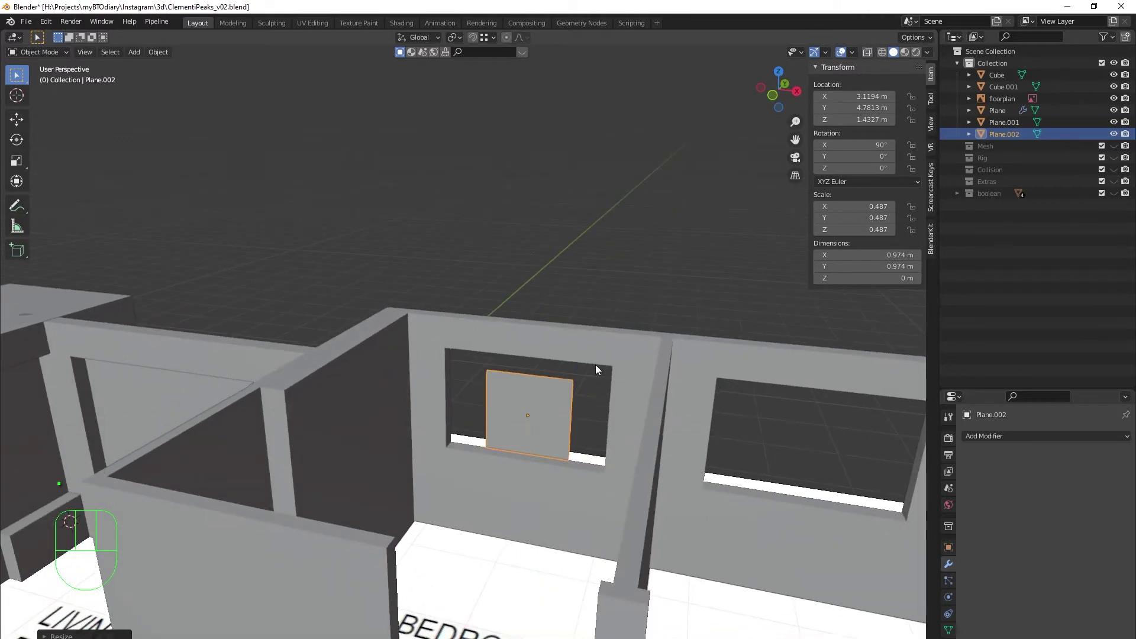
key(s)
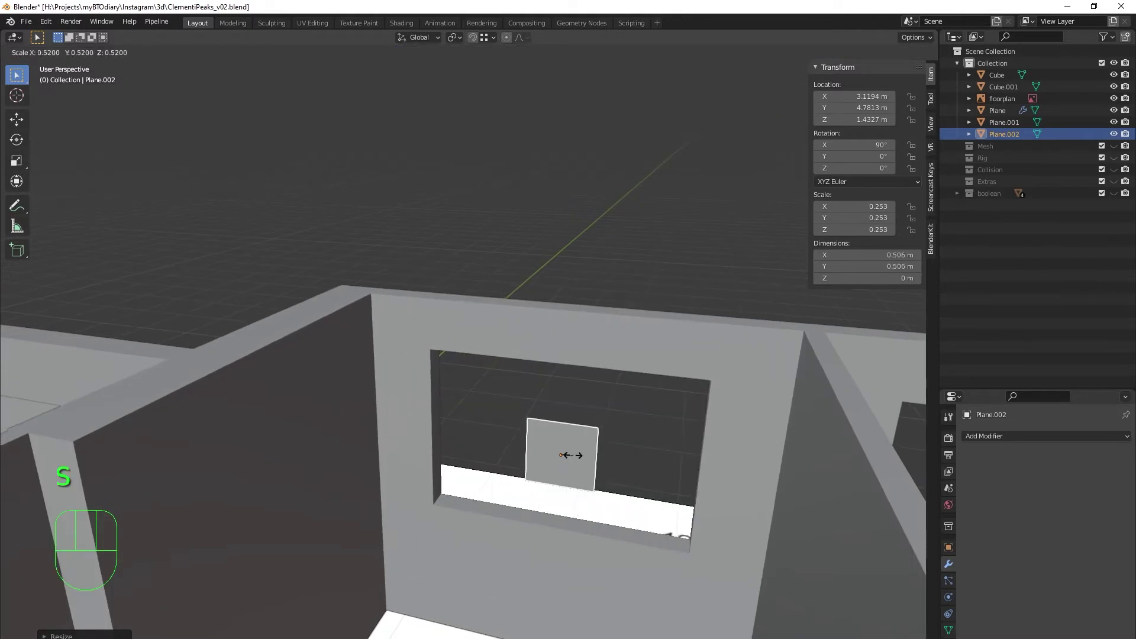
key(s)
middle_click(626, 432)
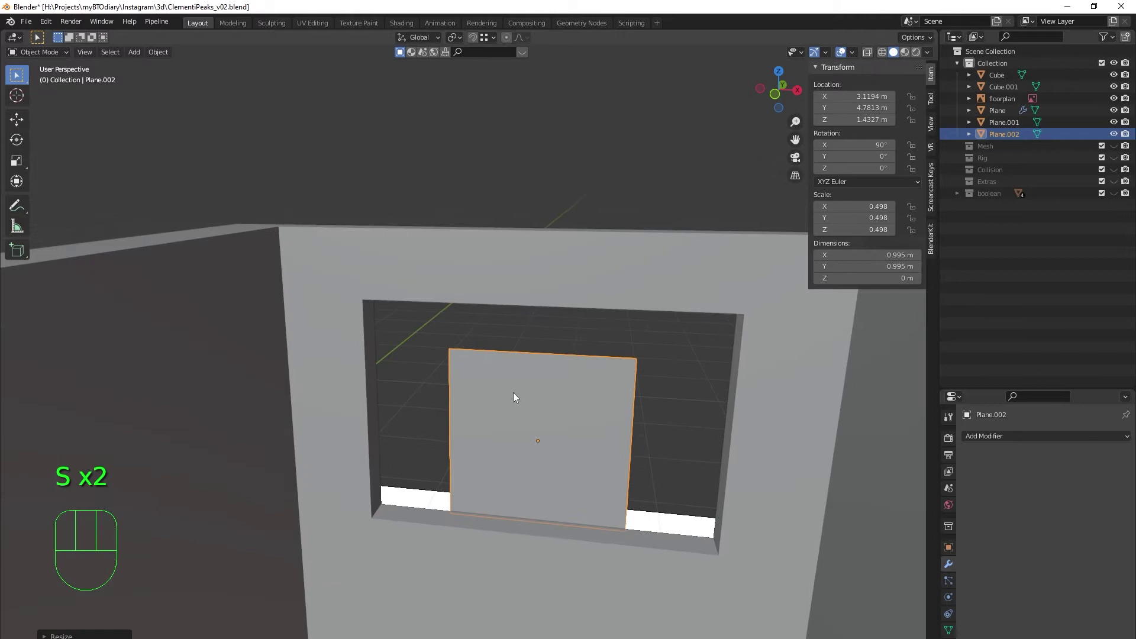
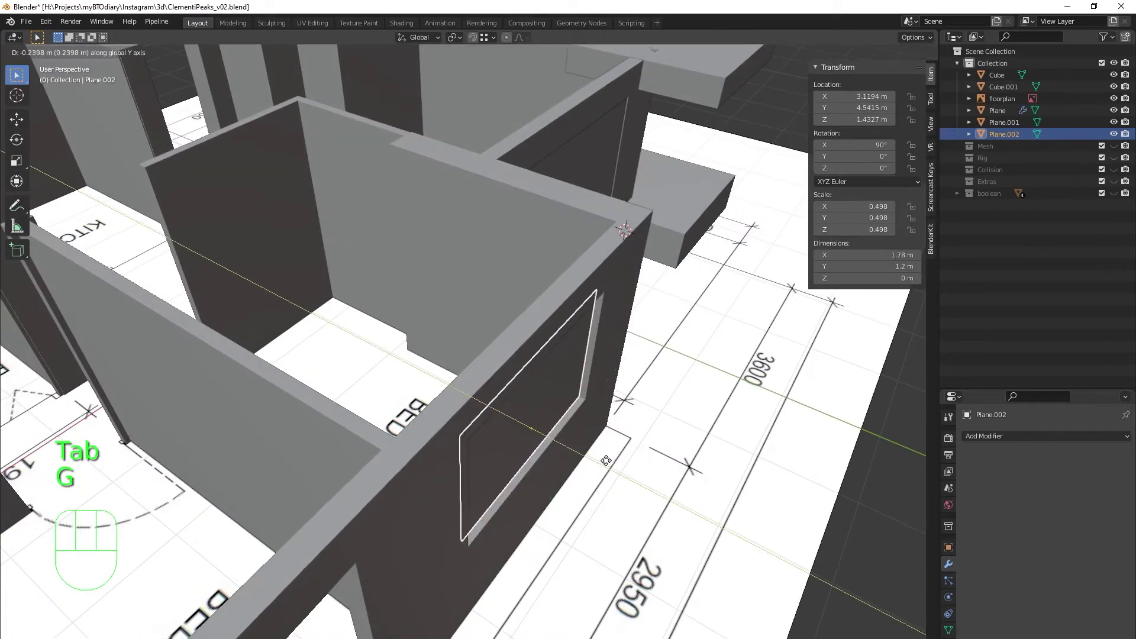
Step: Set the bedroom window plane back into the wall opening and check its fit from near and far
drag(589, 458, 549, 428)
middle_click(512, 398)
drag(477, 366, 500, 378)
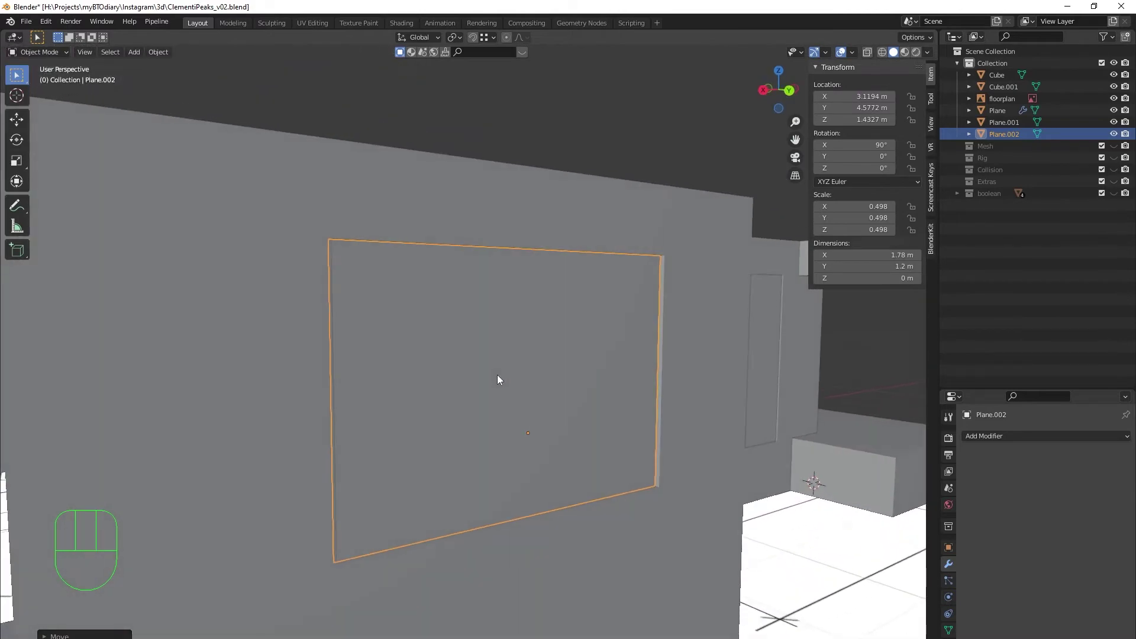
drag(468, 384, 468, 415)
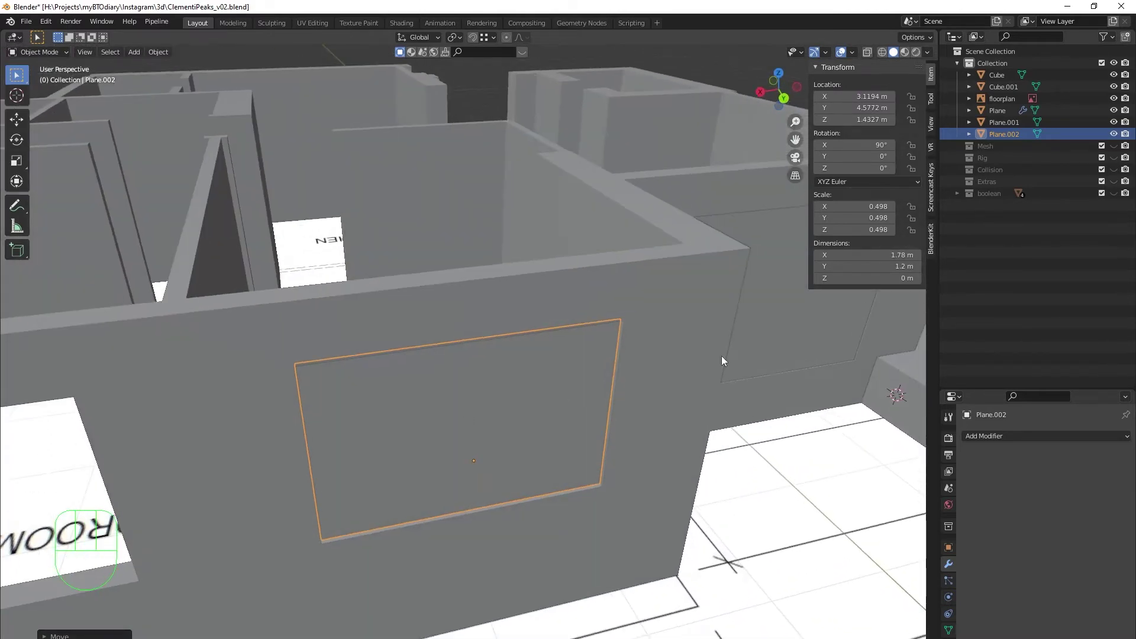
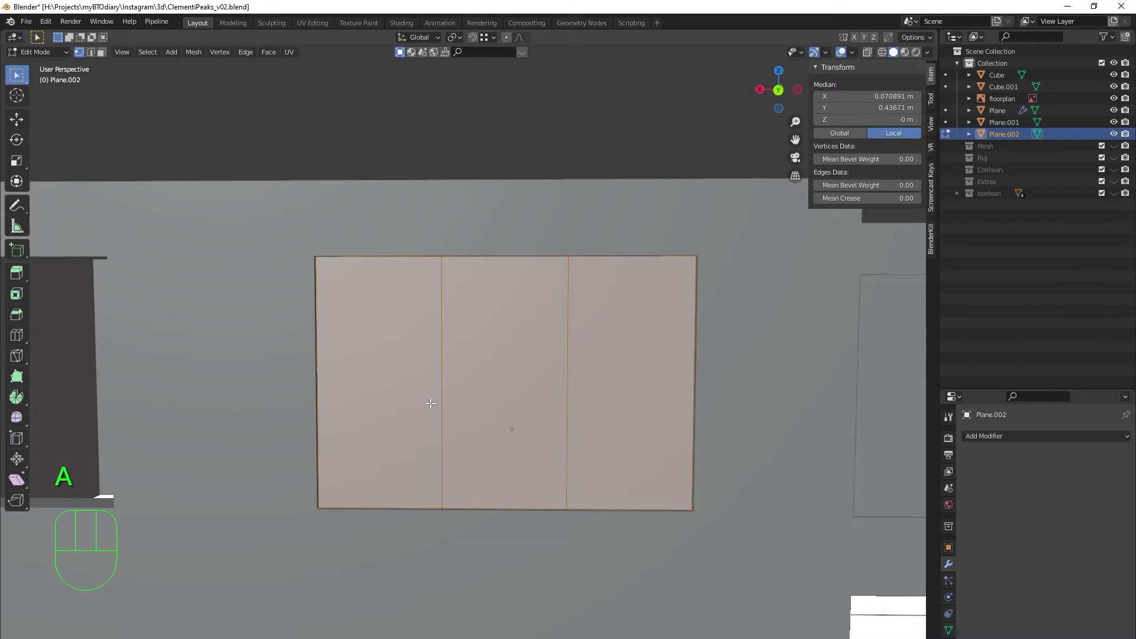
Step: Inset the three panels, add a horizontal loop cut, and inset the left column of panes
key(i)
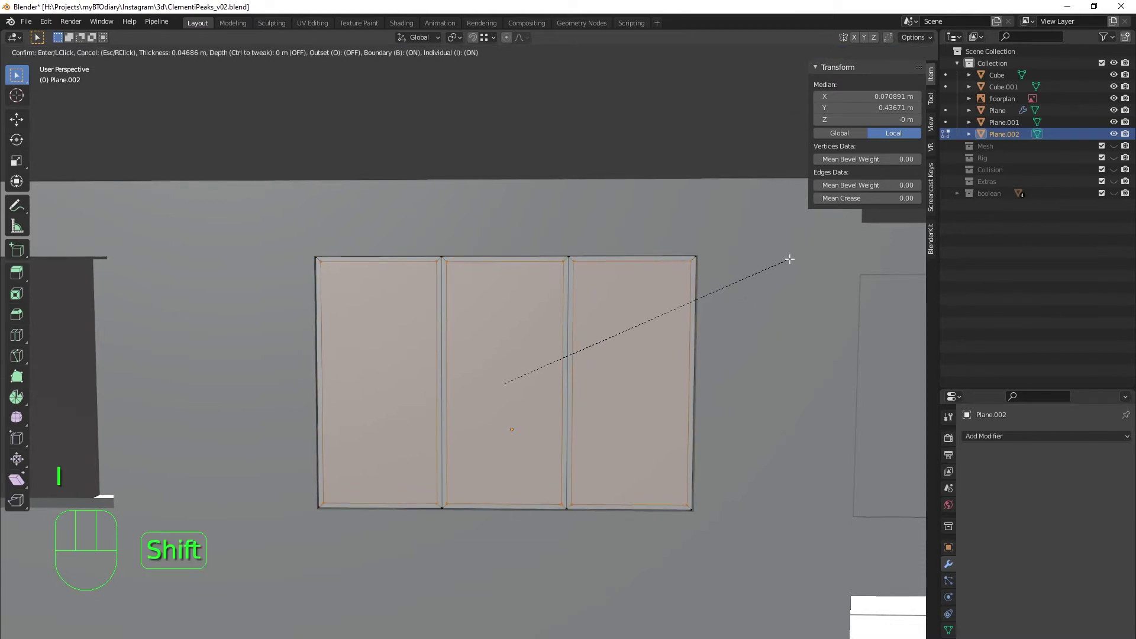
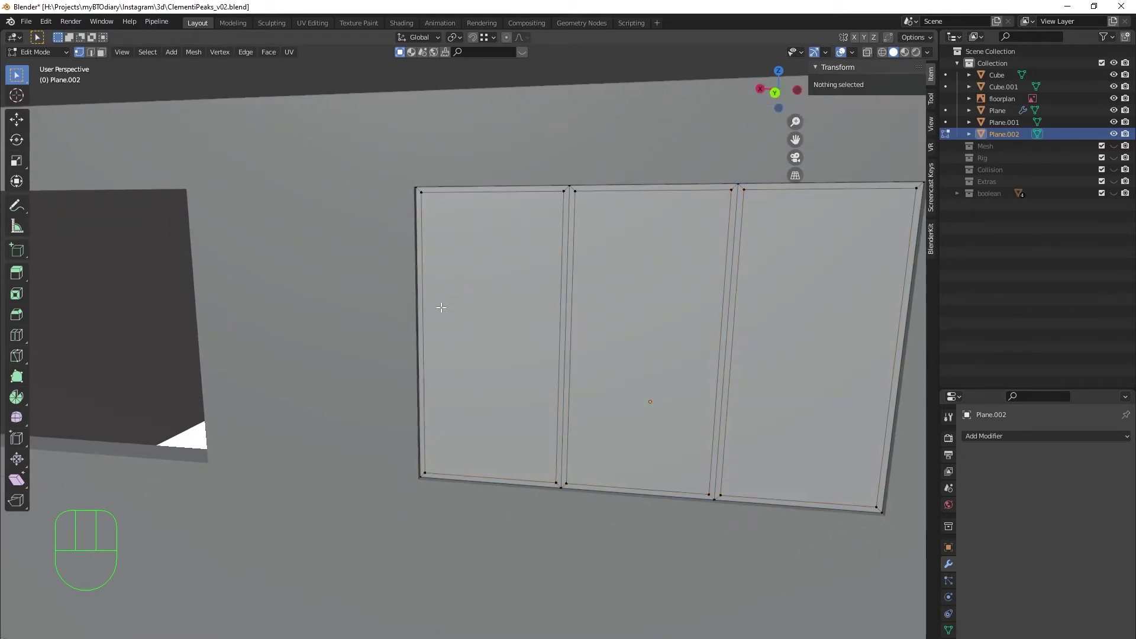
key(ctrl+r)
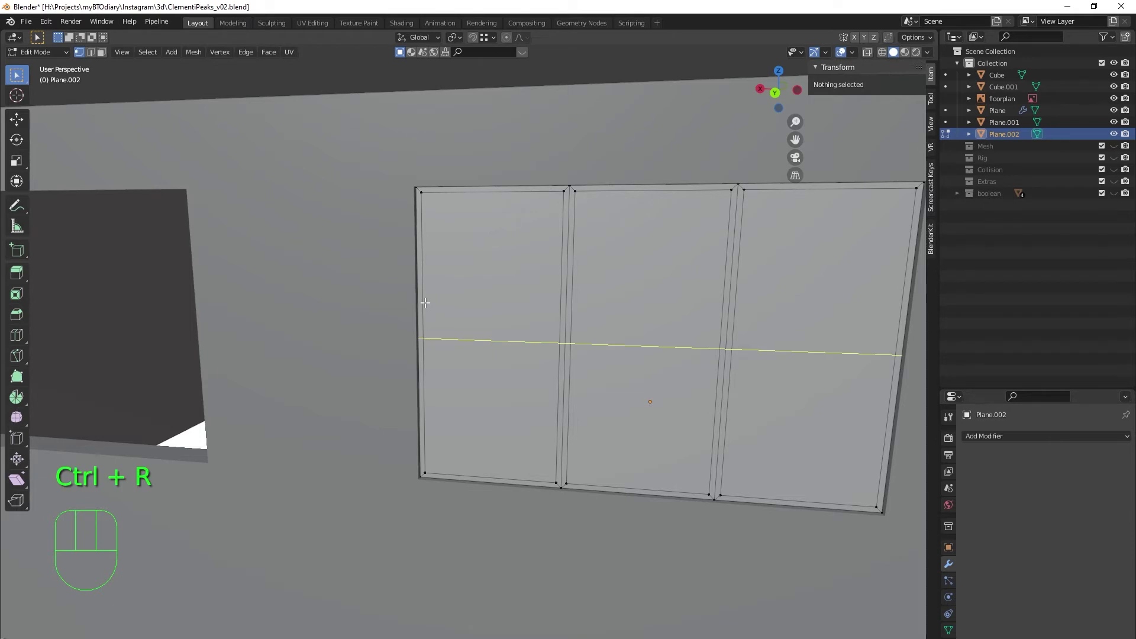
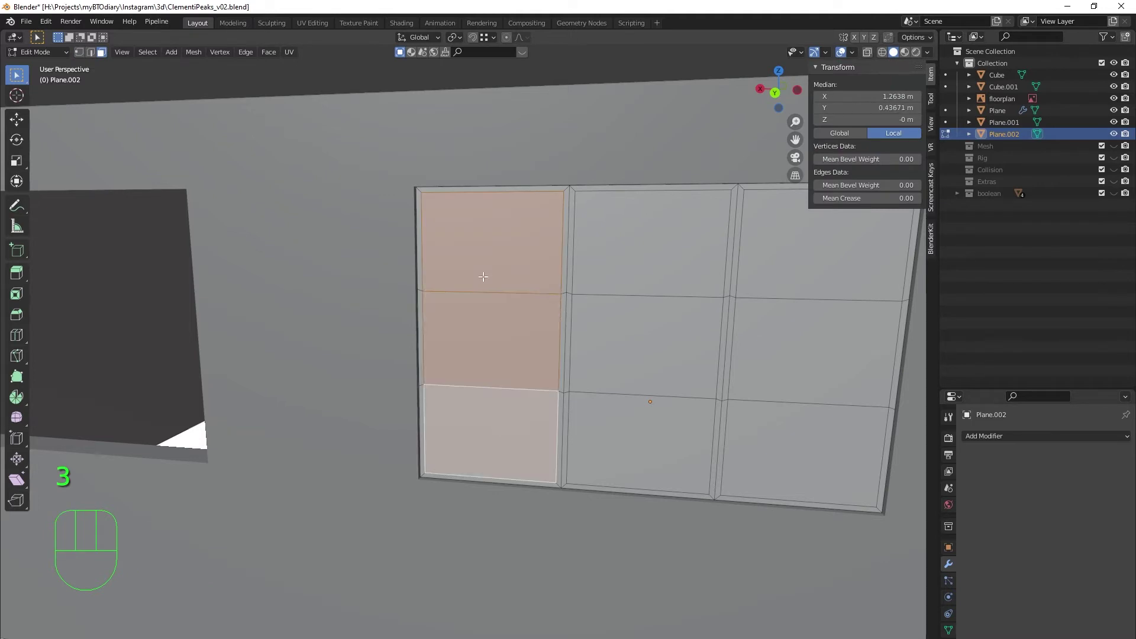
key(i)
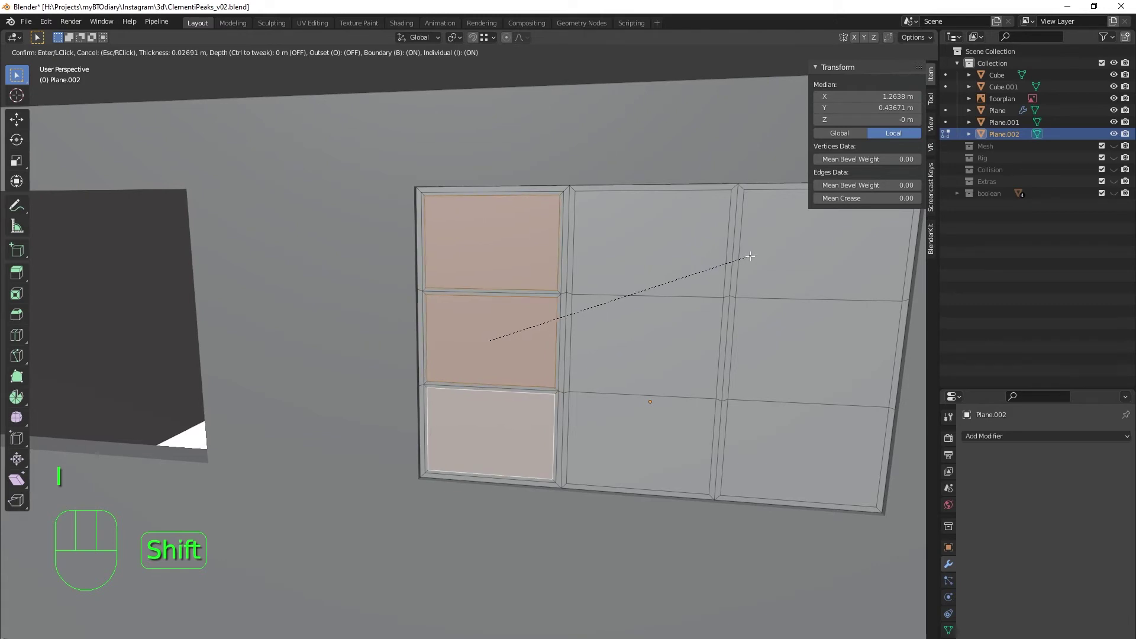
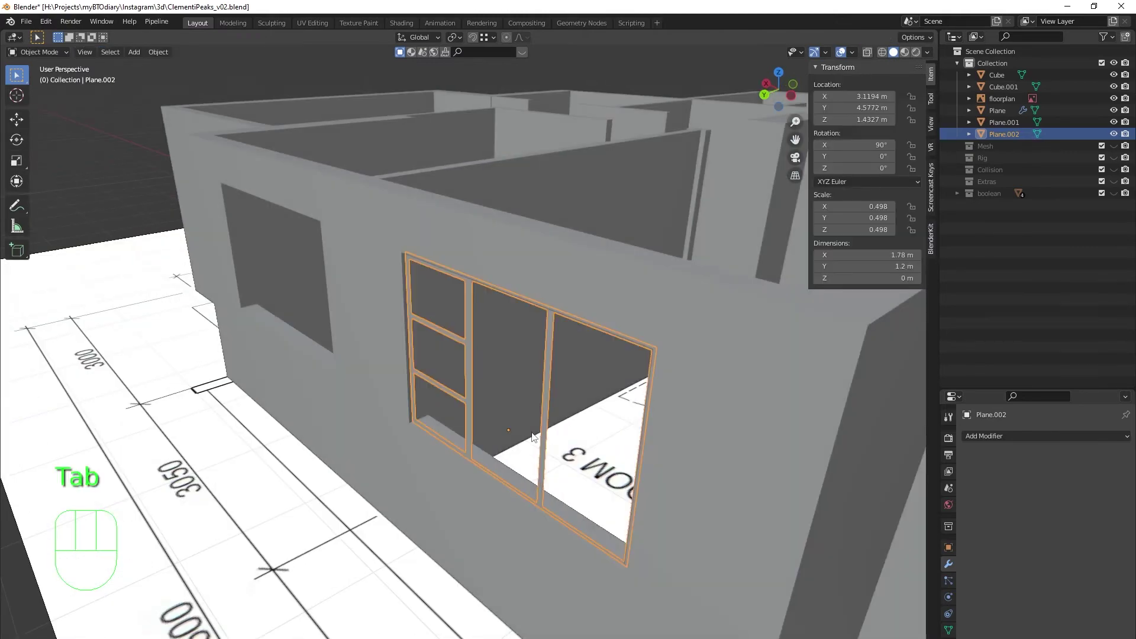
drag(578, 425, 610, 426)
drag(741, 399, 626, 410)
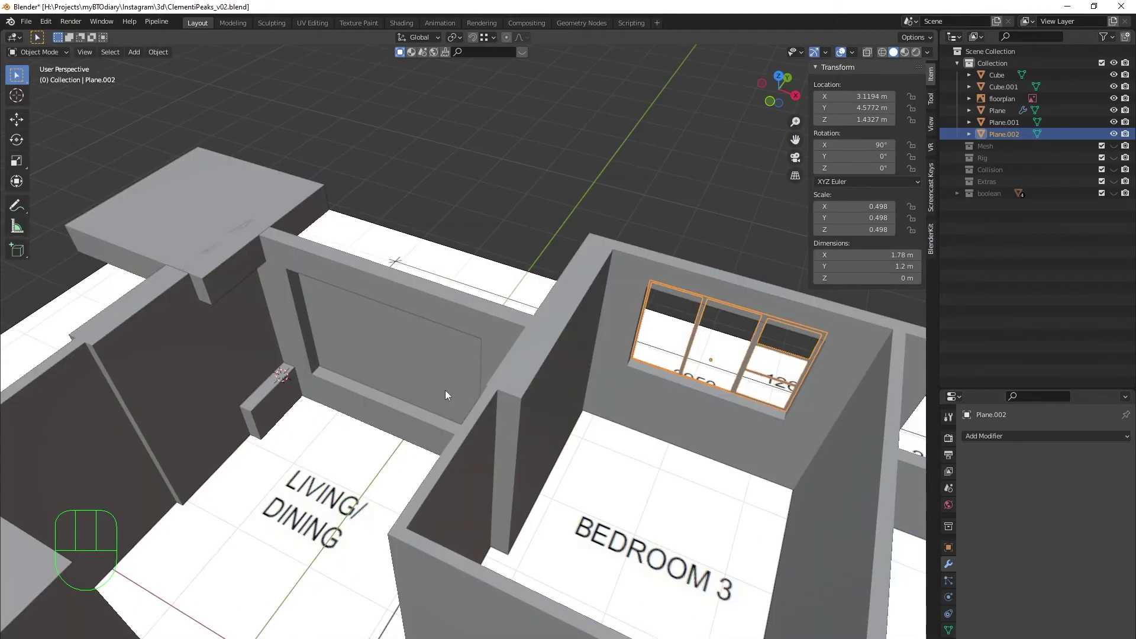
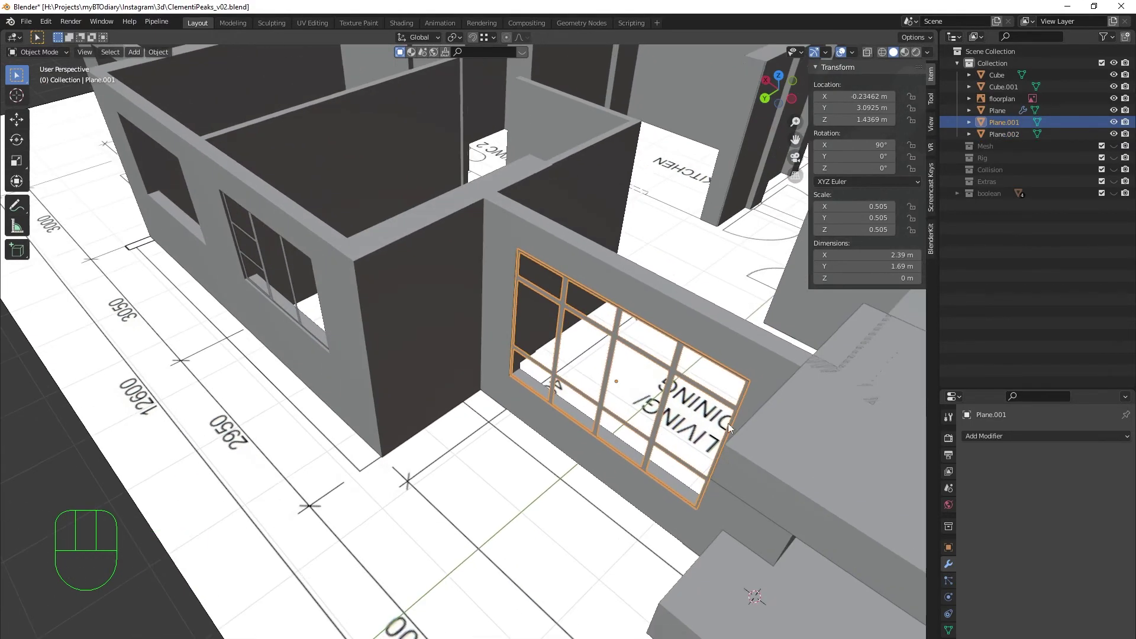
Step: Bring the living-room window frame into view and apply its rotation and scale
drag(751, 427, 631, 401)
middle_click(571, 401)
middle_click(533, 360)
drag(567, 389, 500, 400)
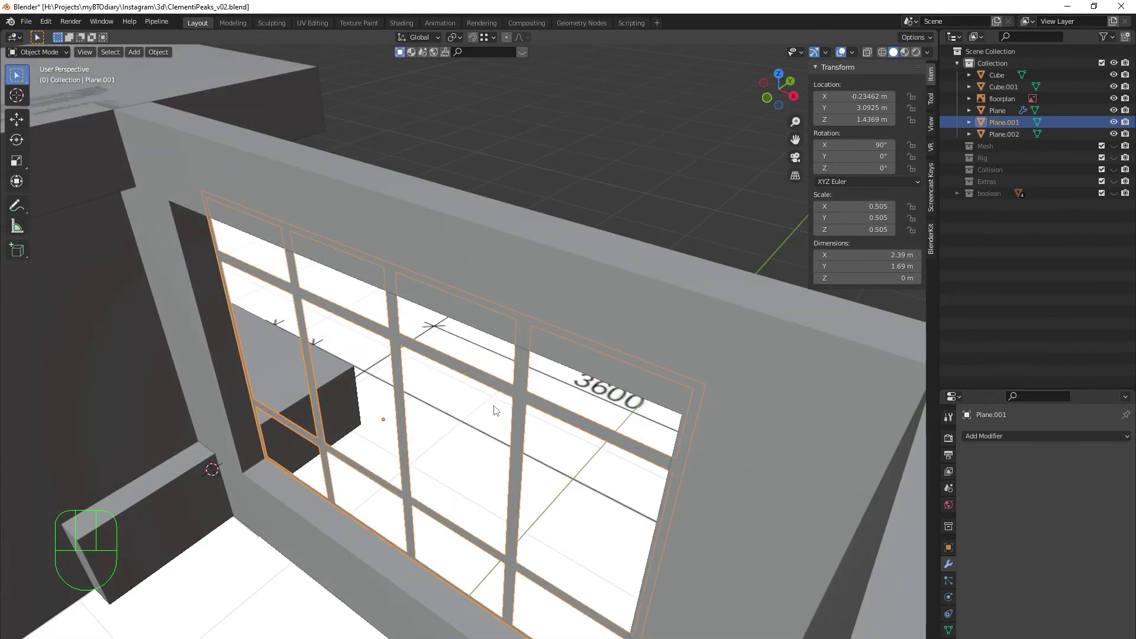
key(ctrl+a)
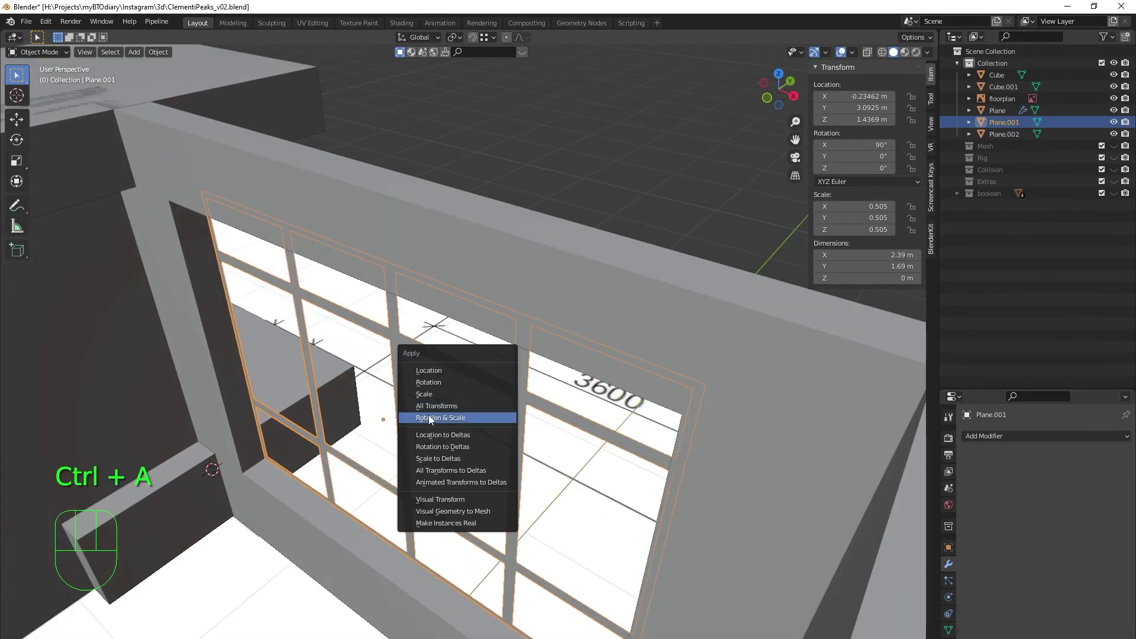
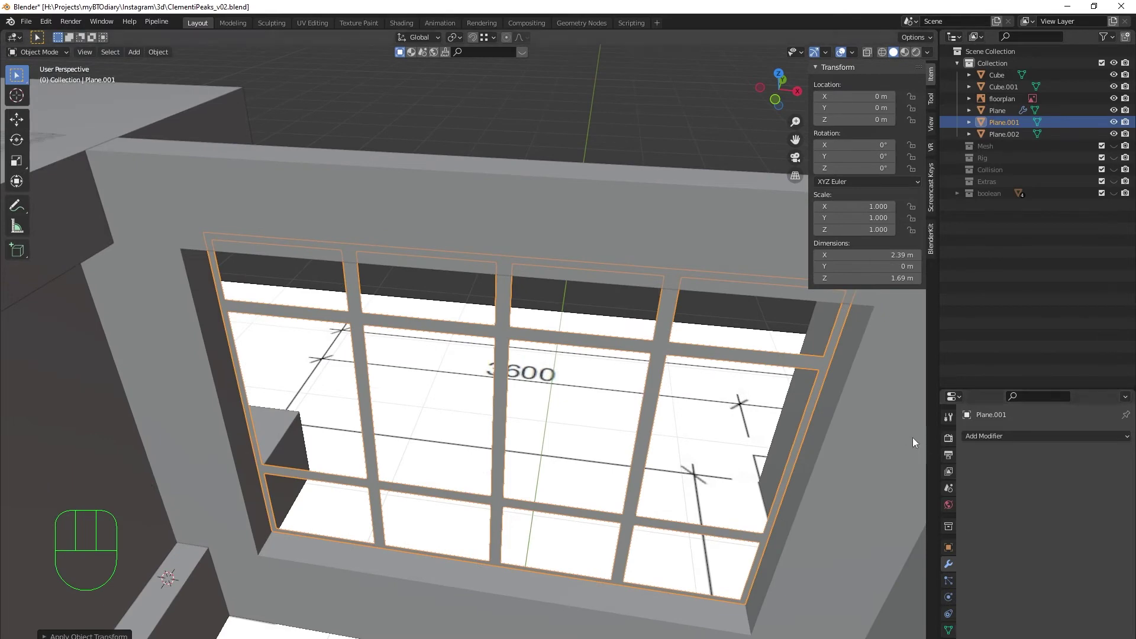
Step: Give the frame a Solidify thickness of about 0.174 m and move it along Y deeper into the wall
drag(1019, 440, 905, 359)
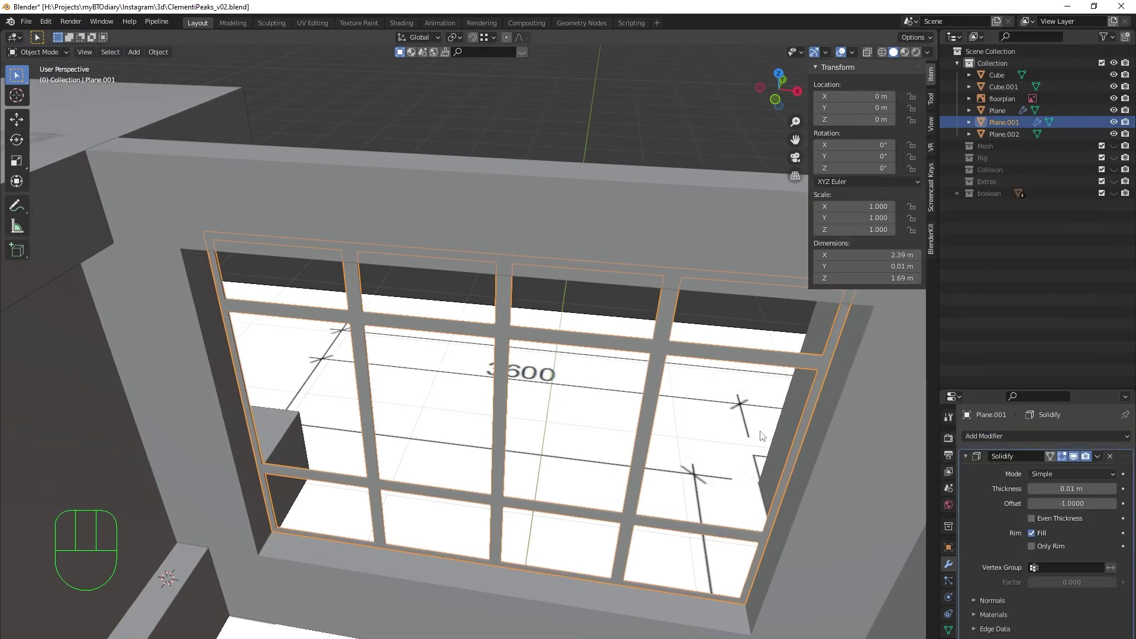
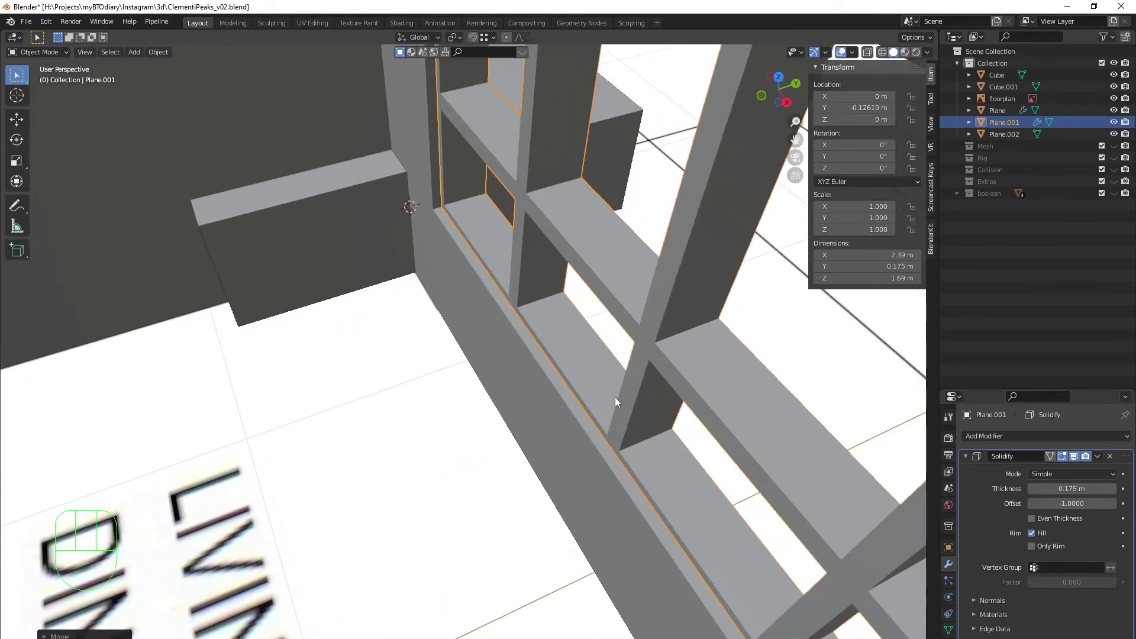
drag(602, 384, 560, 425)
drag(561, 404, 553, 387)
key(g)
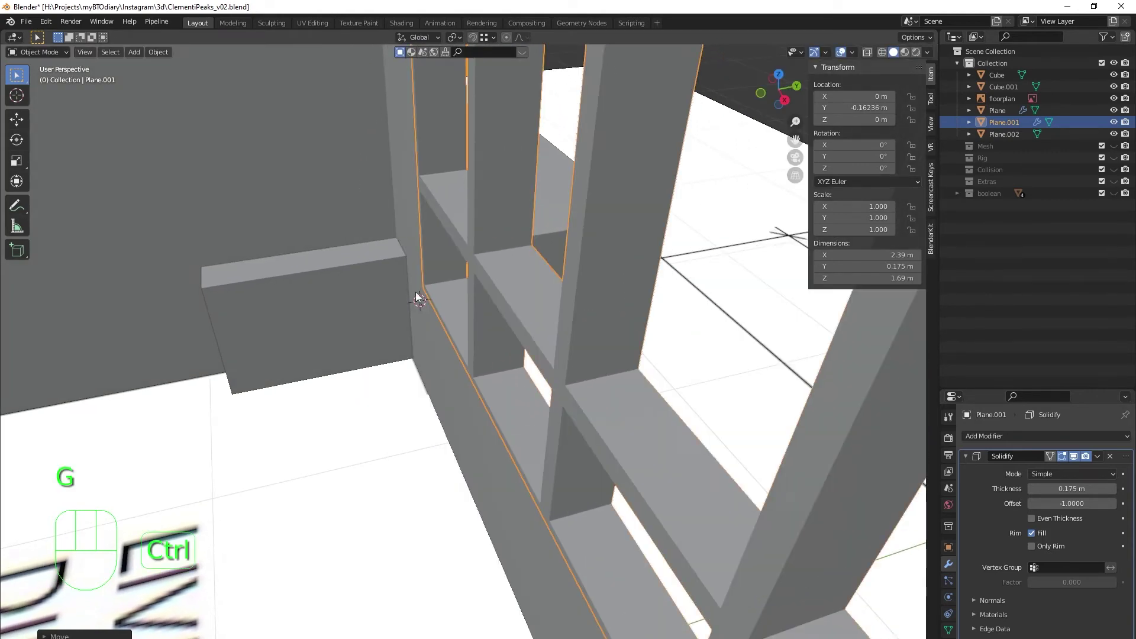
drag(520, 372, 467, 396)
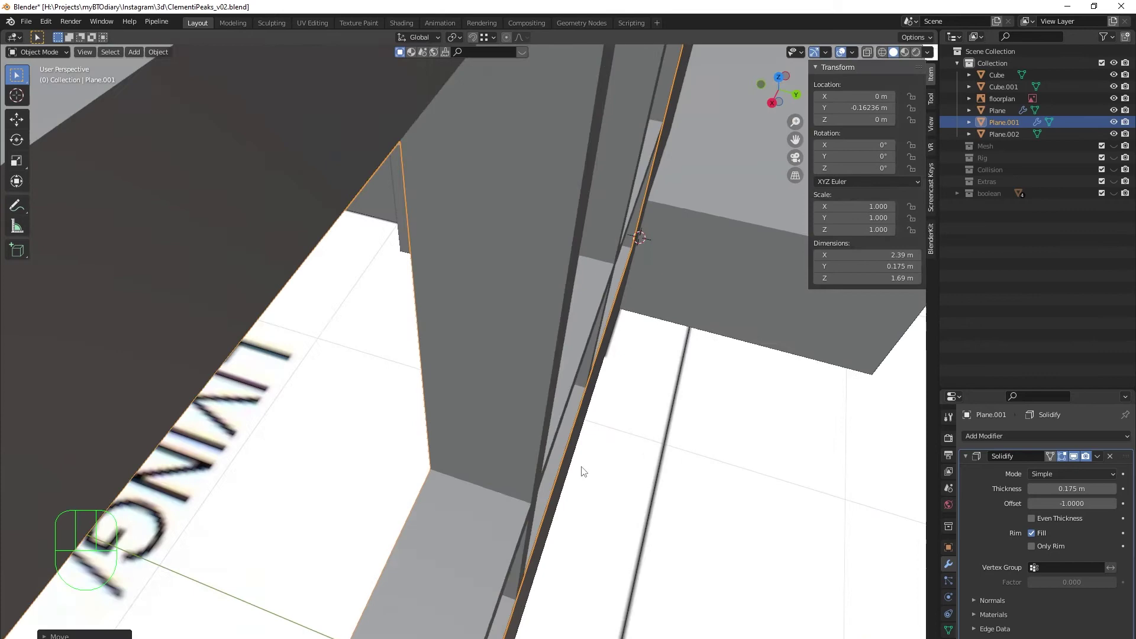
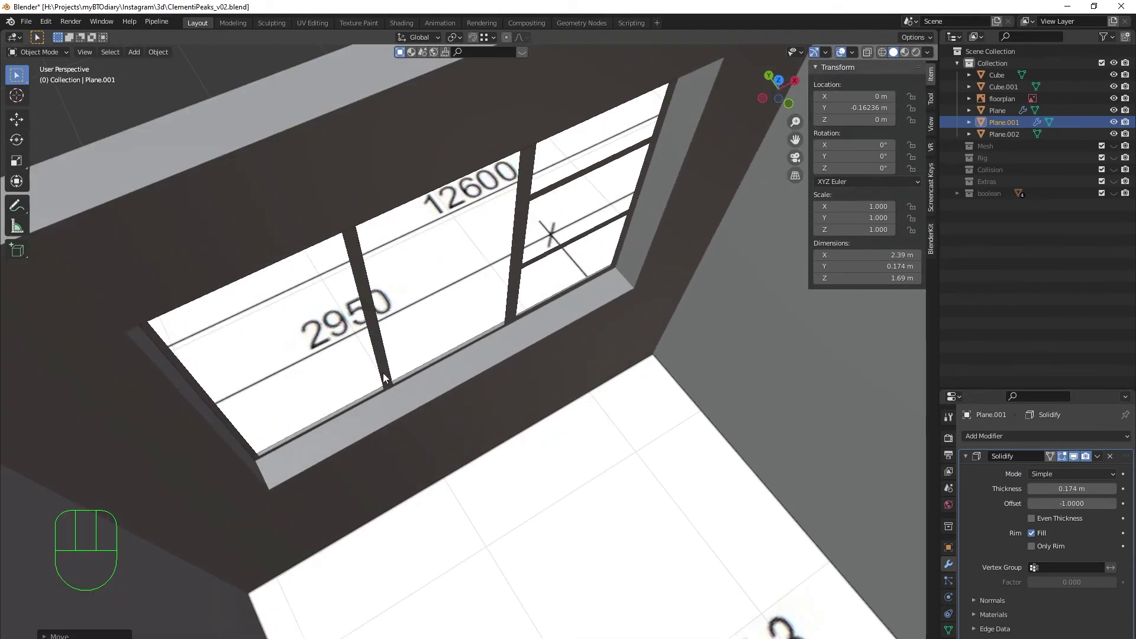
Step: Select the bedroom window frame Plane.002 and apply all its transforms
click(391, 375)
key(ctrl+z)
middle_click(559, 371)
key(ctrl+a)
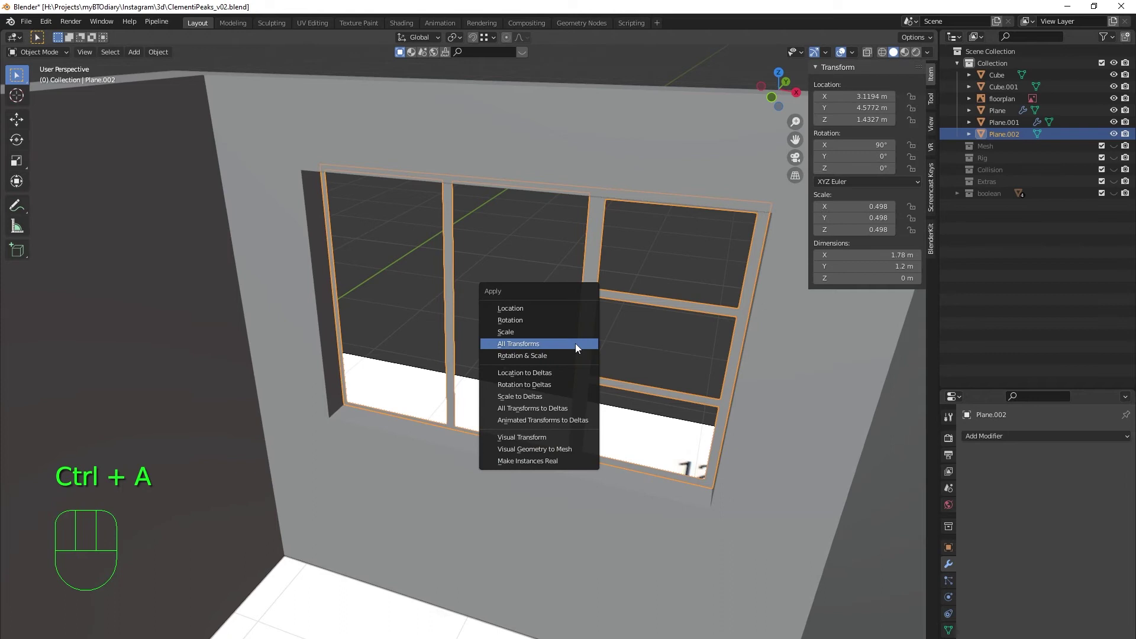
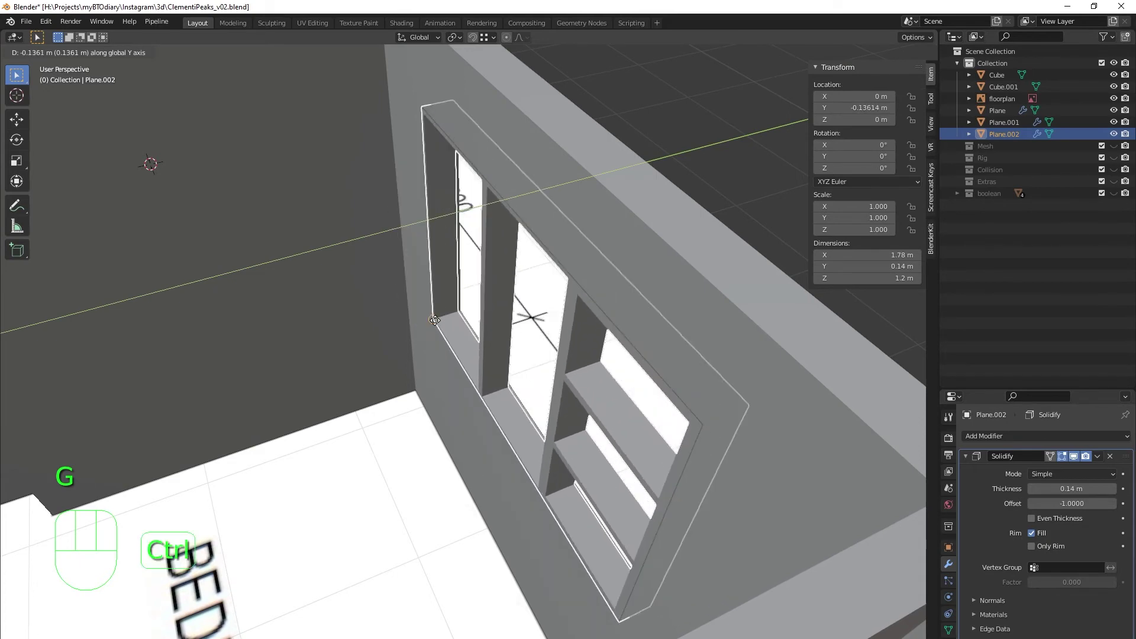
Step: Add a Solidify modifier to the bedroom frame with about 0.17 m thickness
middle_click(701, 518)
drag(616, 514, 650, 403)
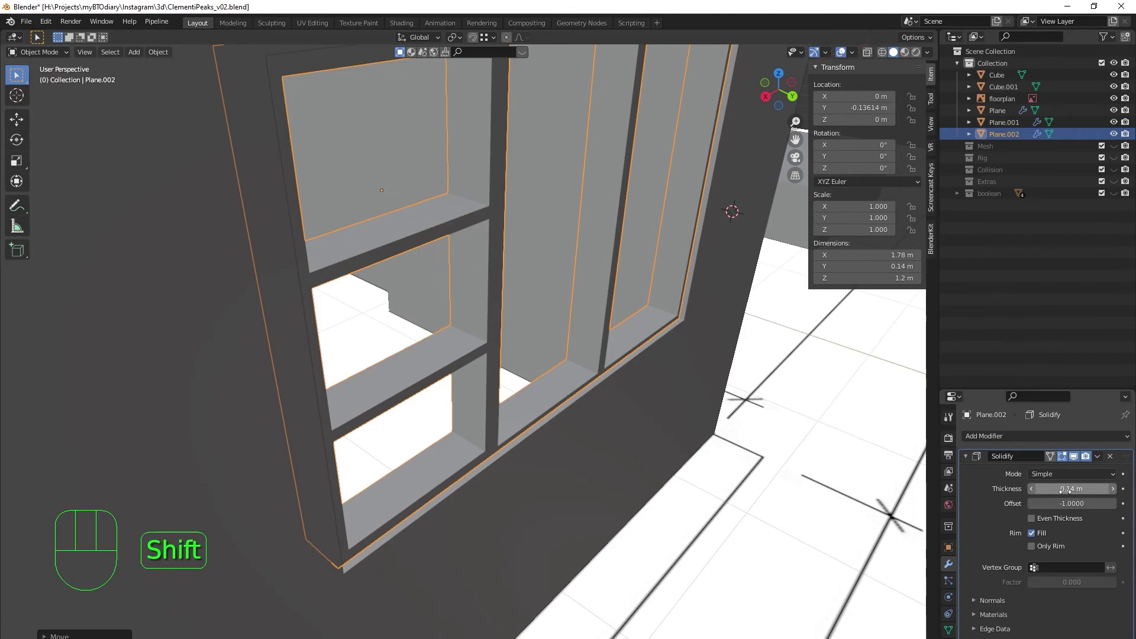